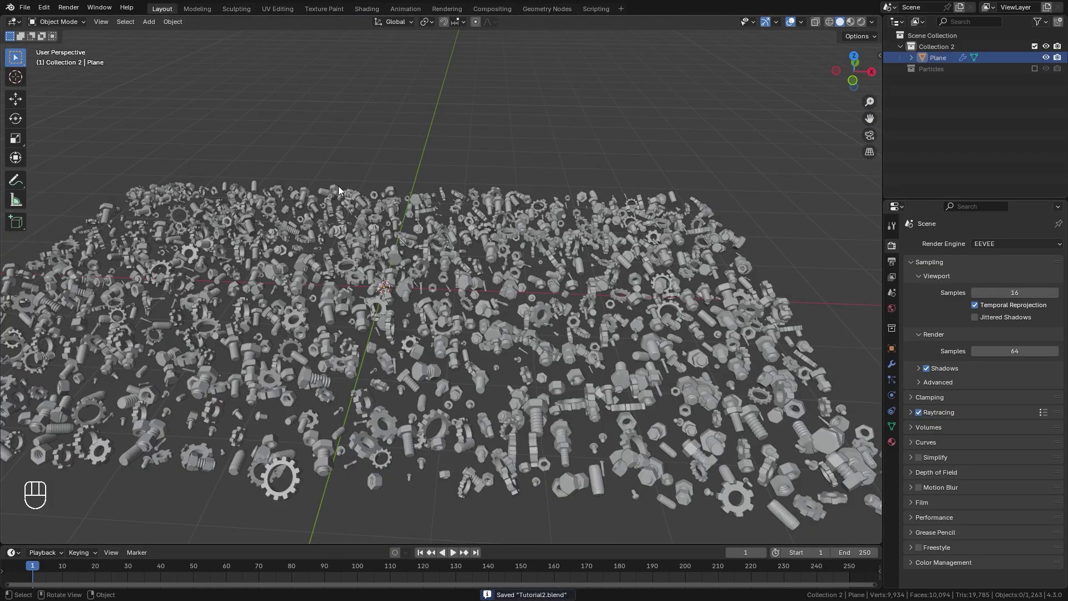
- Orbit and level the view to face the scattered bolts, nuts and gears
drag(437, 312, 443, 331)
drag(413, 348, 542, 312)
drag(560, 316, 609, 273)
middle_click(608, 272)
drag(593, 288, 557, 364)
drag(558, 363, 529, 314)
click(529, 314)
middle_click(529, 305)
middle_click(552, 283)
drag(567, 293, 533, 313)
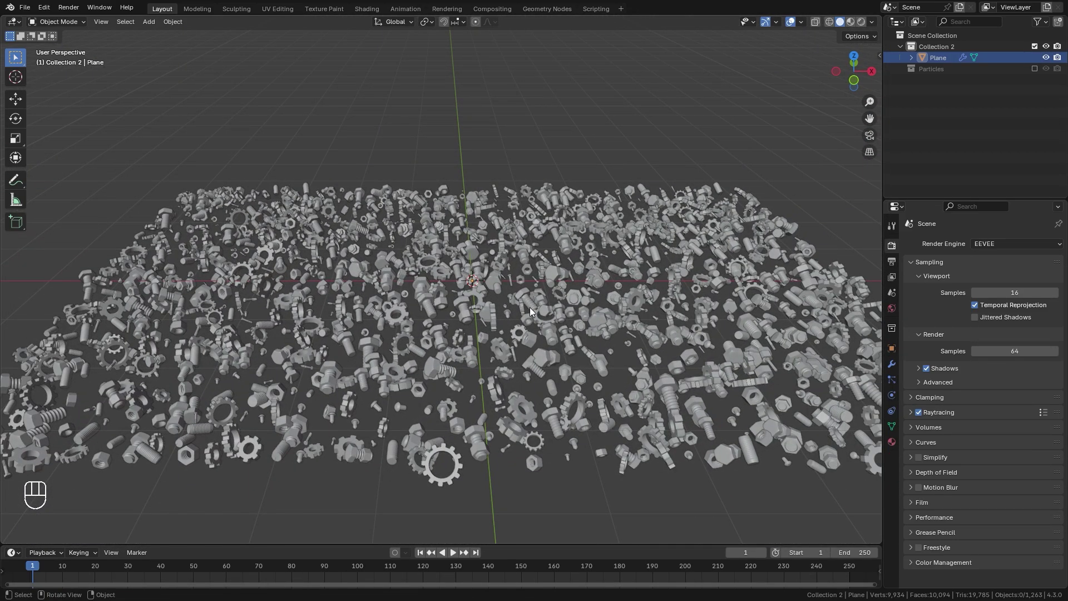
click(444, 372)
- Select everything, make the particle instances real objects and add them as active rigid bodies
key(g)
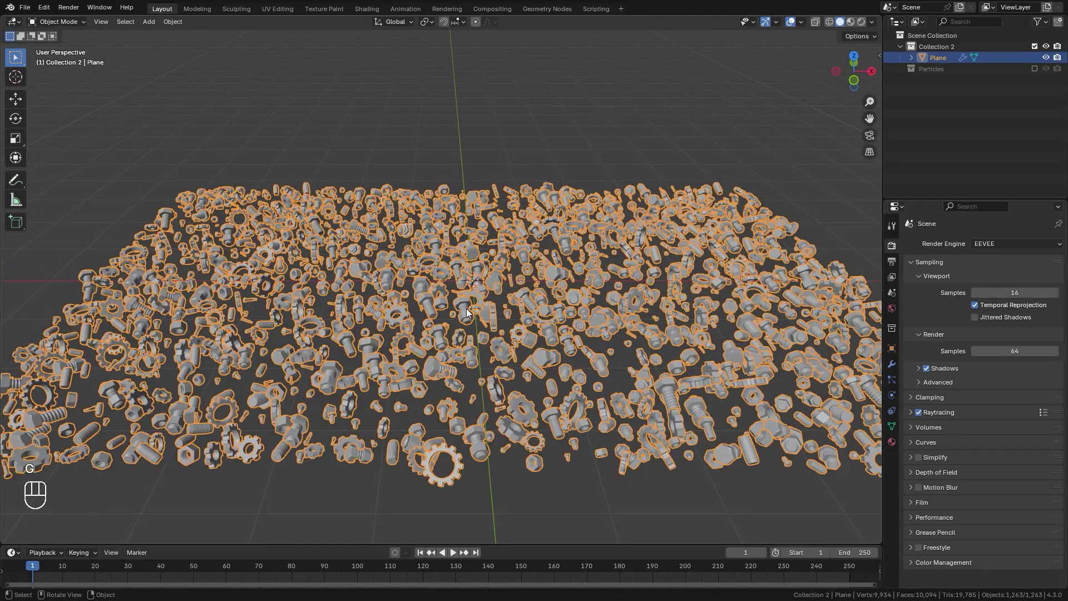
key(ctrl+a)
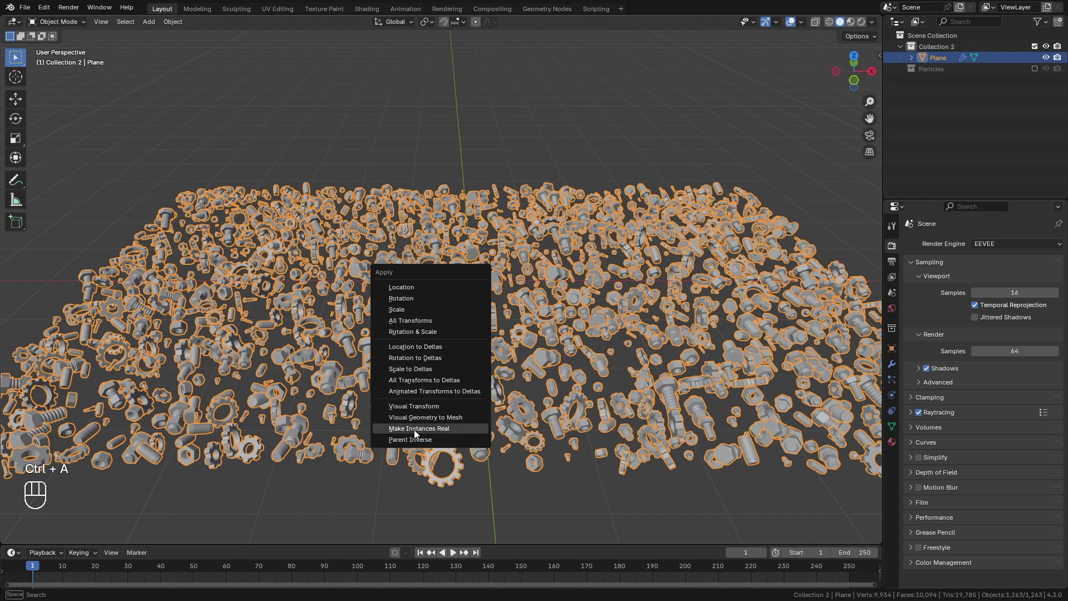
key(c)
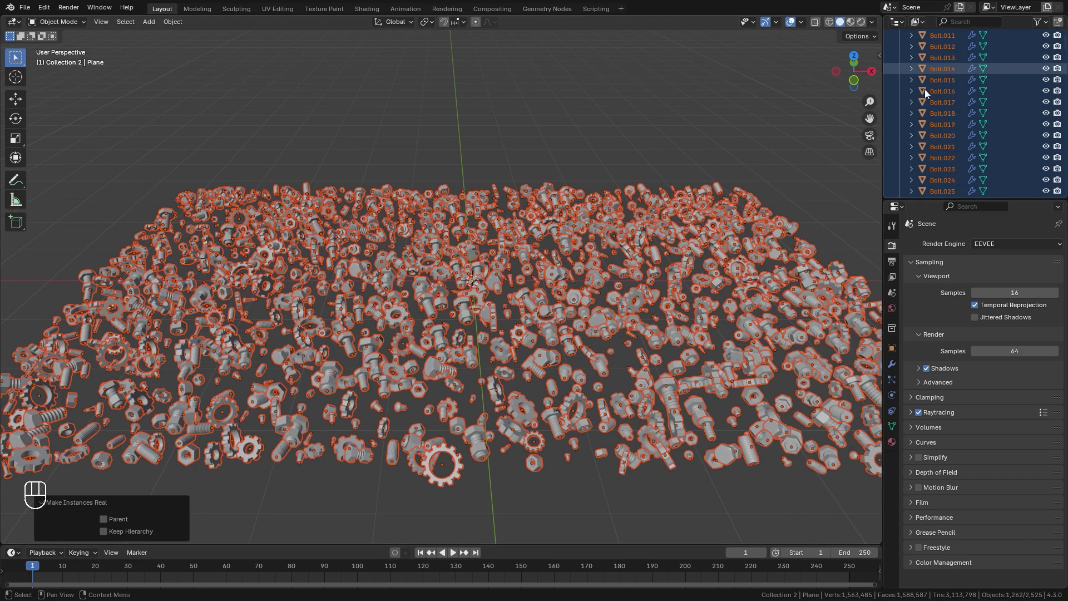
drag(599, 219, 594, 236)
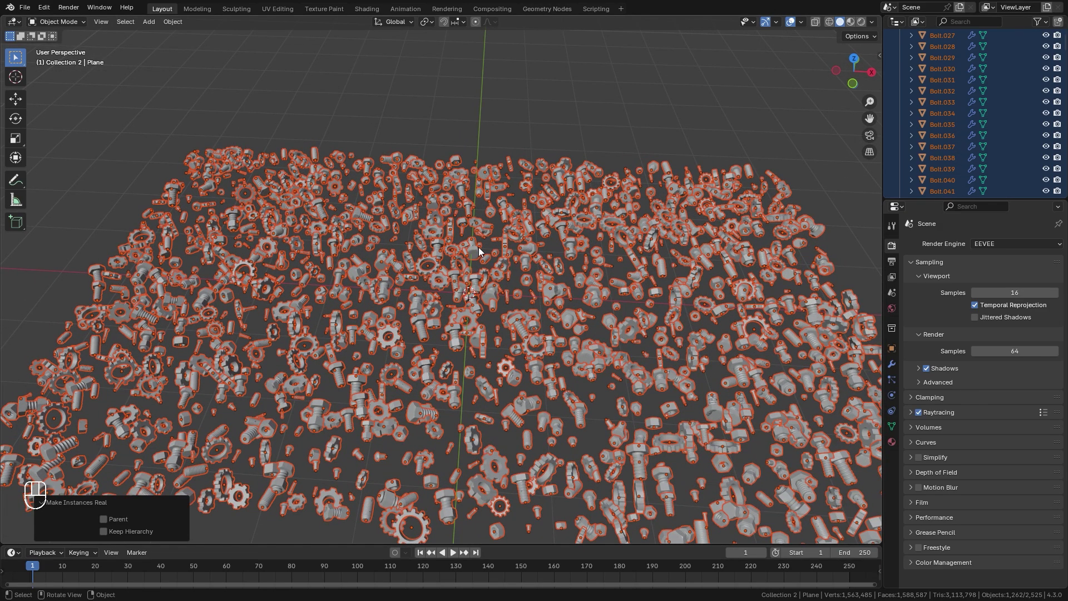
key(m)
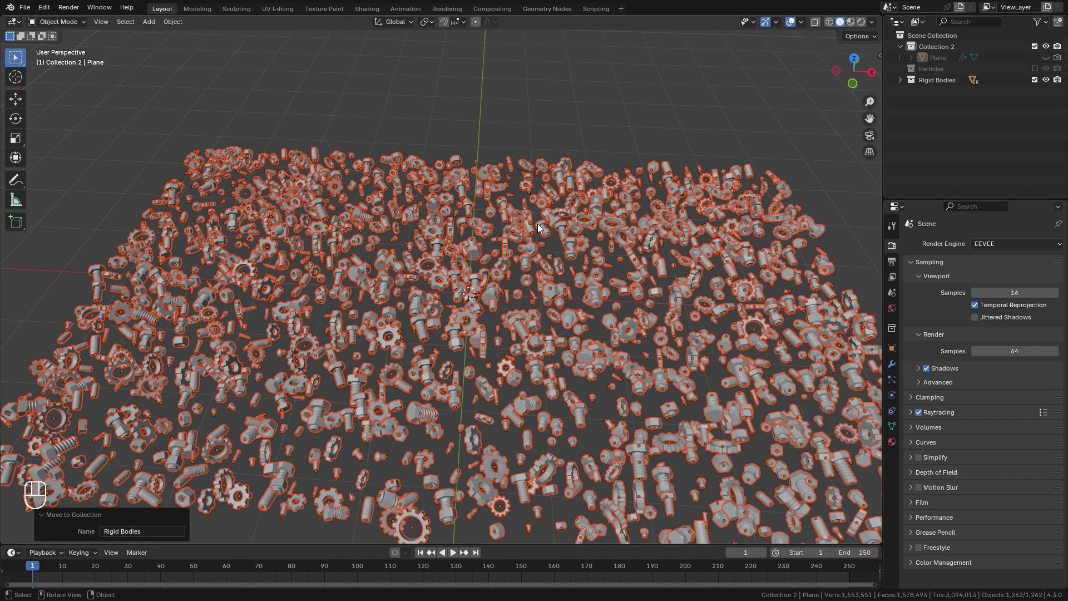
- Orbit and zoom in close to inspect individual parts across the layout
drag(471, 275, 491, 230)
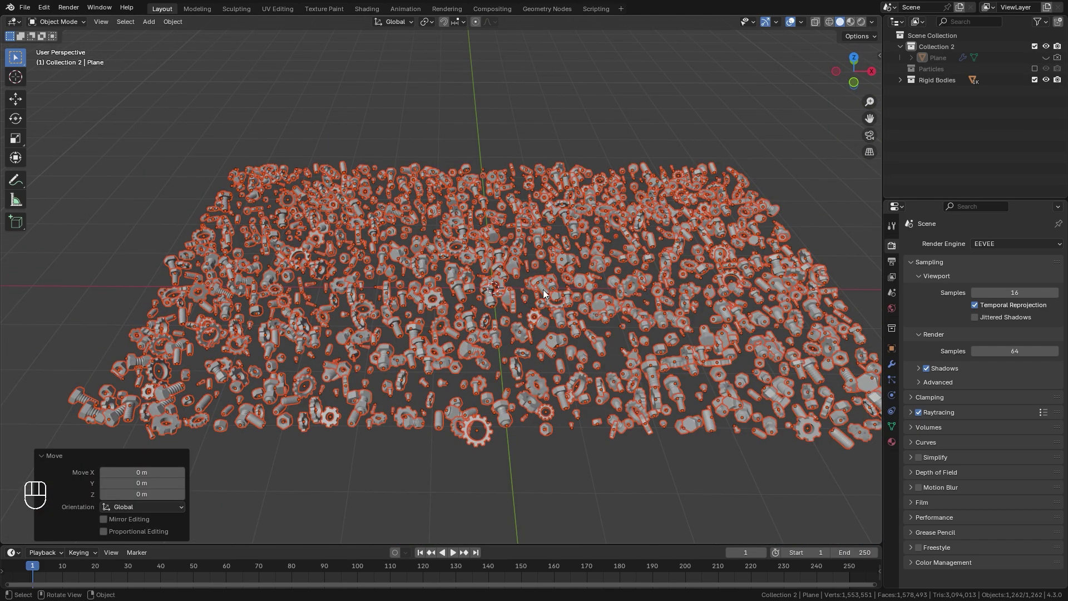
drag(460, 283, 450, 276)
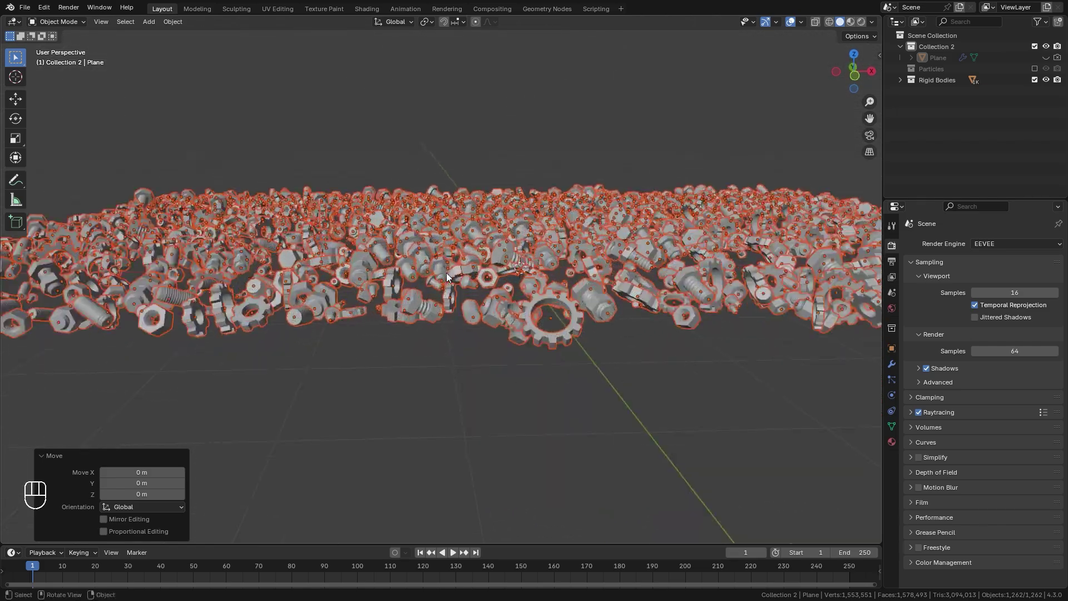
drag(489, 272, 444, 305)
drag(444, 305, 477, 328)
click(480, 328)
drag(480, 328, 502, 321)
click(534, 312)
drag(537, 316, 572, 332)
drag(572, 333, 625, 334)
drag(626, 334, 657, 321)
click(658, 321)
drag(537, 314, 563, 338)
drag(563, 338, 570, 338)
middle_click(572, 328)
middle_click(570, 337)
drag(570, 337, 534, 351)
middle_click(560, 344)
middle_click(534, 352)
drag(526, 355, 501, 368)
middle_click(502, 368)
drag(499, 371, 471, 364)
middle_click(470, 380)
drag(472, 364, 509, 362)
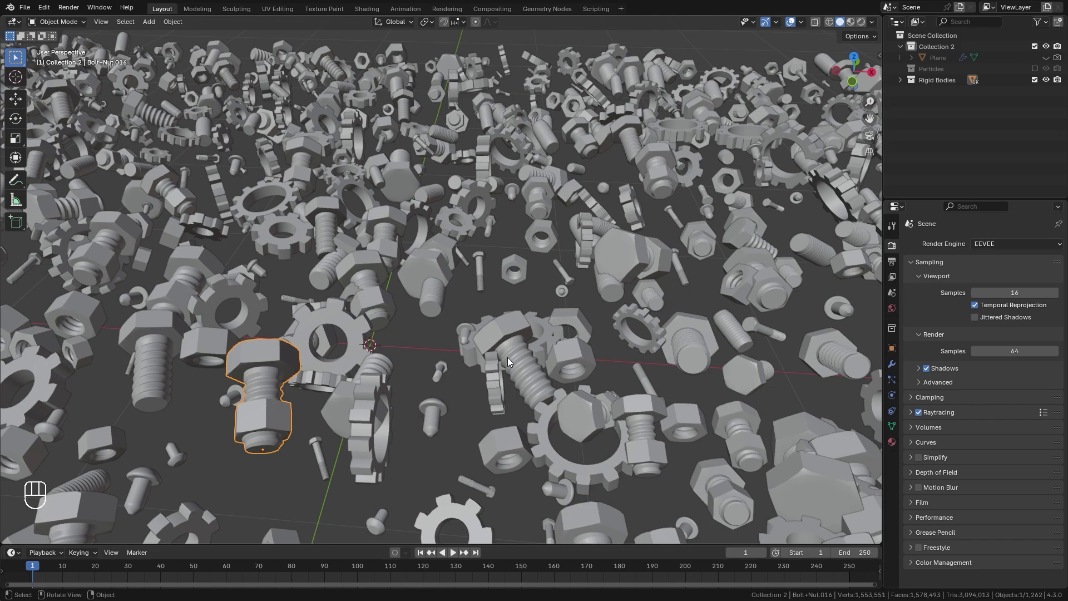
- Zoom back out over the whole layout of parts
drag(460, 292, 467, 305)
drag(464, 302, 473, 288)
click(464, 292)
middle_click(471, 314)
- Add a new plane and scale it out beyond all the scattered parts
key(shift+a)
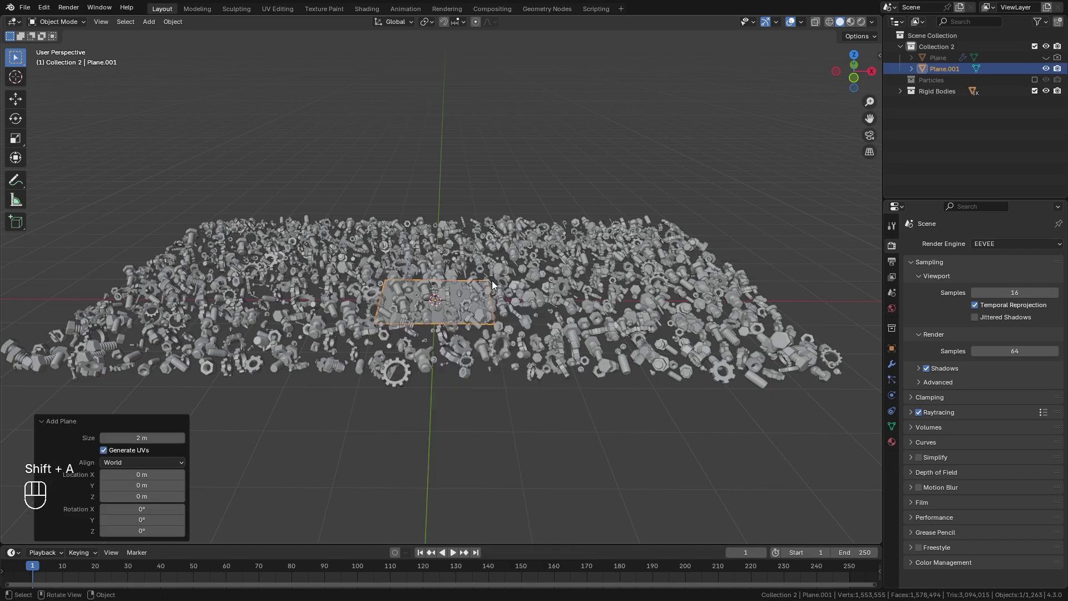
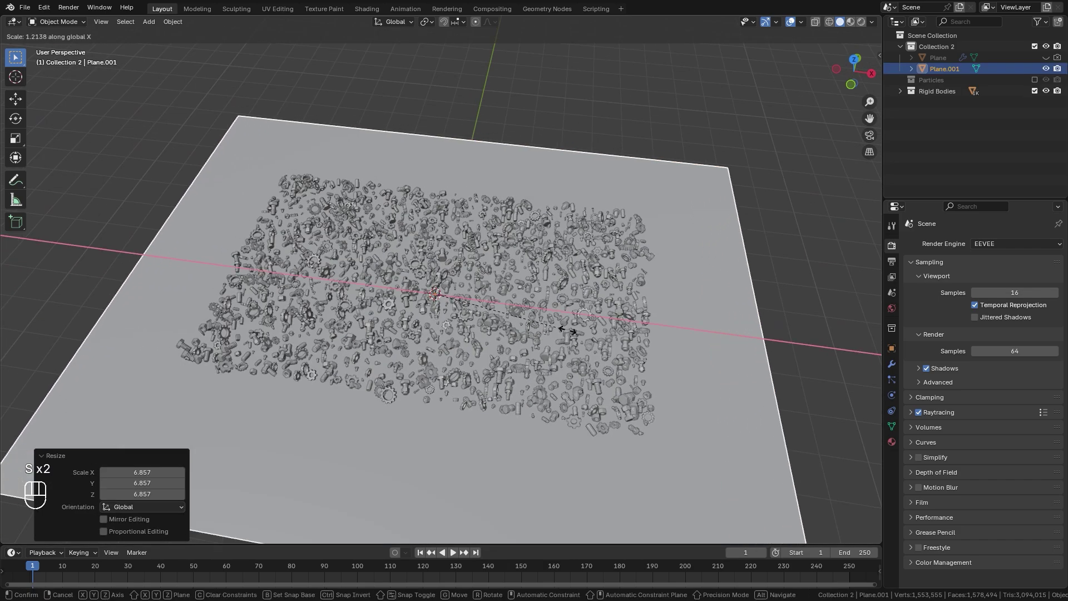
click(554, 361)
drag(553, 376, 530, 313)
drag(530, 314, 510, 296)
- Make the ground plane a passive rigid body in Physics properties
drag(510, 296, 451, 282)
drag(450, 283, 554, 297)
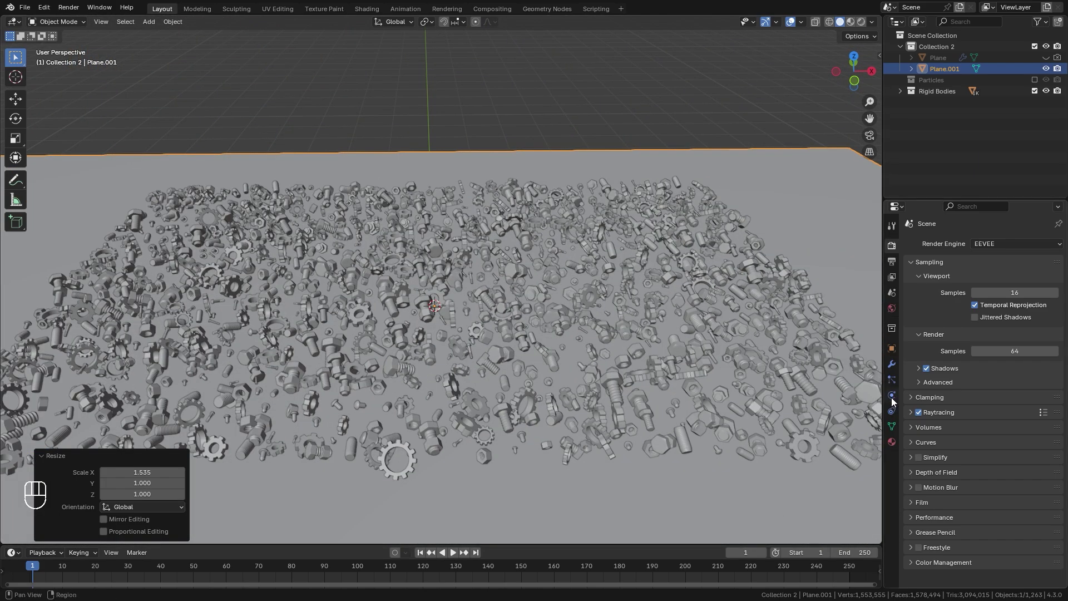
click(894, 401)
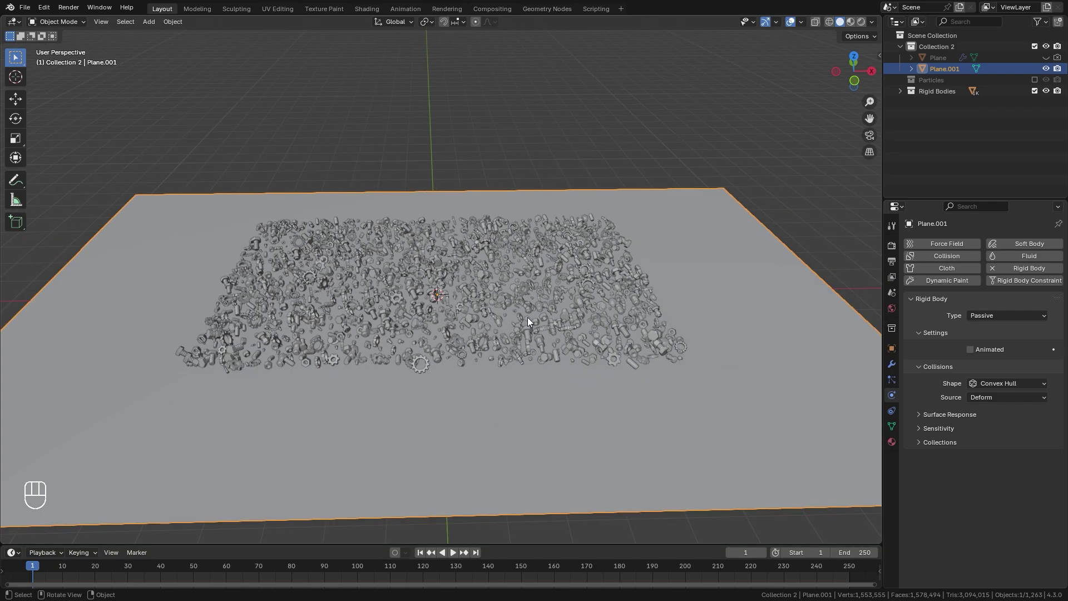
click(466, 276)
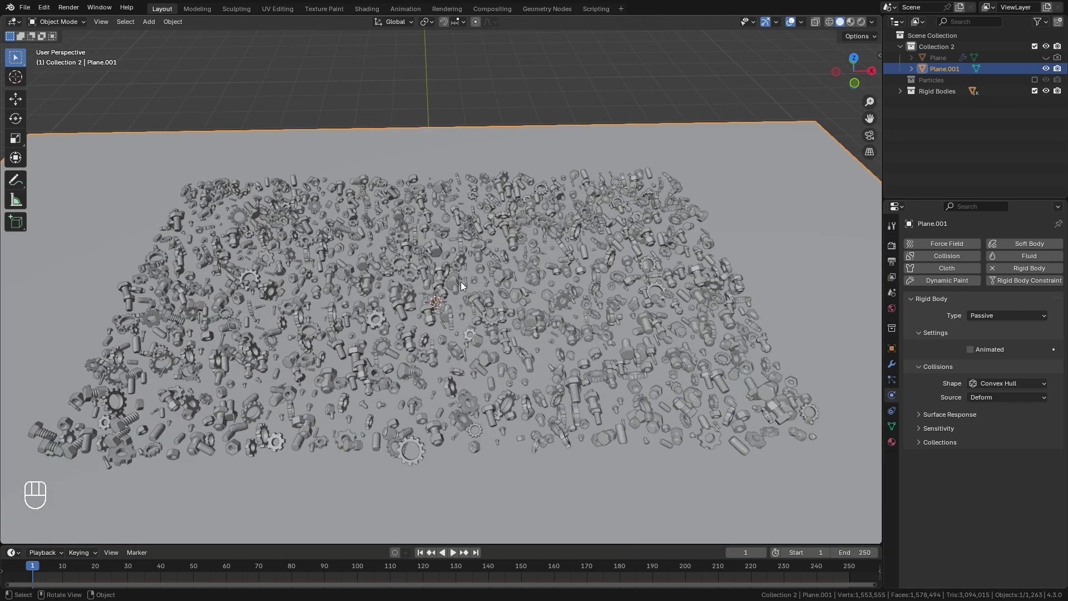
- In wireframe, box-select all parts without the plane and make Bolt.412 active
key(z)
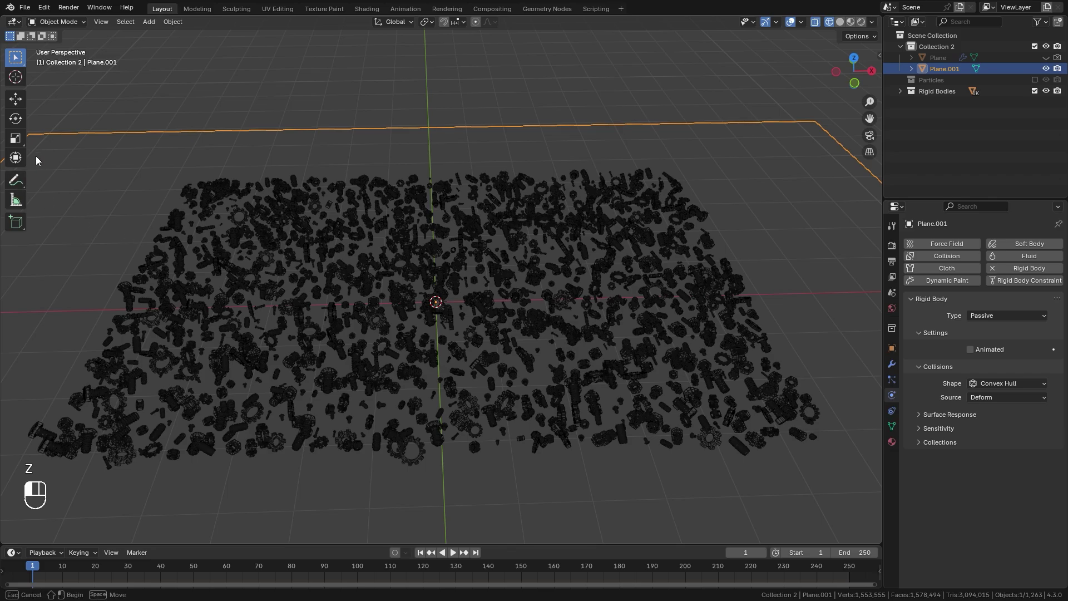
drag(278, 275, 718, 428)
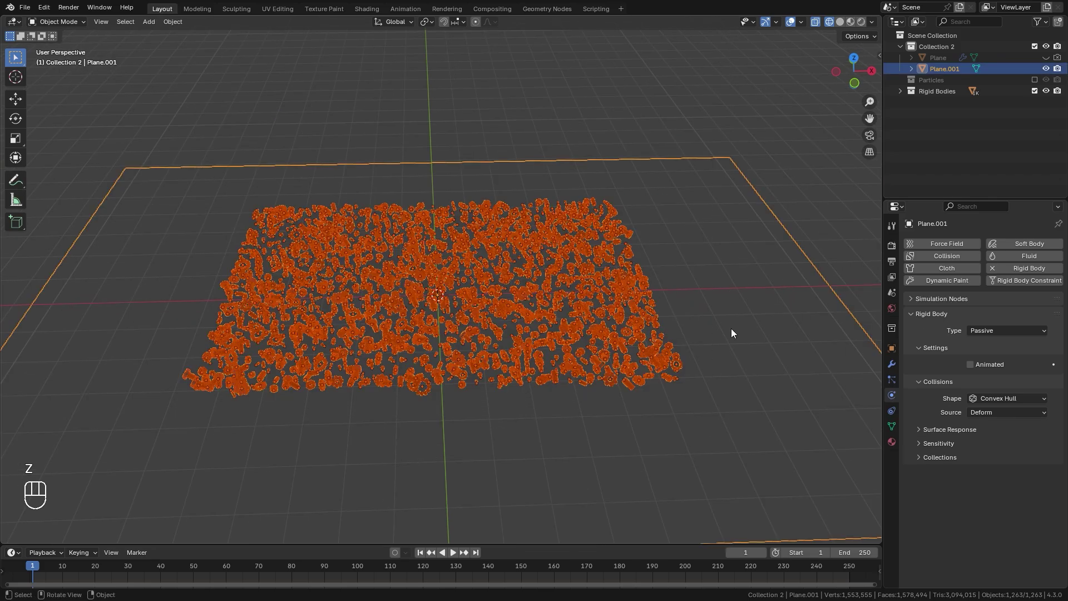
key(b)
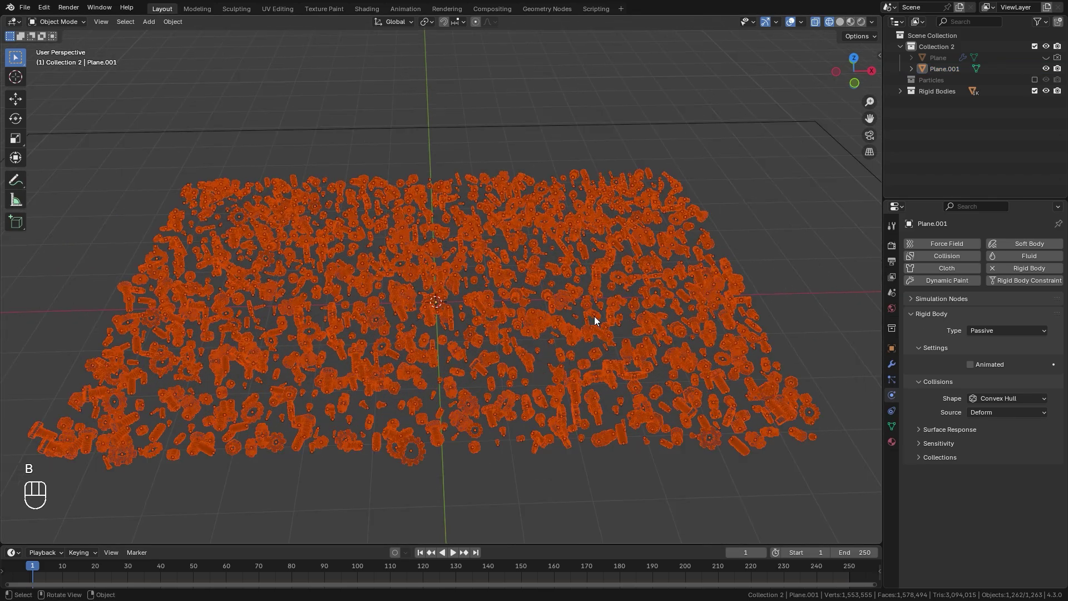
click(400, 308)
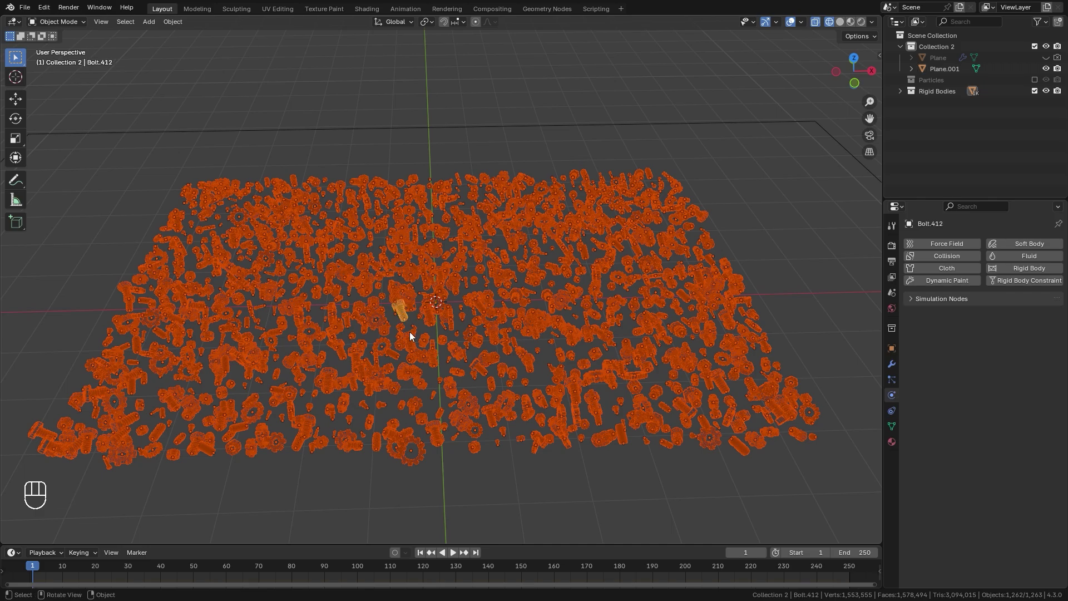
drag(420, 337, 471, 335)
middle_click(505, 354)
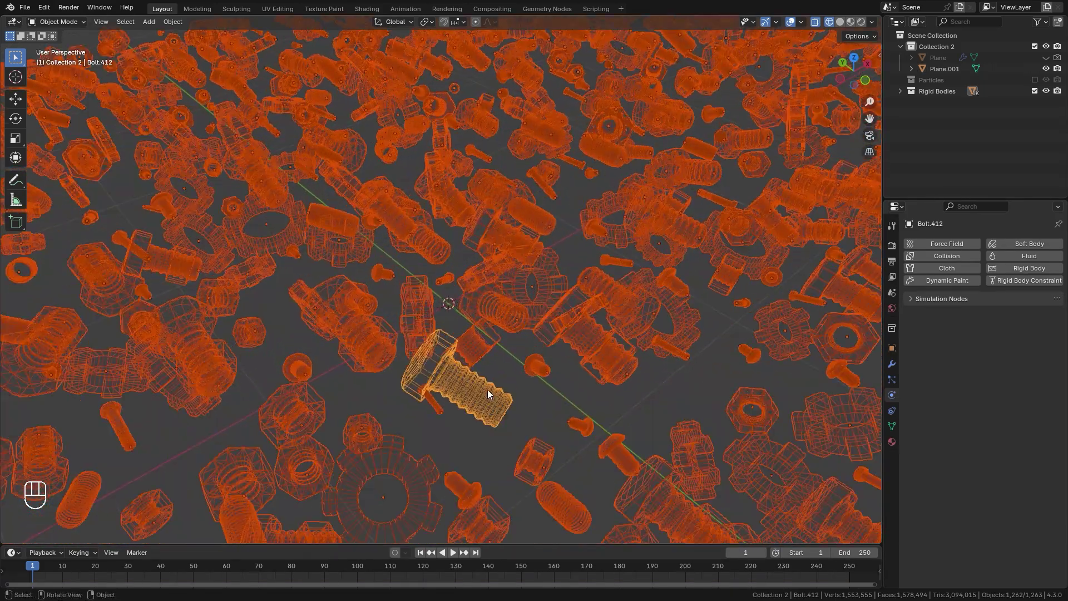
drag(487, 386, 464, 335)
key(z)
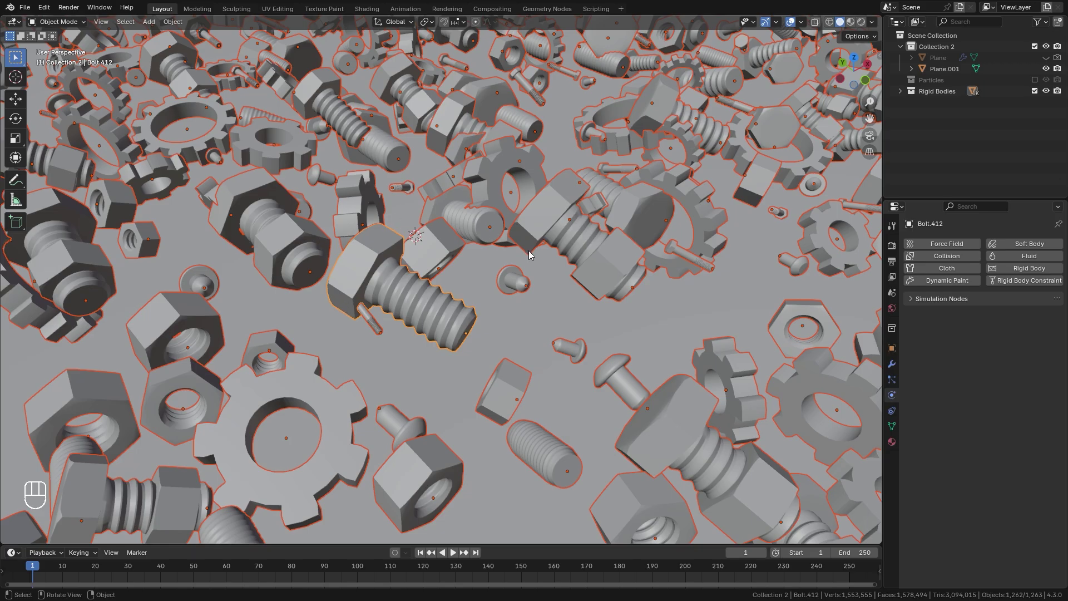
- Set every selected part's origin to its own geometry, then zoom out over them
middle_click(459, 318)
drag(488, 297, 458, 290)
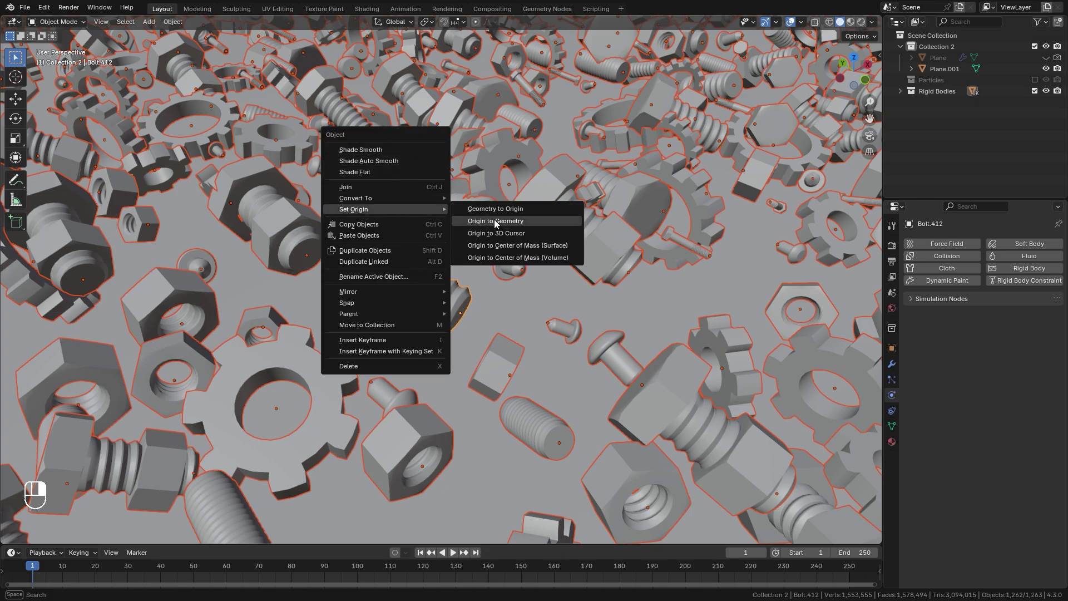
click(448, 281)
drag(452, 282, 468, 288)
click(466, 287)
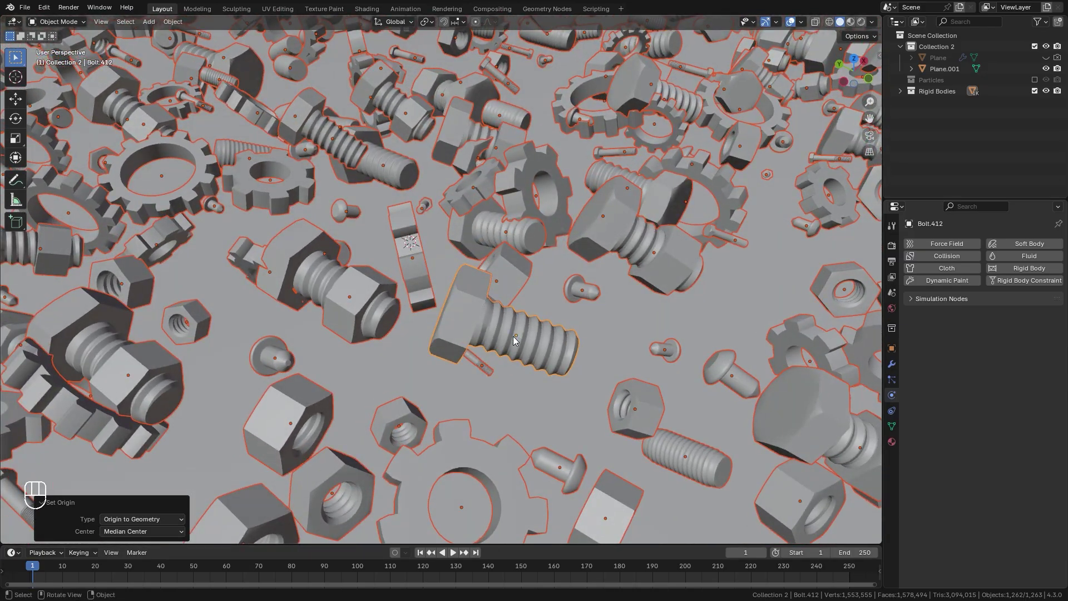
click(571, 319)
drag(565, 318, 487, 278)
click(513, 304)
click(487, 278)
drag(484, 270, 483, 252)
drag(483, 251, 492, 286)
drag(492, 286, 497, 303)
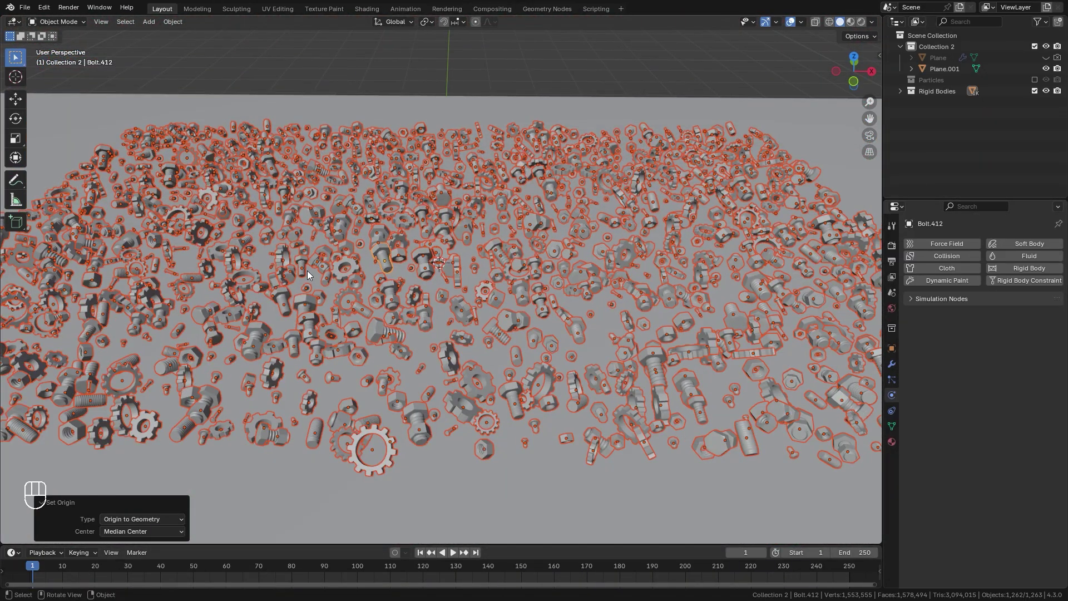
- Make Bolt.412 an active rigid body and check Nut.076's physics
drag(177, 24, 312, 333)
drag(311, 333, 949, 459)
drag(950, 460, 1015, 463)
click(1015, 463)
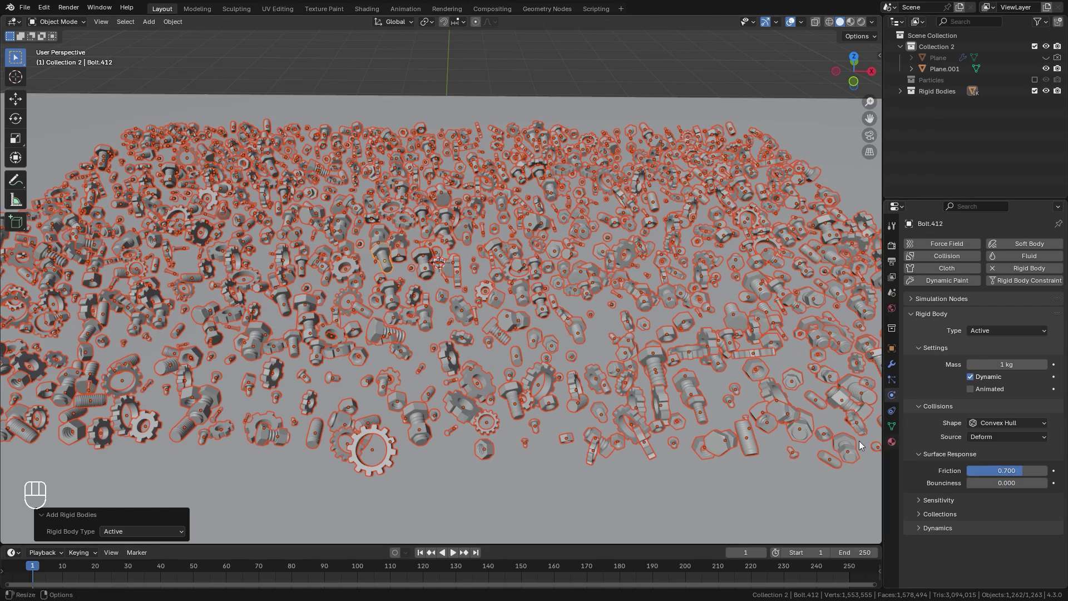
click(695, 359)
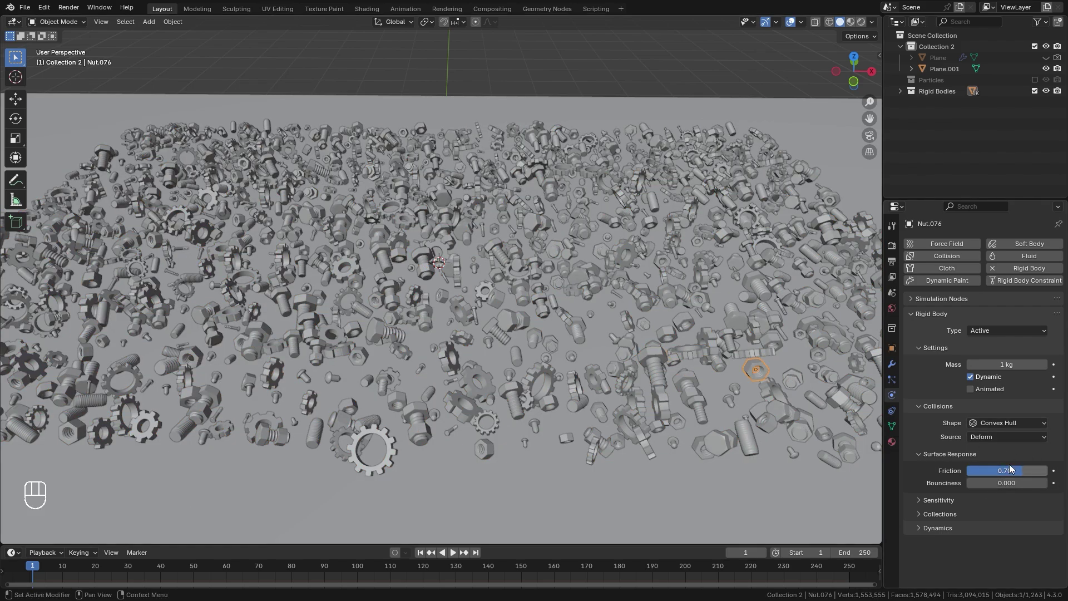
- Give all selected parts rigid-body damping of 0.08 translation and 0.2 rotation
key(z)
click(87, 137)
key(b)
drag(748, 343, 660, 326)
click(947, 535)
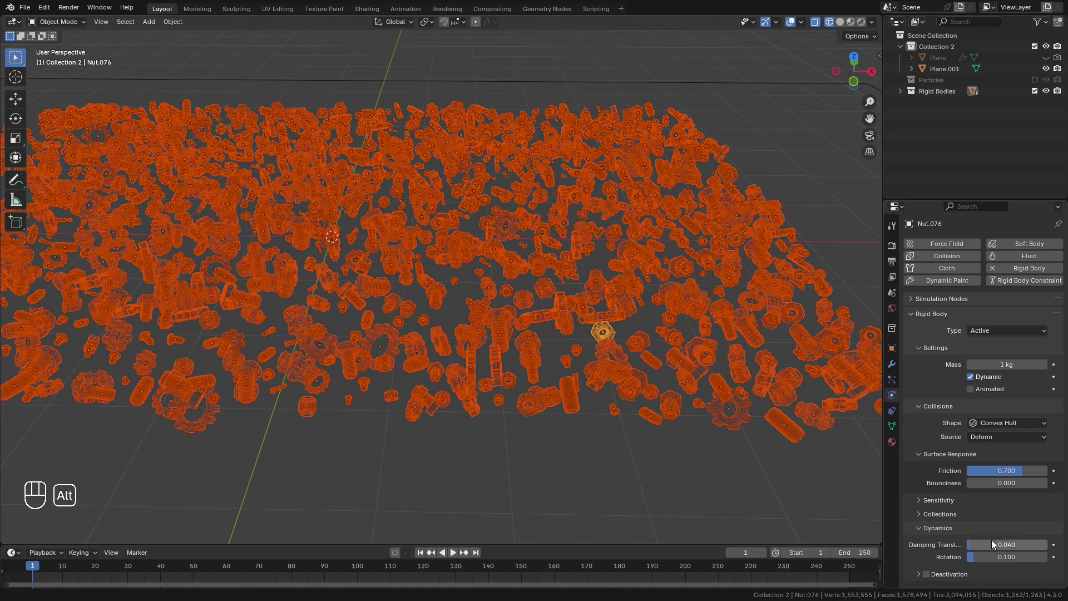
drag(1013, 550, 1013, 550)
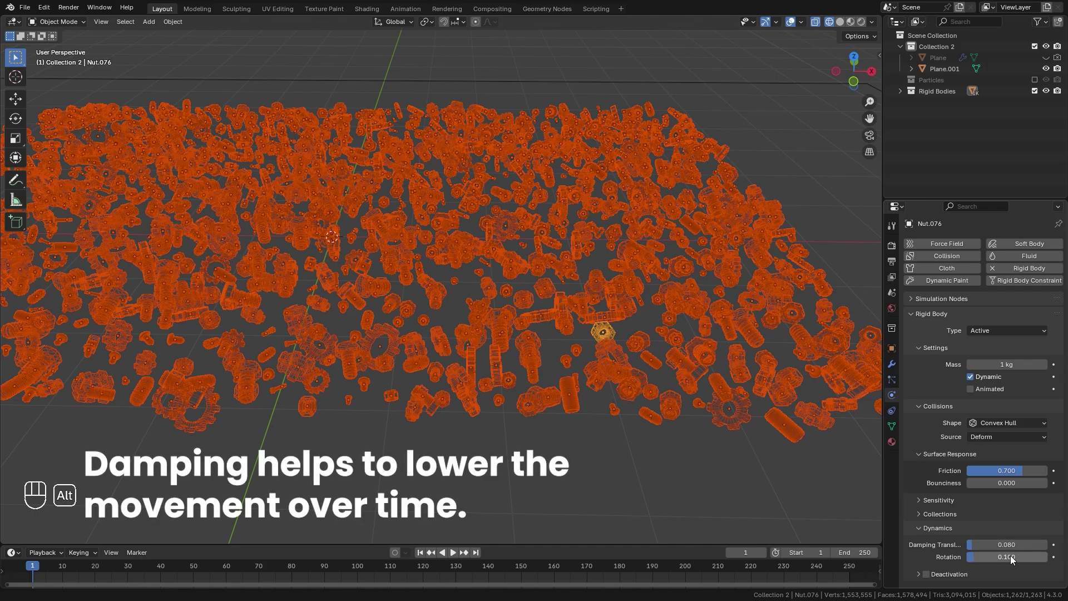
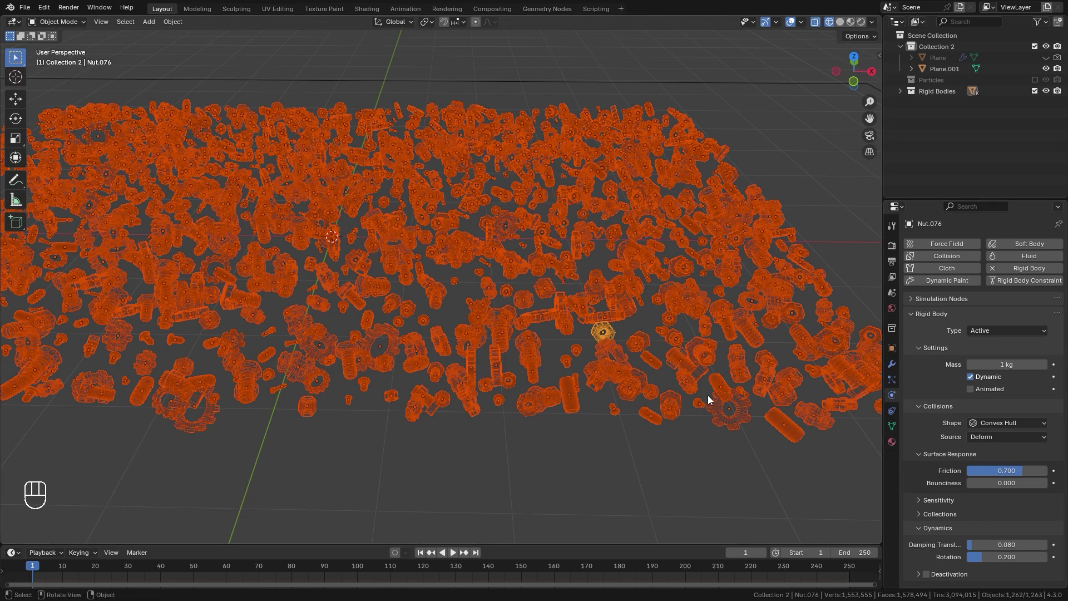
- Deselect all the parts and save the project file
key(z)
drag(540, 329, 621, 357)
drag(616, 354, 608, 358)
middle_click(621, 343)
key(ctrl+s)
drag(587, 344, 570, 330)
middle_click(571, 326)
middle_click(597, 324)
drag(601, 320, 568, 315)
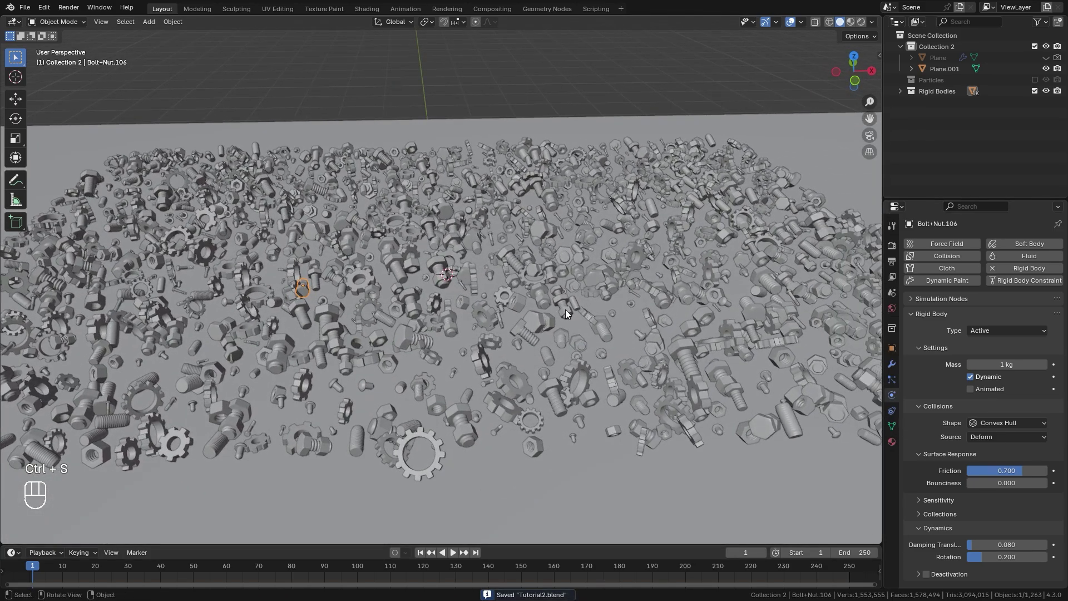
- Play the rigid-body simulation so the parts settle on the plane, then stop it
key(space)
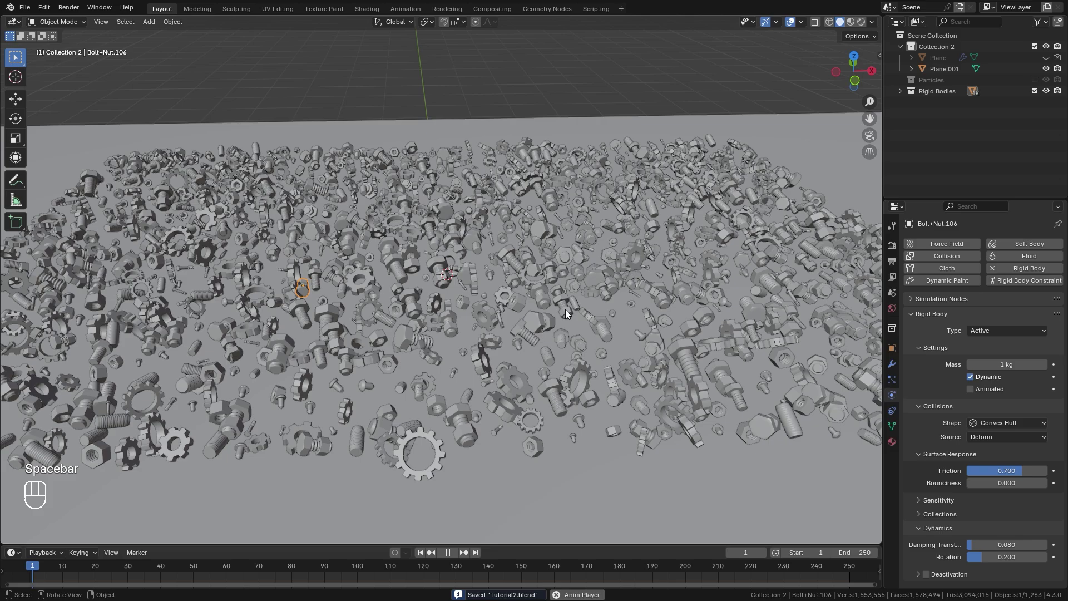
key(s)
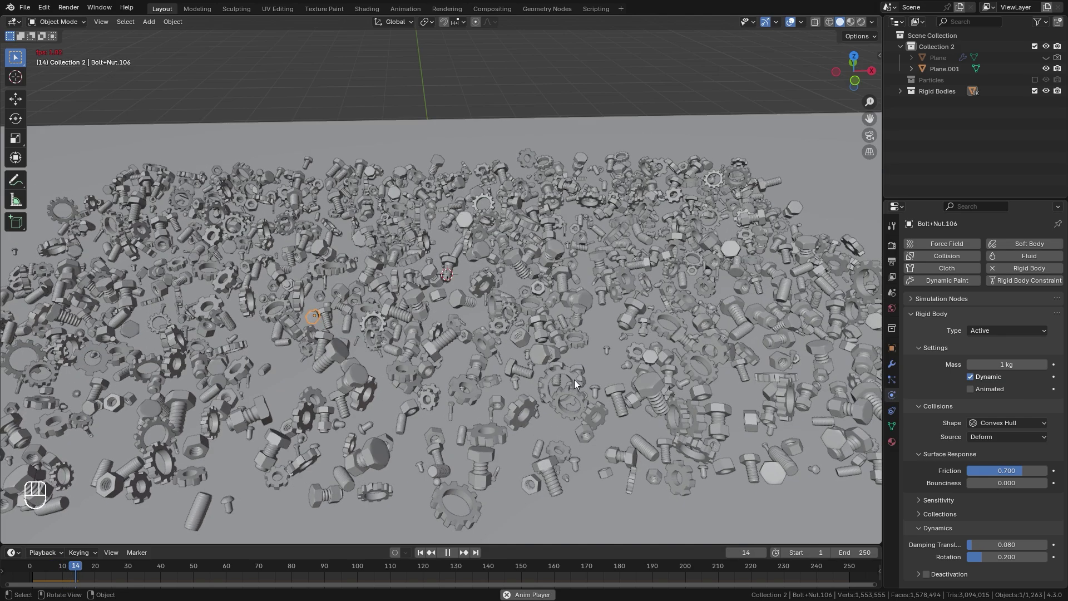
key(space)
drag(612, 342, 644, 328)
click(651, 321)
click(664, 318)
click(670, 310)
drag(632, 293, 594, 320)
key(s)
drag(531, 351, 554, 389)
drag(554, 390, 564, 343)
click(557, 390)
drag(564, 344, 566, 335)
key(z)
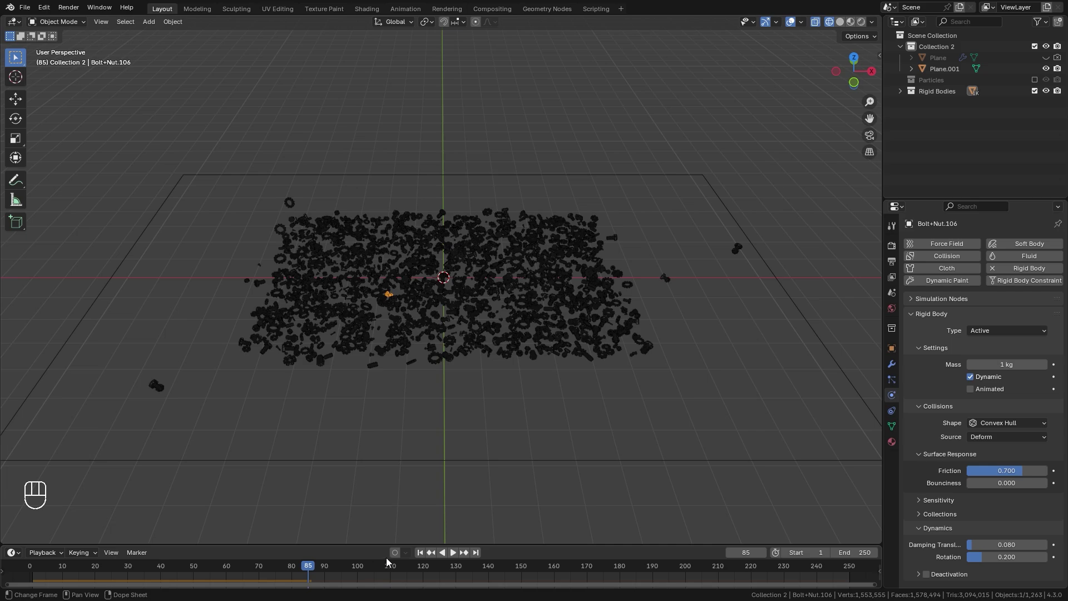
- Scrub to frame 85, select all parts and apply the visual transform as their start pose
click(424, 555)
drag(444, 383, 425, 364)
key(z)
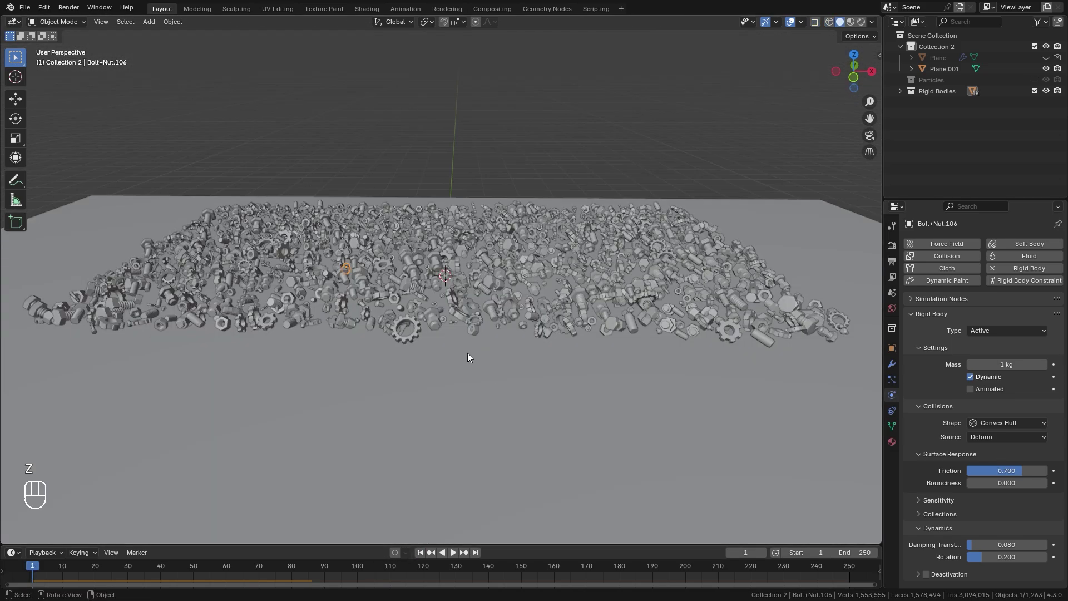
drag(285, 570, 307, 571)
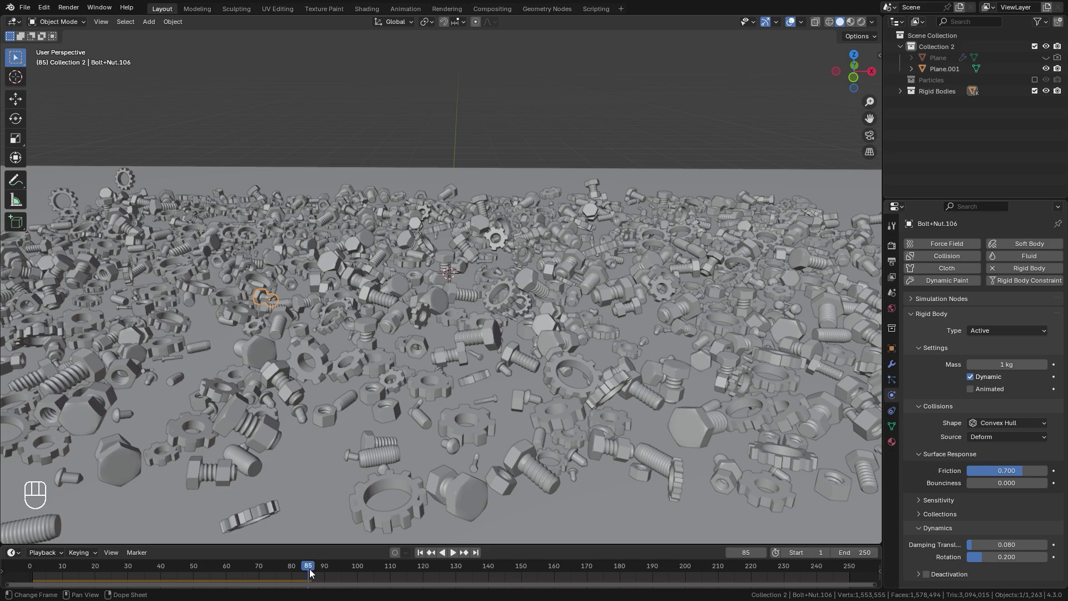
key(z)
drag(636, 401, 625, 421)
key(b)
drag(205, 327, 233, 342)
key(b)
click(517, 344)
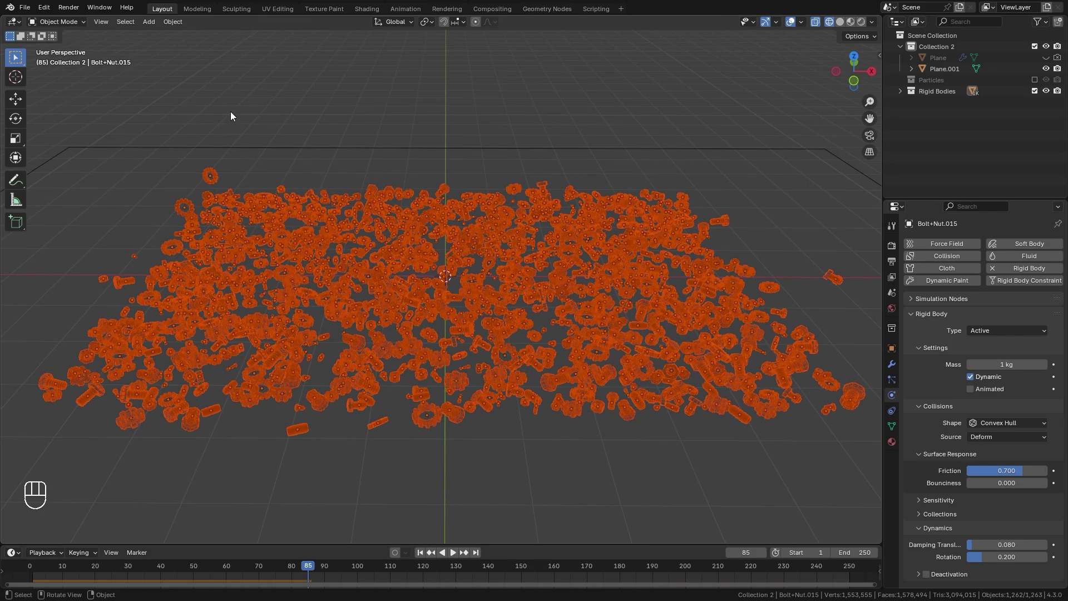
drag(172, 27, 417, 395)
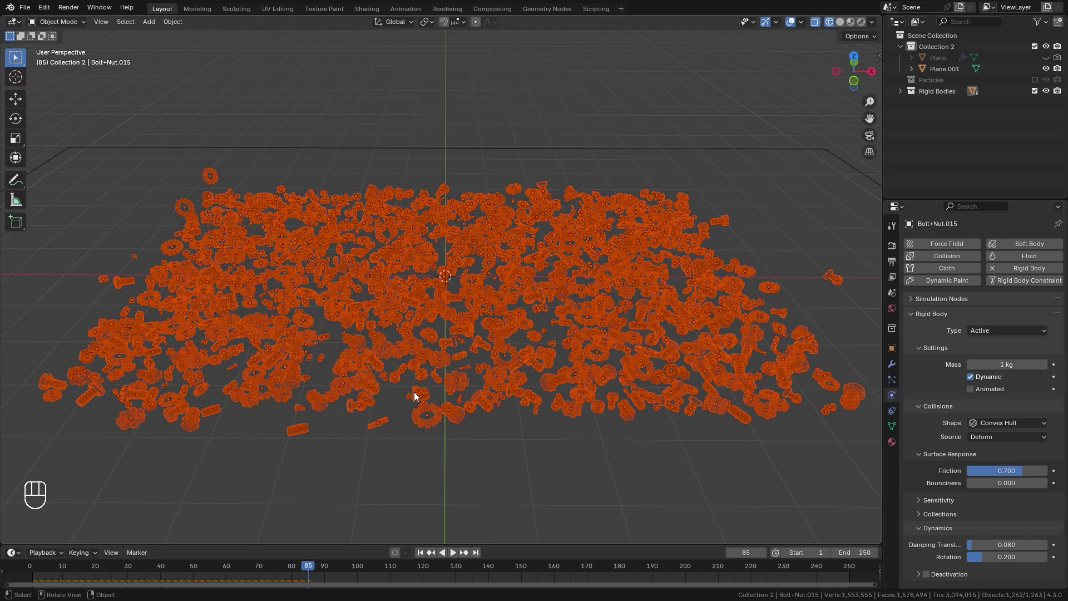
drag(476, 380, 480, 374)
key(z)
click(425, 559)
- Pick the stray parts lying away from the pile and delete them
middle_click(502, 373)
drag(502, 373, 538, 343)
drag(537, 343, 511, 333)
drag(510, 333, 419, 363)
drag(412, 359, 375, 340)
drag(277, 279, 317, 305)
drag(353, 333, 468, 350)
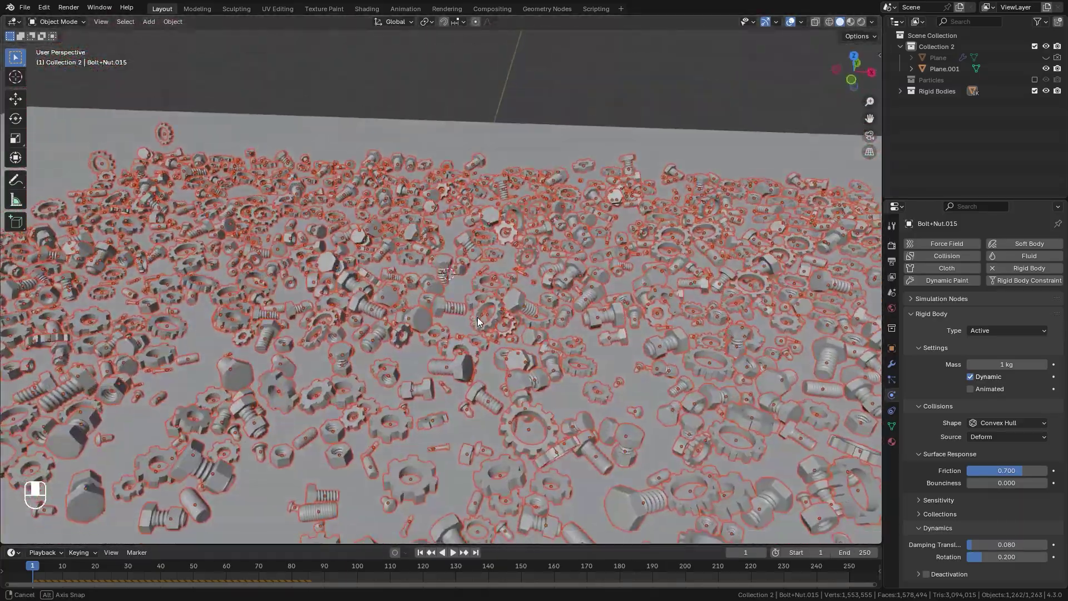
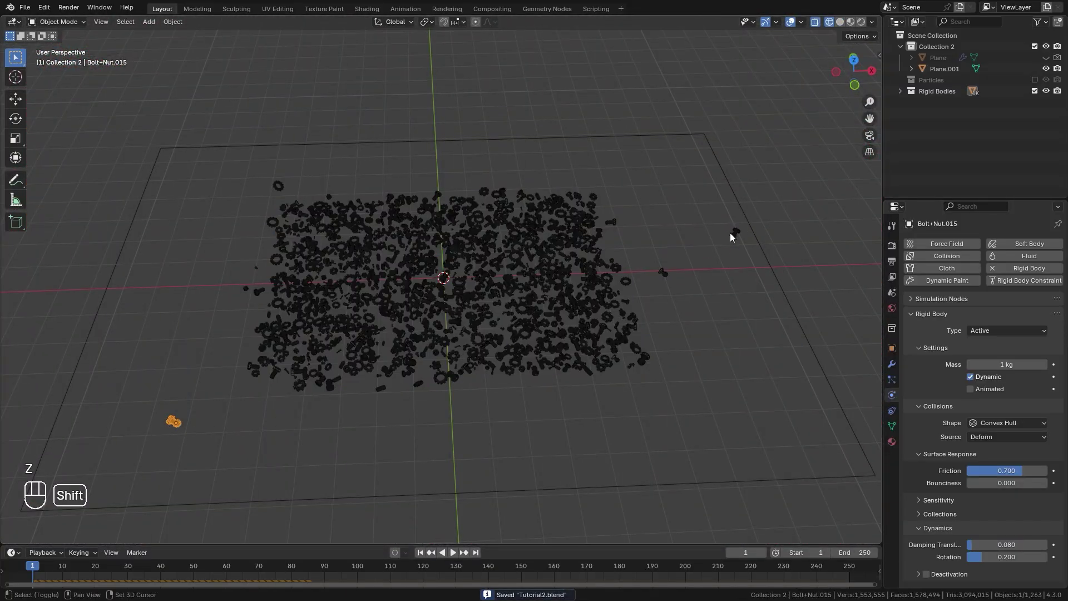
click(669, 282)
click(280, 189)
key(x)
key(z)
click(492, 267)
drag(480, 263, 486, 269)
drag(514, 276, 581, 297)
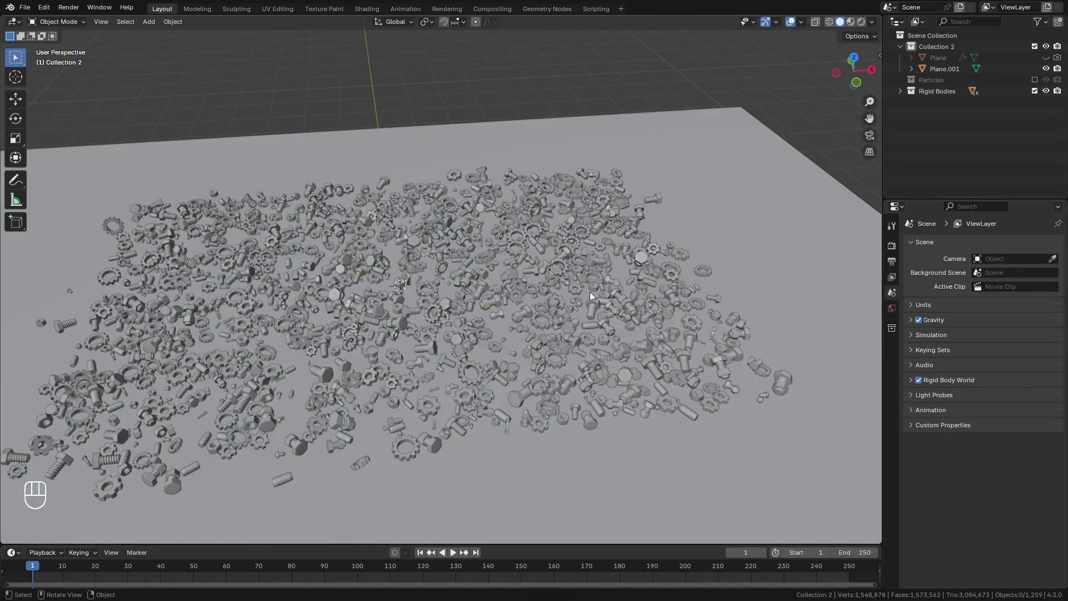
drag(570, 252, 589, 249)
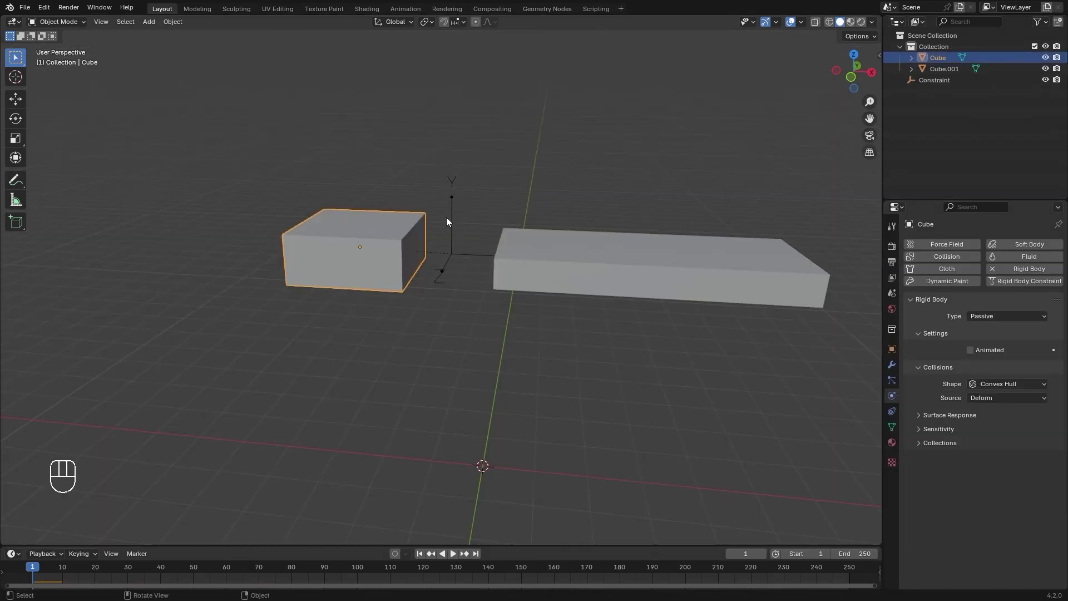
- Play back the scene to watch the constrained parts
key(space)
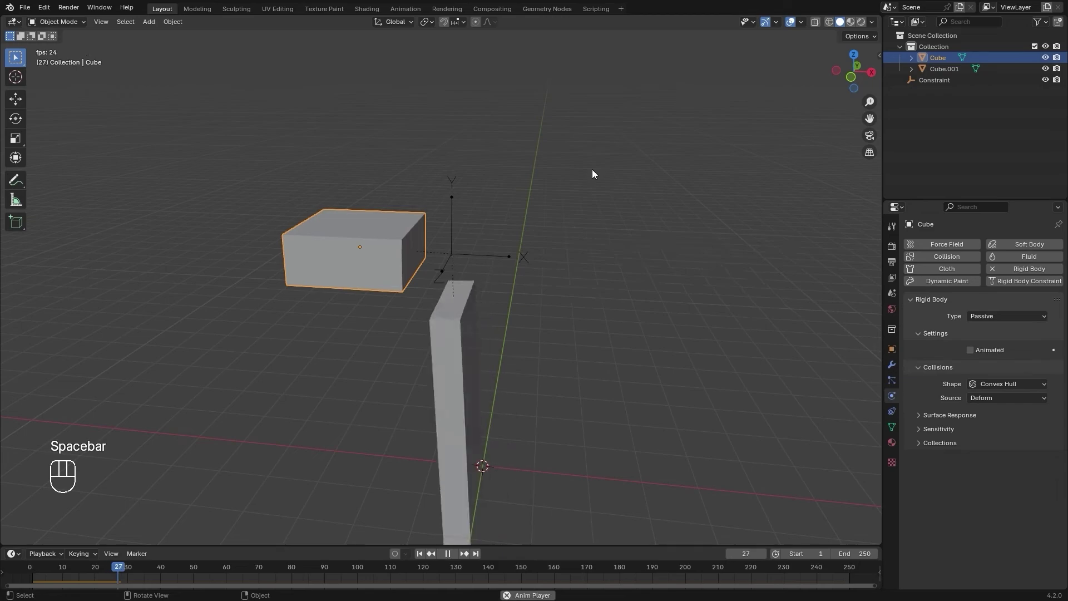
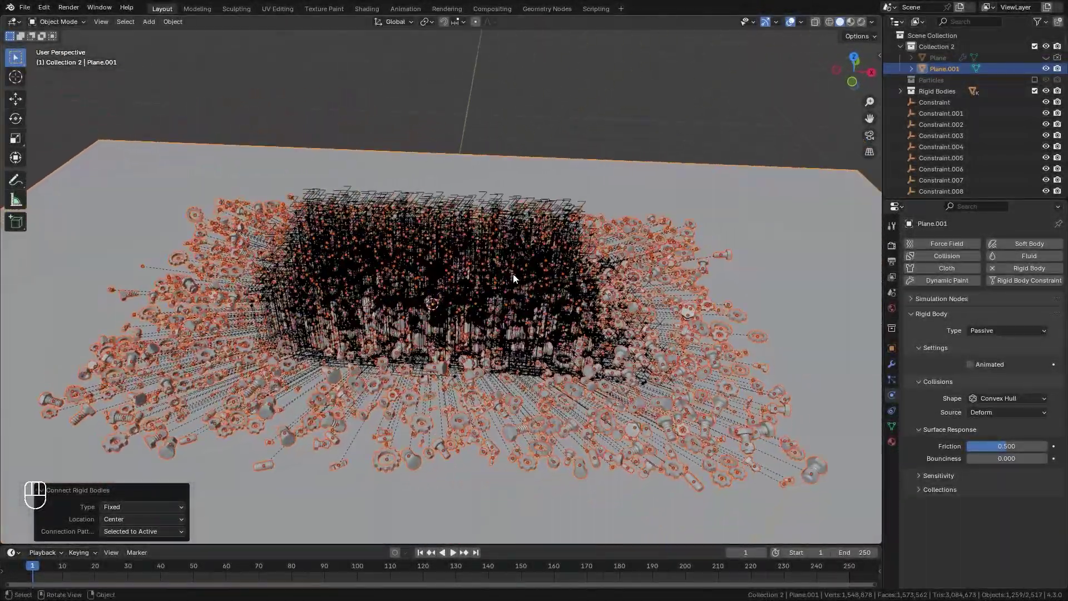
- View the constrained pile straight from the front in orthographic view
drag(485, 259, 544, 238)
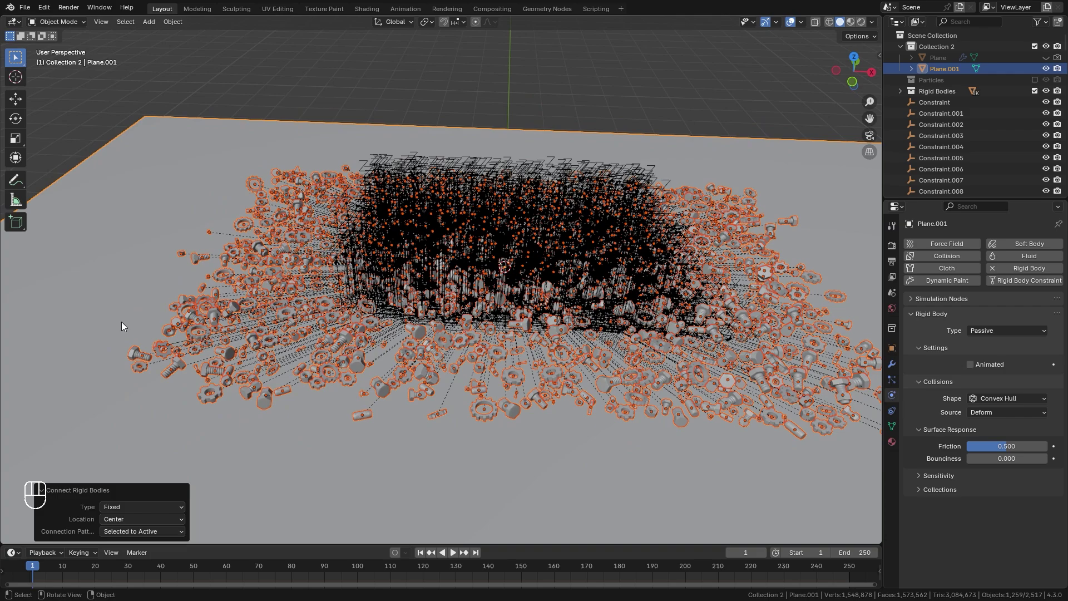
drag(46, 493, 50, 515)
click(44, 536)
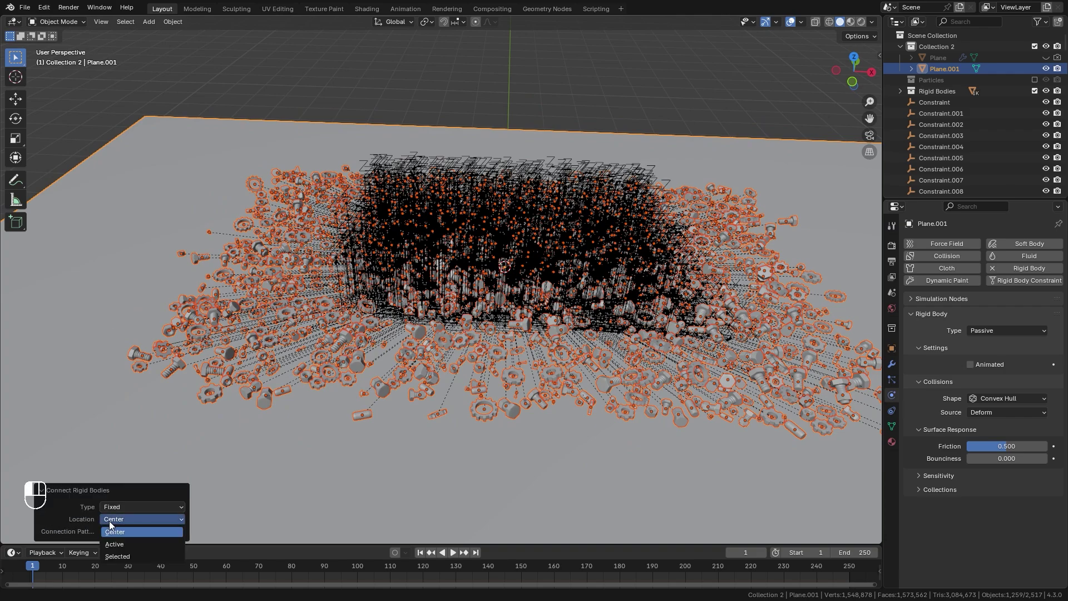
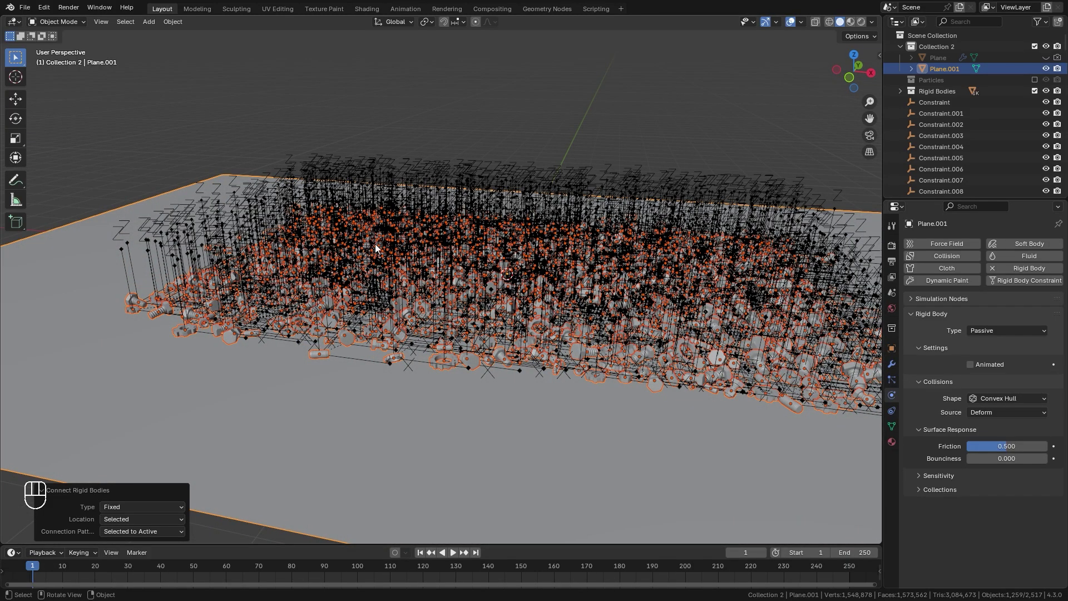
drag(472, 251, 439, 239)
key(KP_1)
- Box-select every constraint empty and show their Rigid Body Constraint physics settings
click(389, 278)
key(alt+a)
key(z)
drag(169, 198, 842, 275)
click(495, 258)
drag(547, 282, 485, 298)
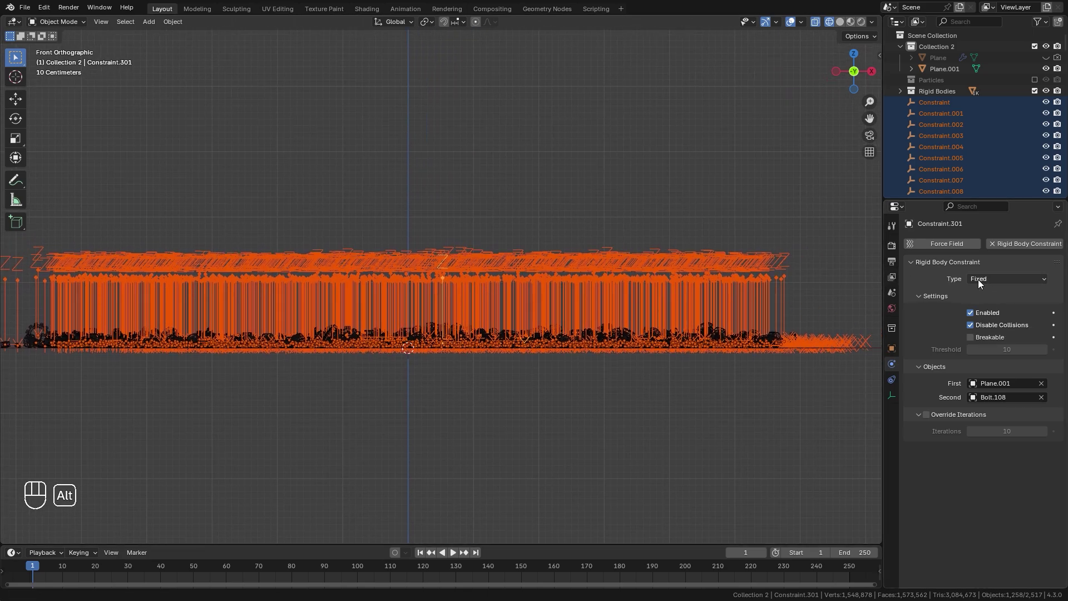
- Switch the constraints to Generic Spring with one active and all selected
drag(1007, 285, 994, 370)
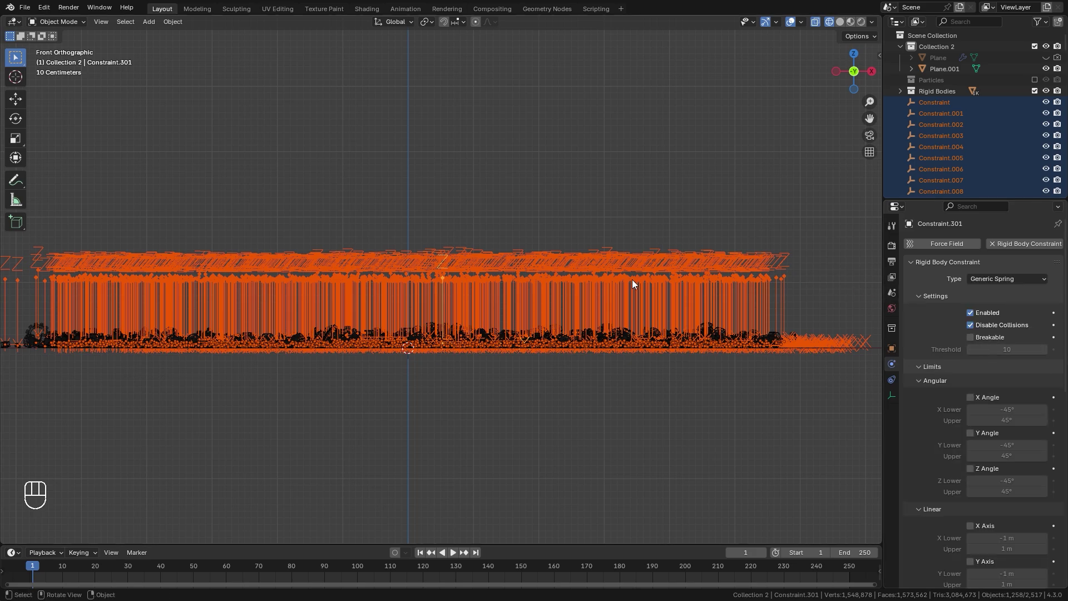
drag(493, 285, 377, 279)
click(383, 278)
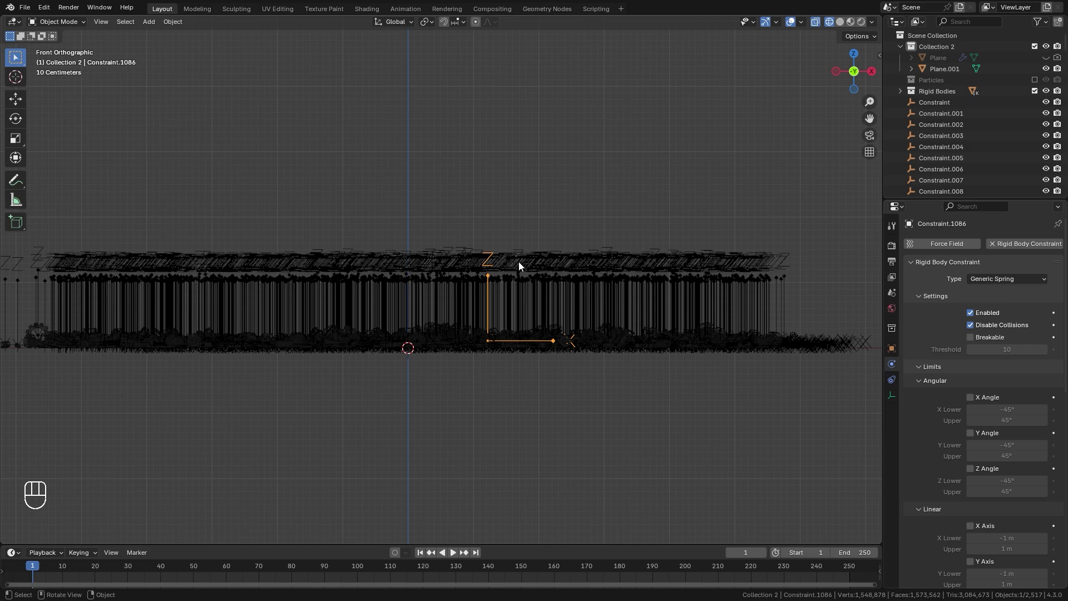
drag(123, 249, 807, 294)
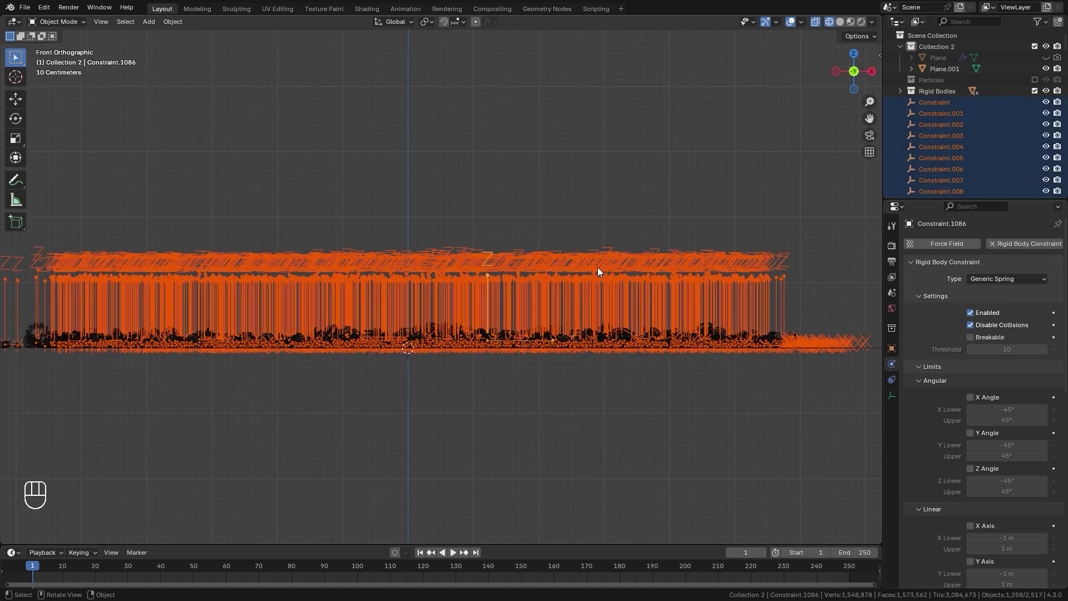
key(ctrl+z)
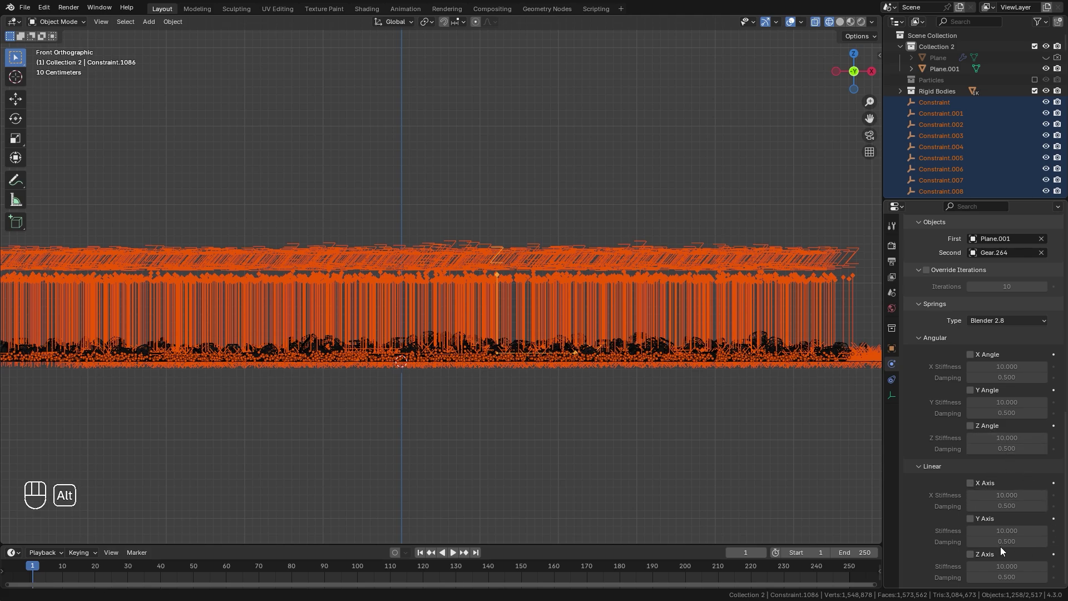
- Enable linear X, Y and Z springs on all constraints and set their stiffness values
drag(975, 486, 982, 497)
click(976, 523)
click(973, 559)
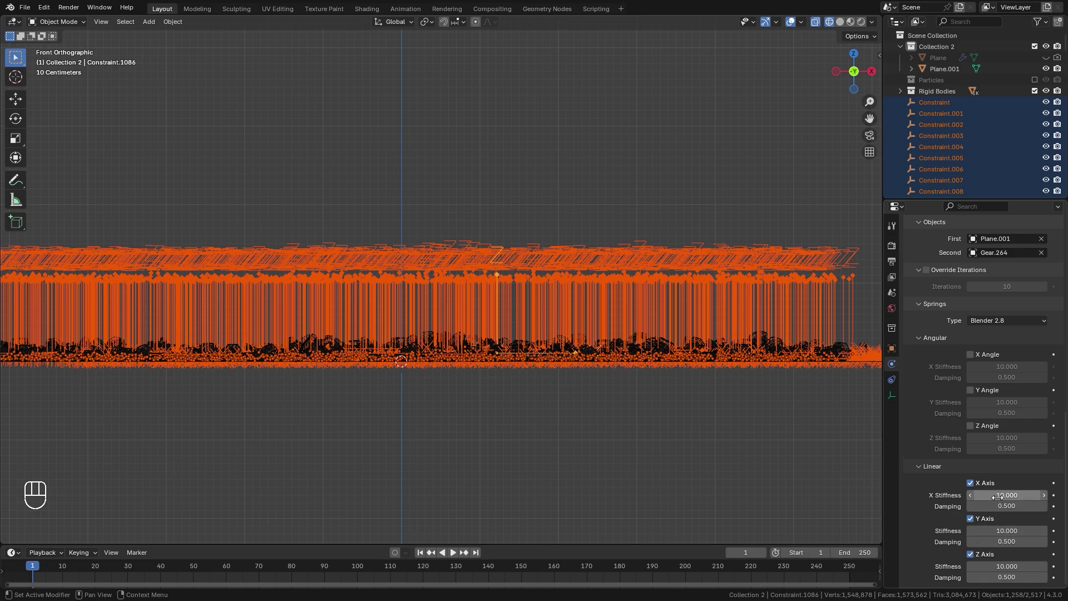
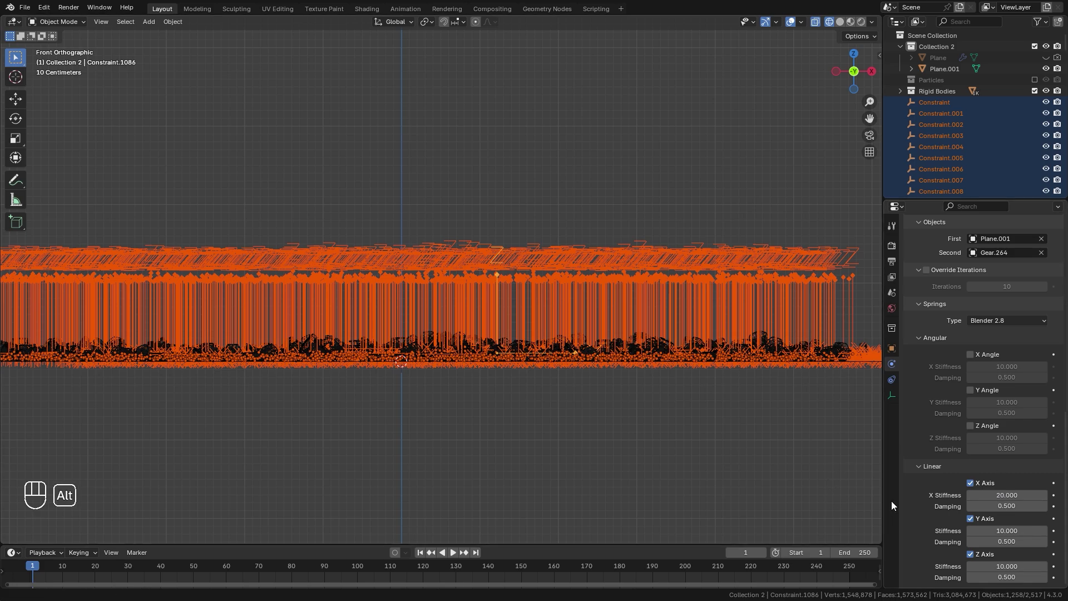
click(1012, 523)
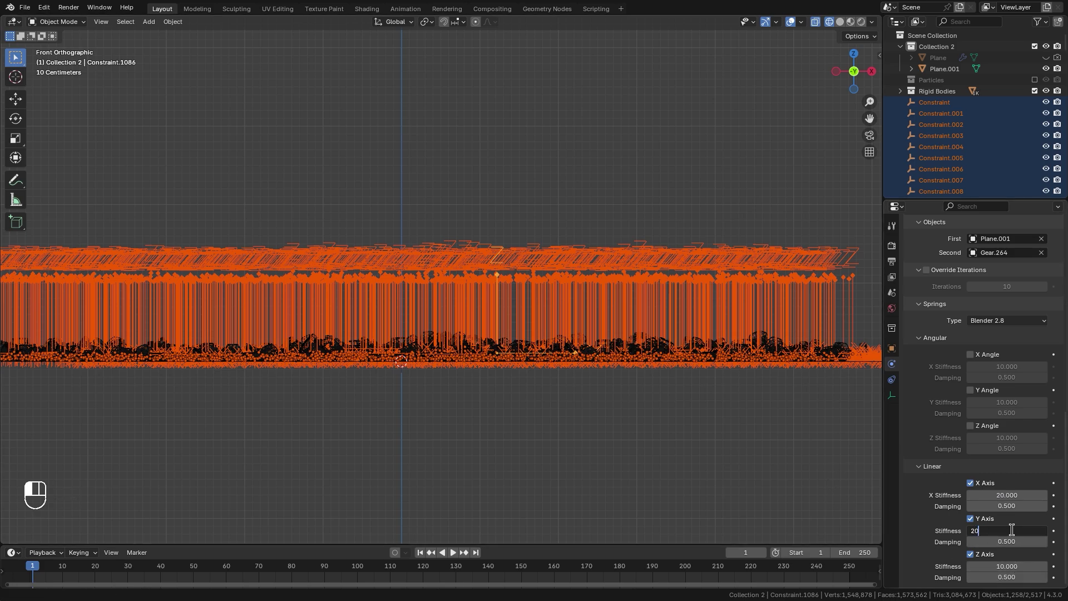
click(1002, 560)
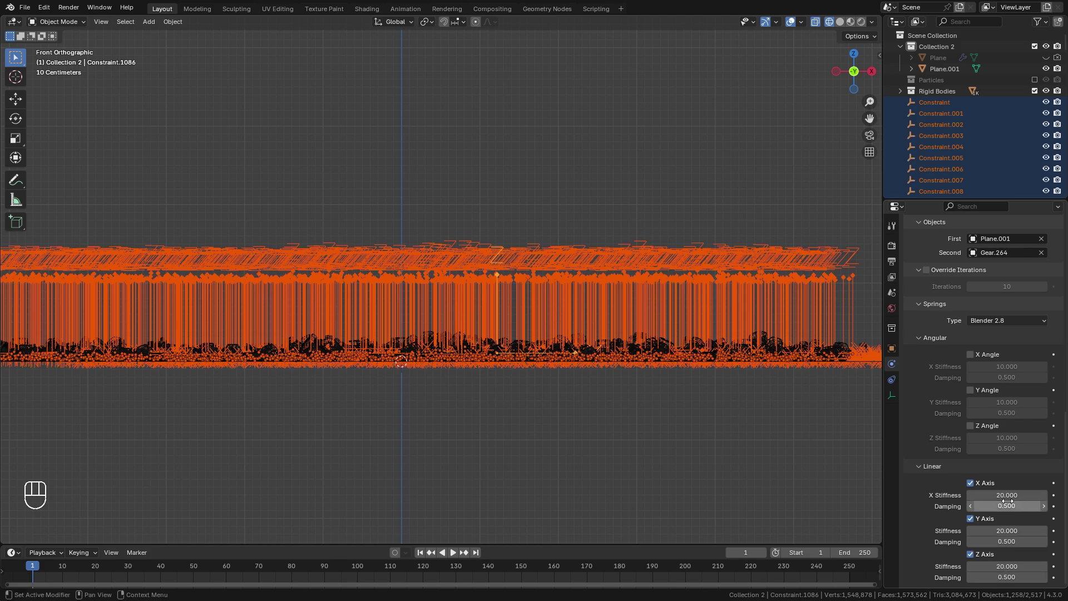
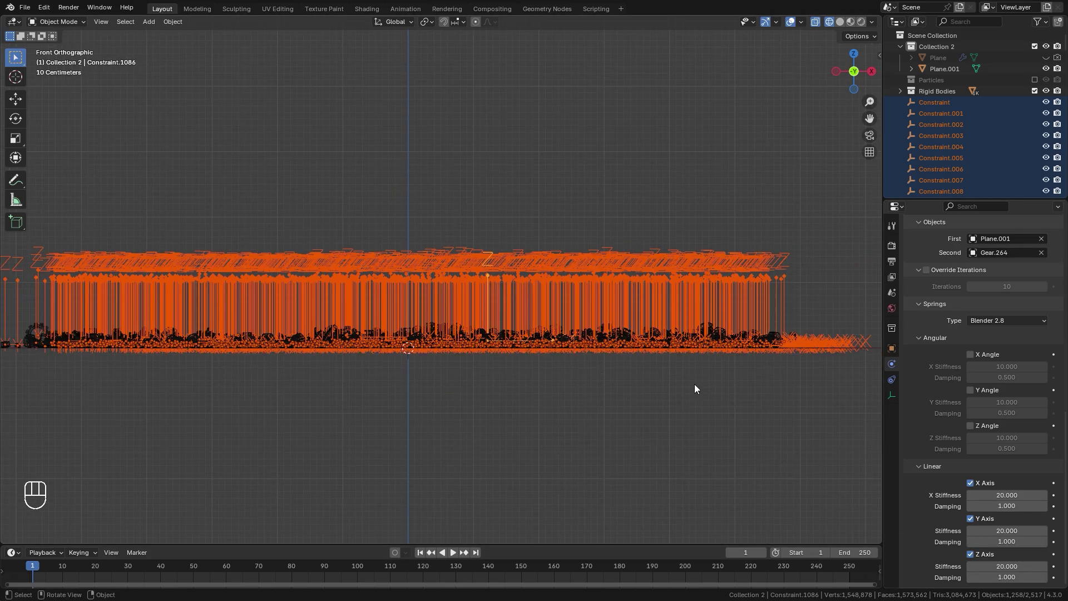
- Move all constraints into a new 'Constraints' collection from a perspective view
drag(437, 283, 398, 258)
middle_click(397, 258)
drag(388, 255, 348, 248)
drag(348, 248, 323, 248)
drag(324, 248, 296, 245)
drag(296, 244, 446, 267)
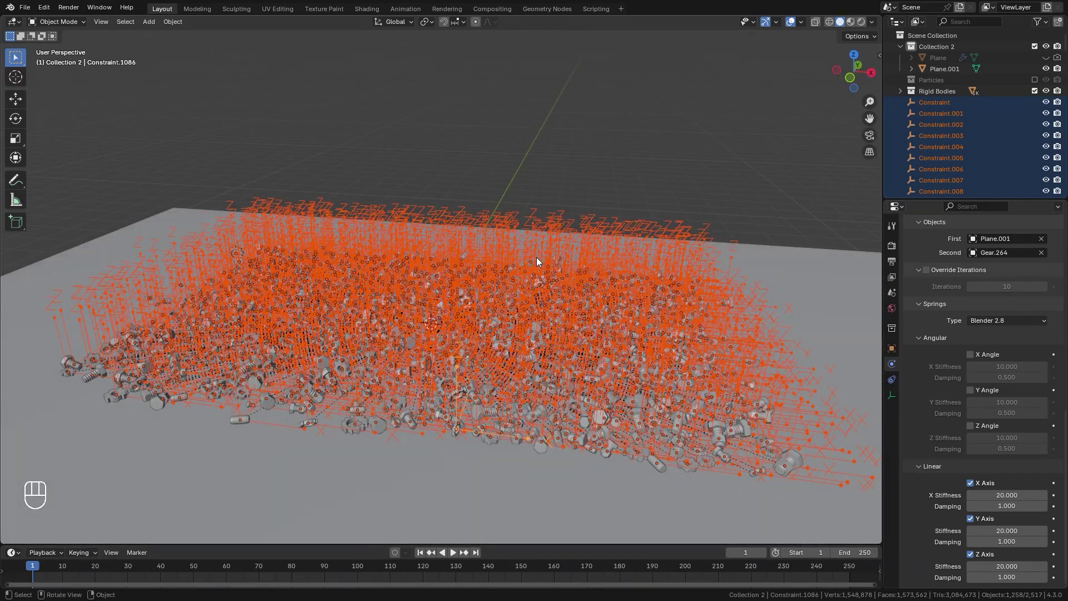
key(m)
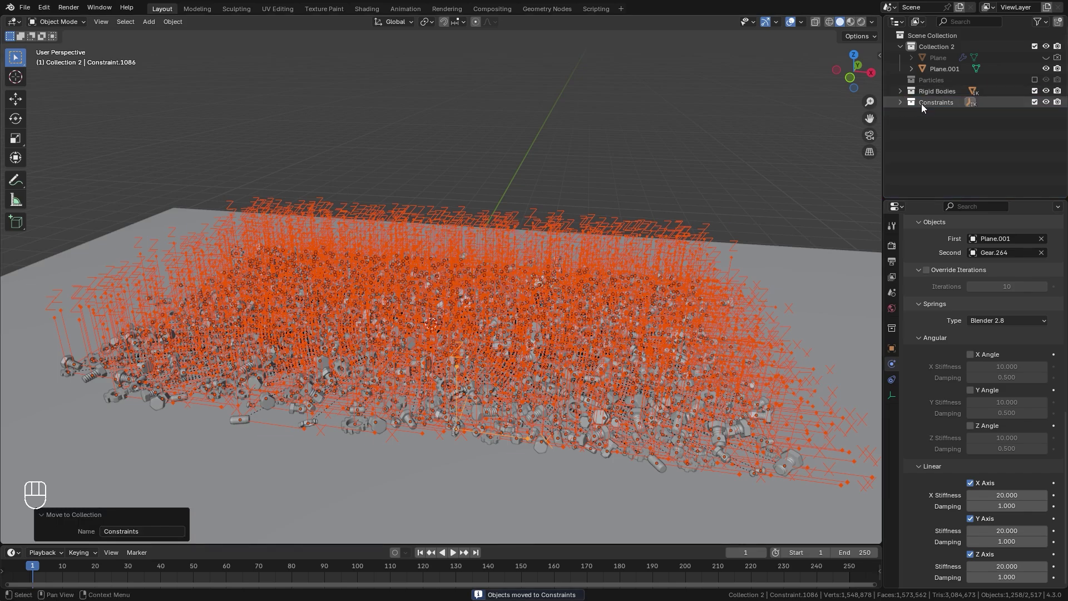
drag(505, 253, 525, 291)
- Hide the Constraints collection so only the scattered parts remain visible
key(z)
drag(480, 294, 440, 322)
key(z)
drag(432, 310, 420, 314)
drag(421, 314, 492, 293)
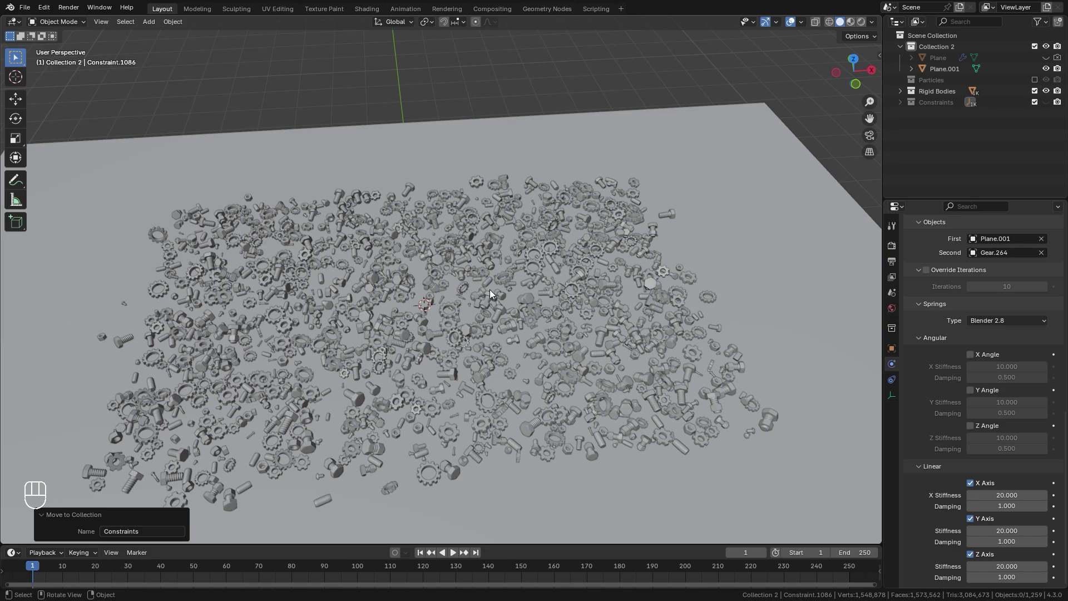
key(shift+a)
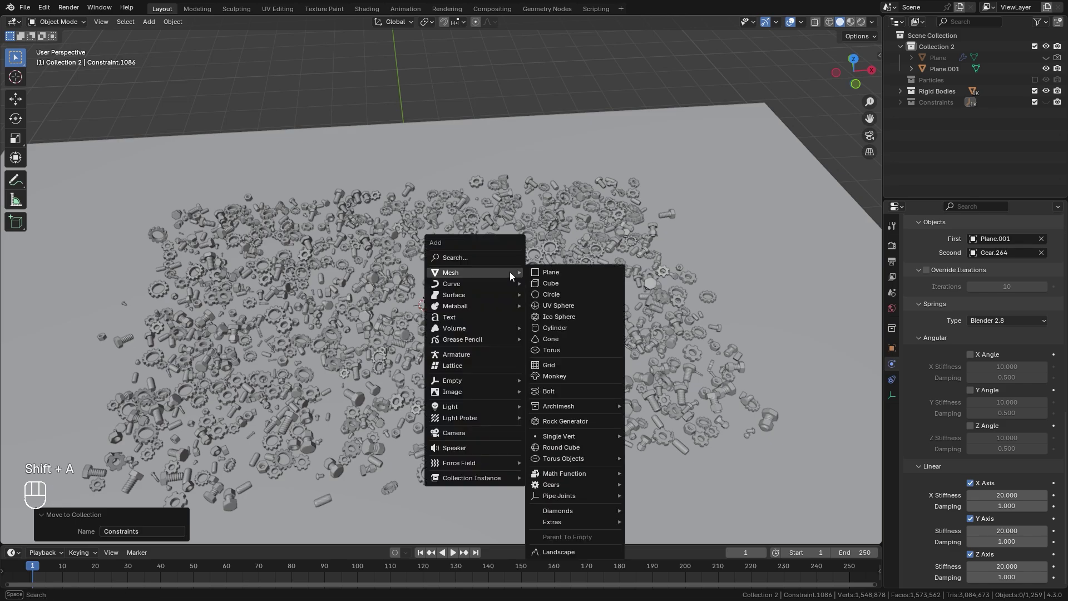
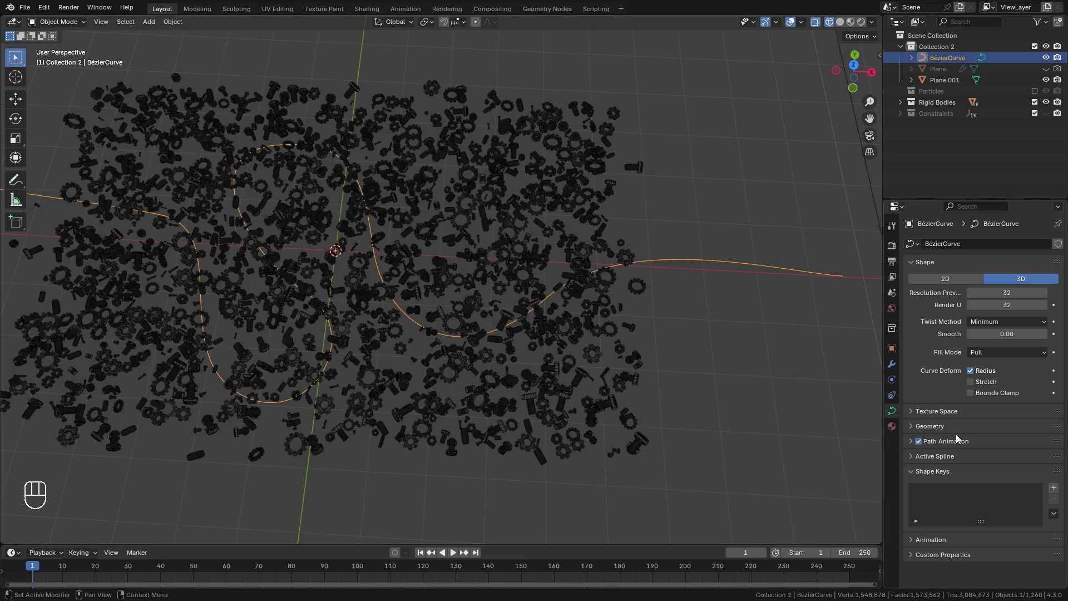
- Set the Bézier curve's Path Animation frame count to 250
click(957, 446)
click(1003, 452)
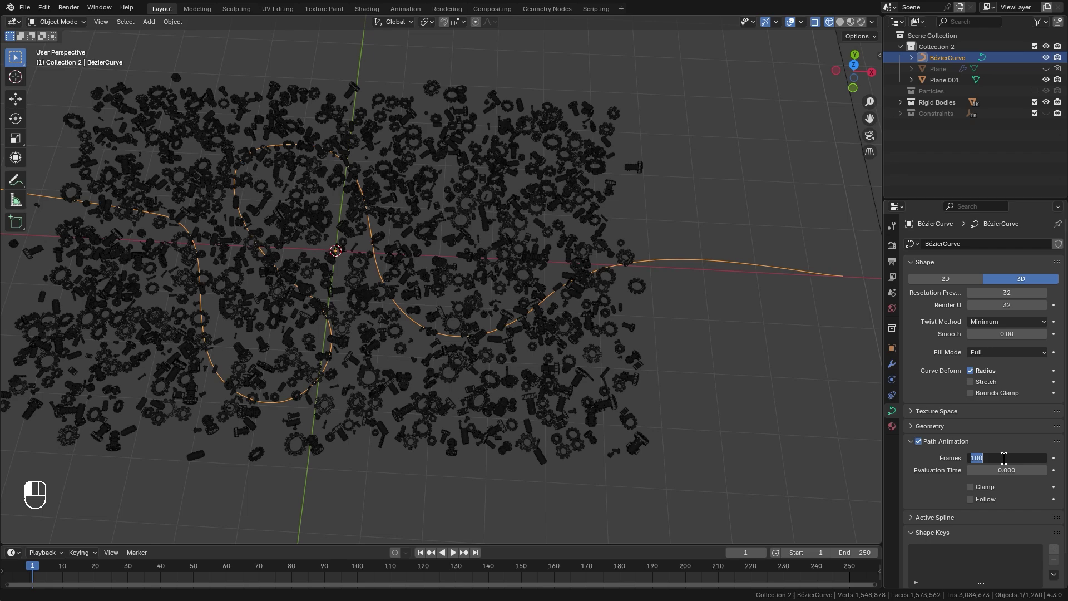
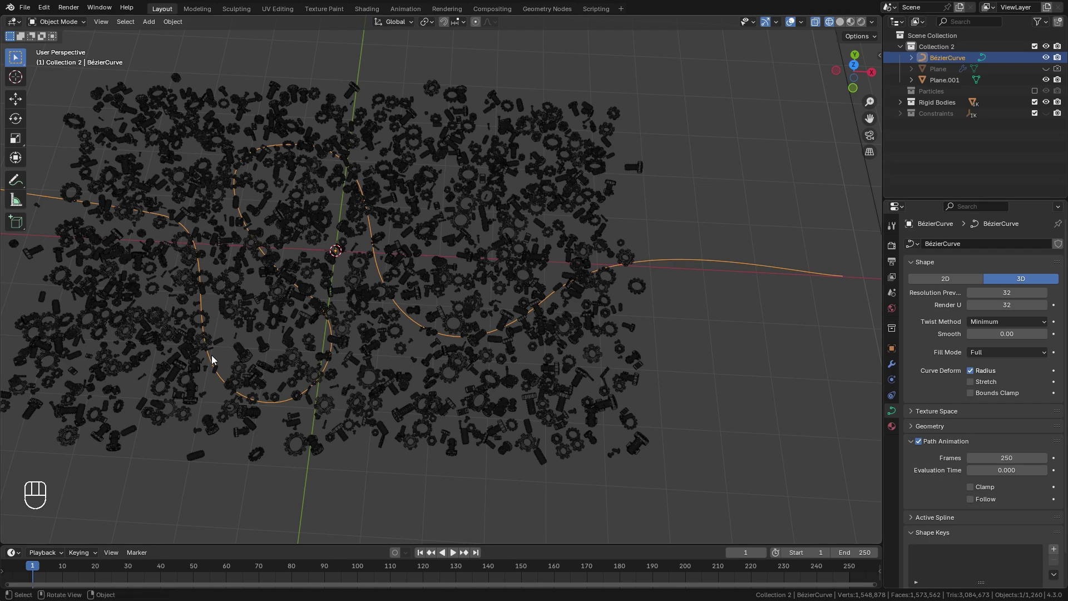
- Add a Force field among the parts and set its strength to 800
drag(474, 253, 474, 226)
key(shift+a)
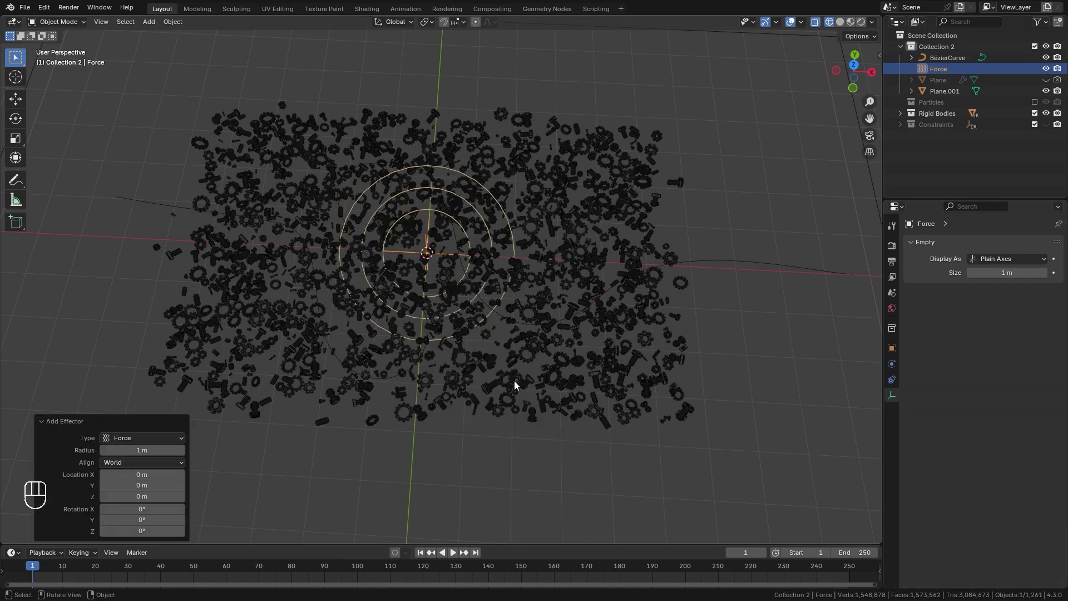
middle_click(502, 308)
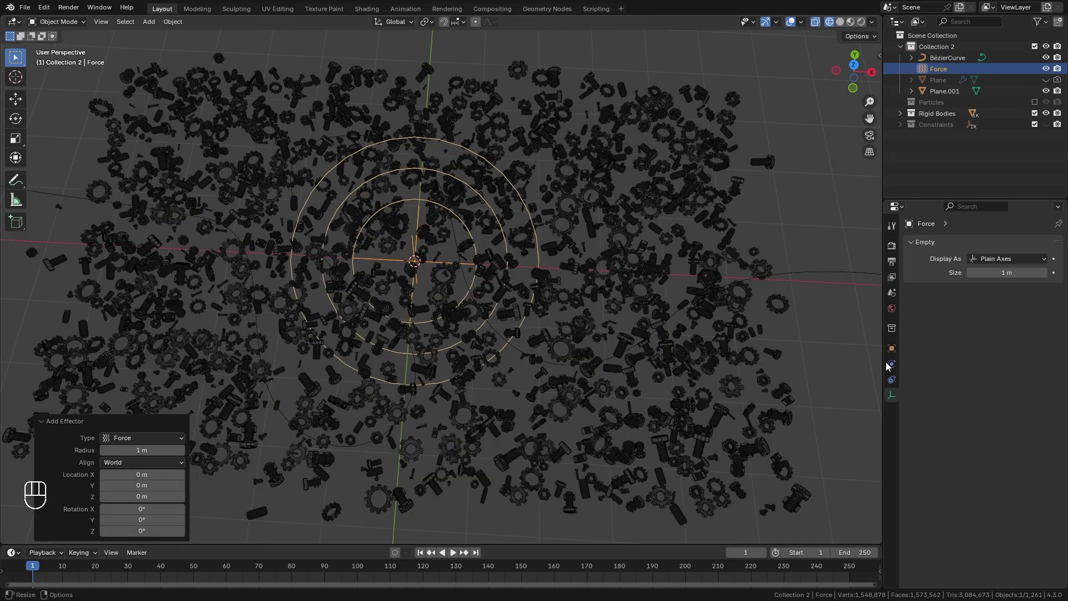
click(895, 369)
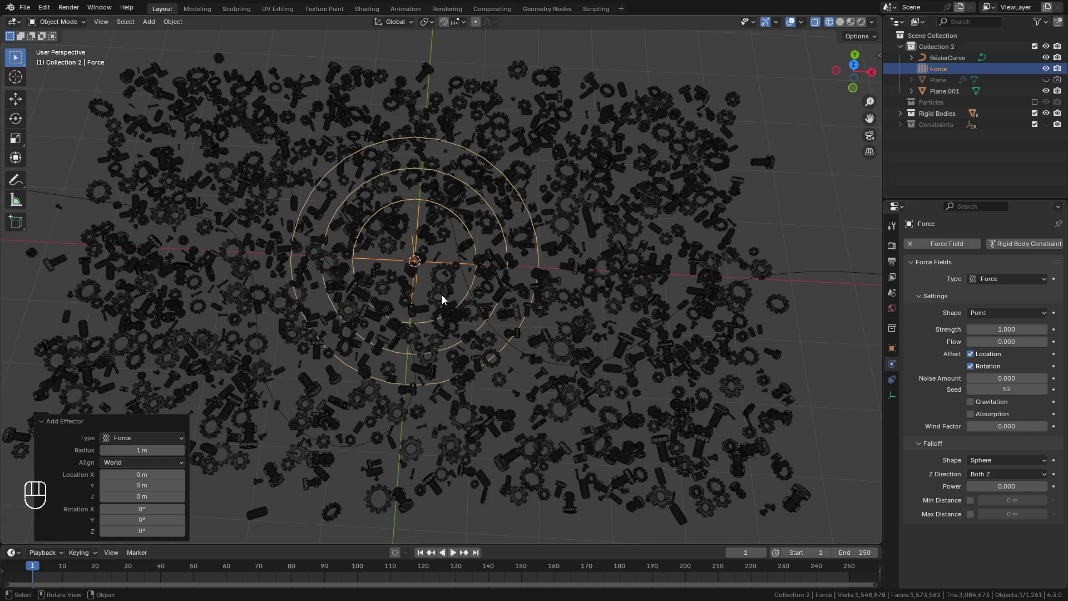
middle_click(442, 296)
drag(441, 296, 927, 301)
click(1015, 326)
key(KP_0)
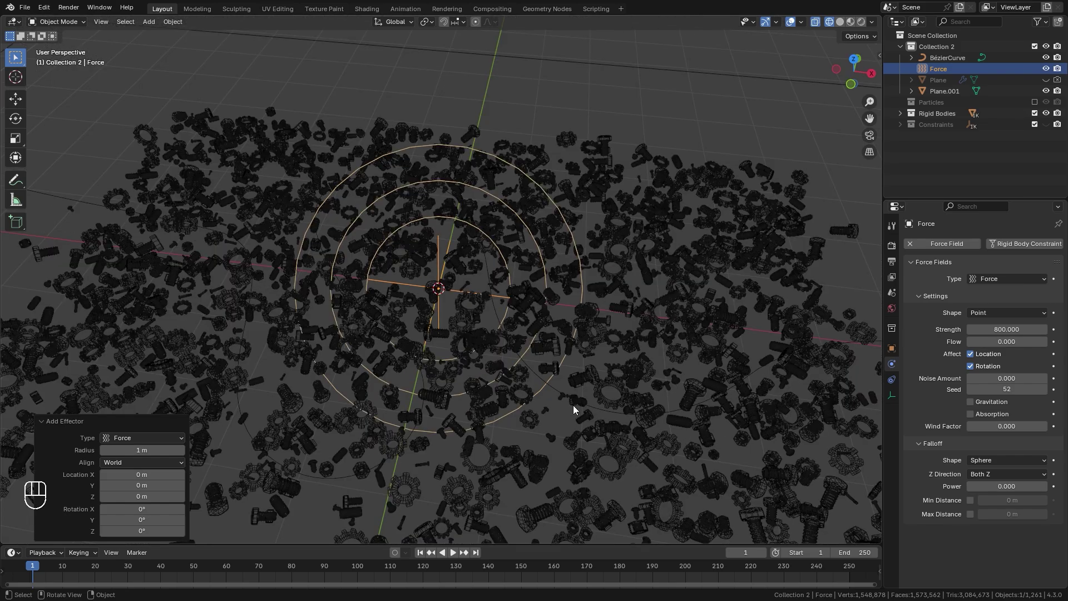
- Give the field tube falloff with minimum and maximum distance both 2 m
drag(996, 466, 479, 363)
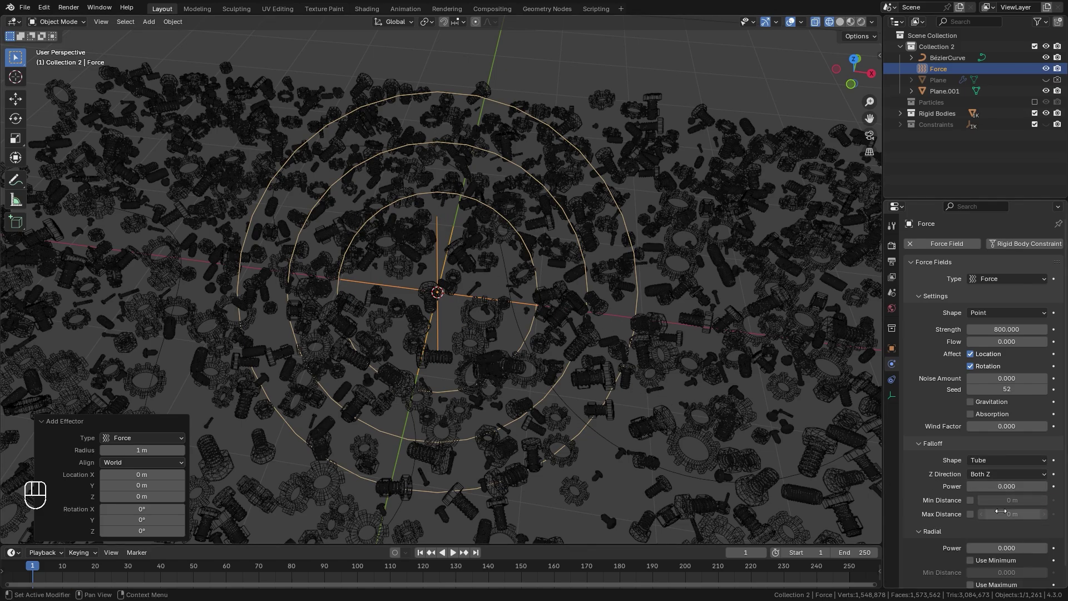
click(974, 505)
drag(1008, 506, 620, 381)
drag(525, 343, 513, 284)
- Set the radial falloff limits to minimum 0.4 and maximum 1.2, checking from the side
middle_click(512, 285)
drag(518, 275, 531, 307)
drag(375, 188, 498, 201)
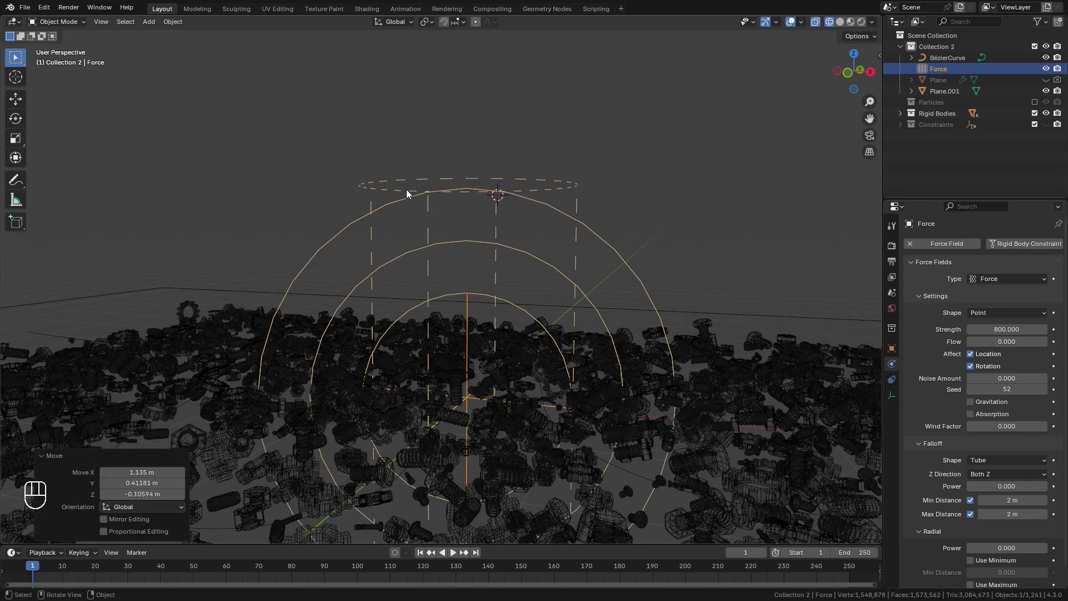
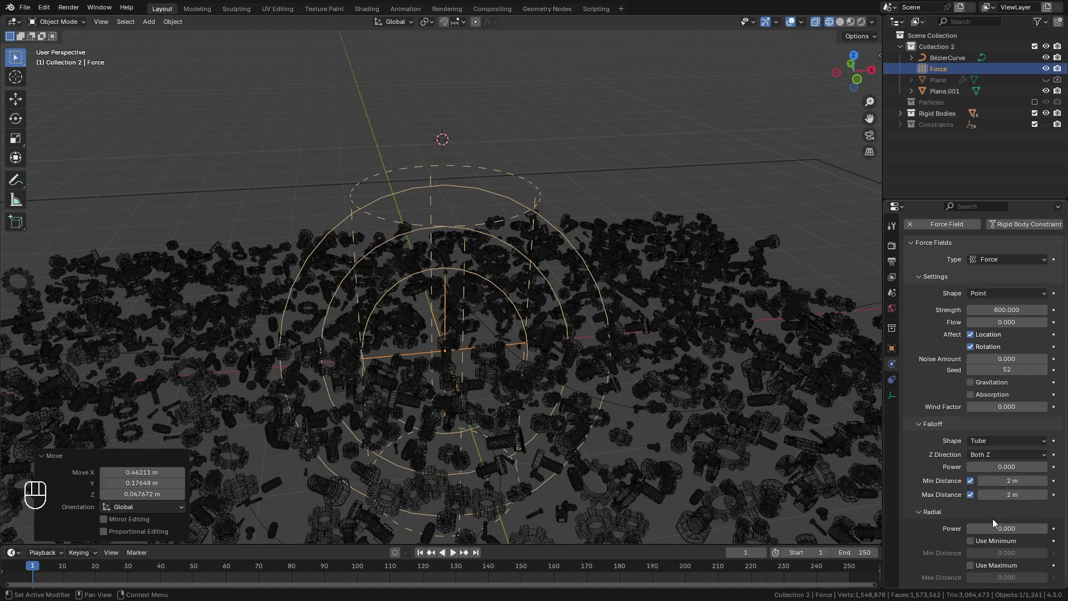
drag(579, 396, 576, 363)
middle_click(577, 364)
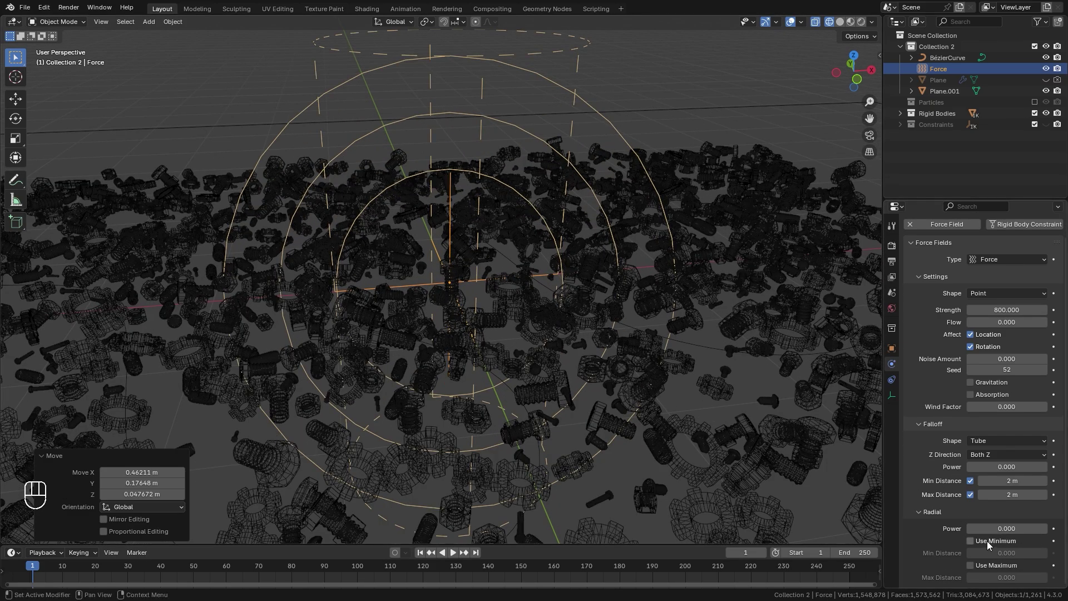
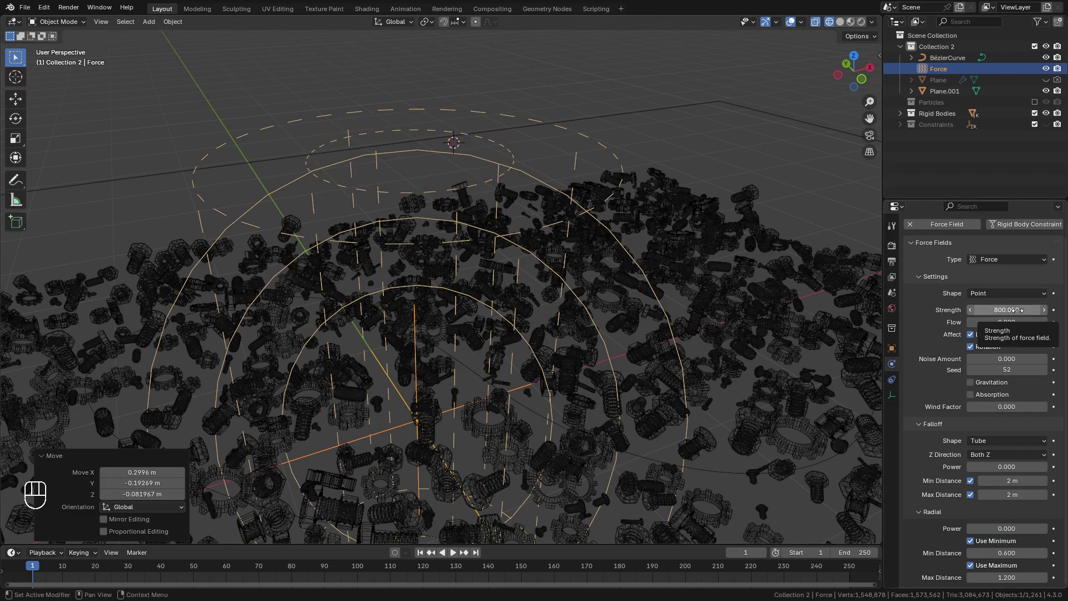
click(516, 160)
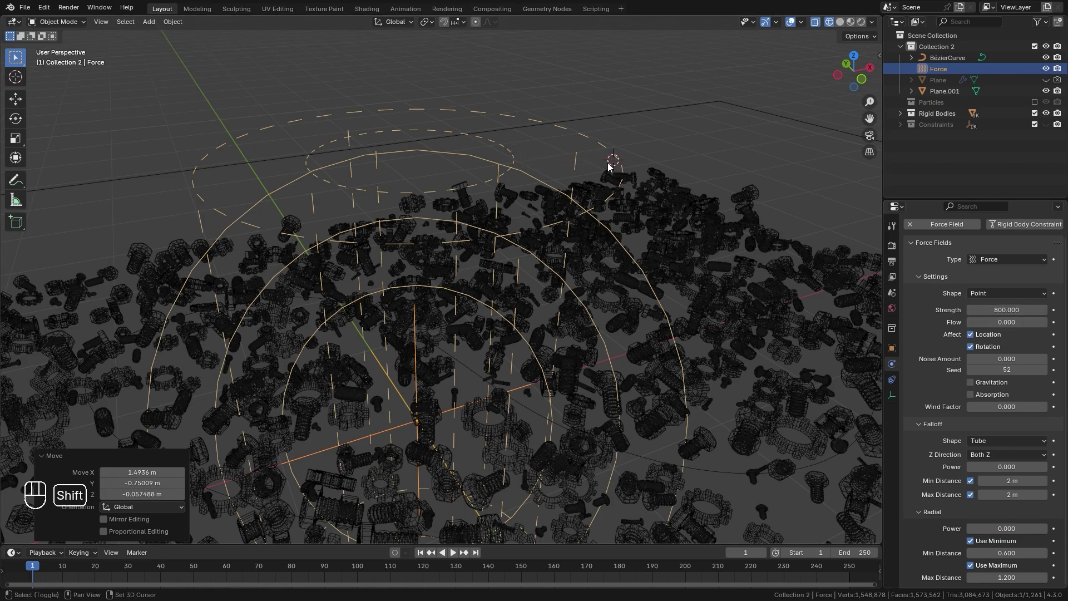
- Add a Follow Path constraint to the force field targeting the BézierCurve
drag(623, 169, 617, 249)
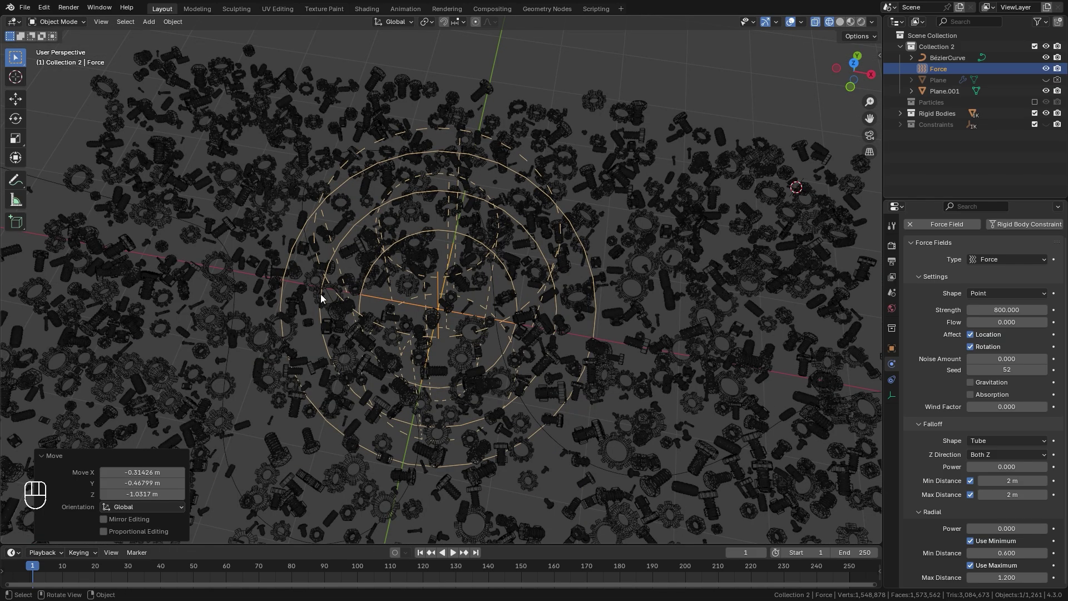
click(894, 386)
drag(982, 247, 1025, 330)
drag(1015, 270, 914, 302)
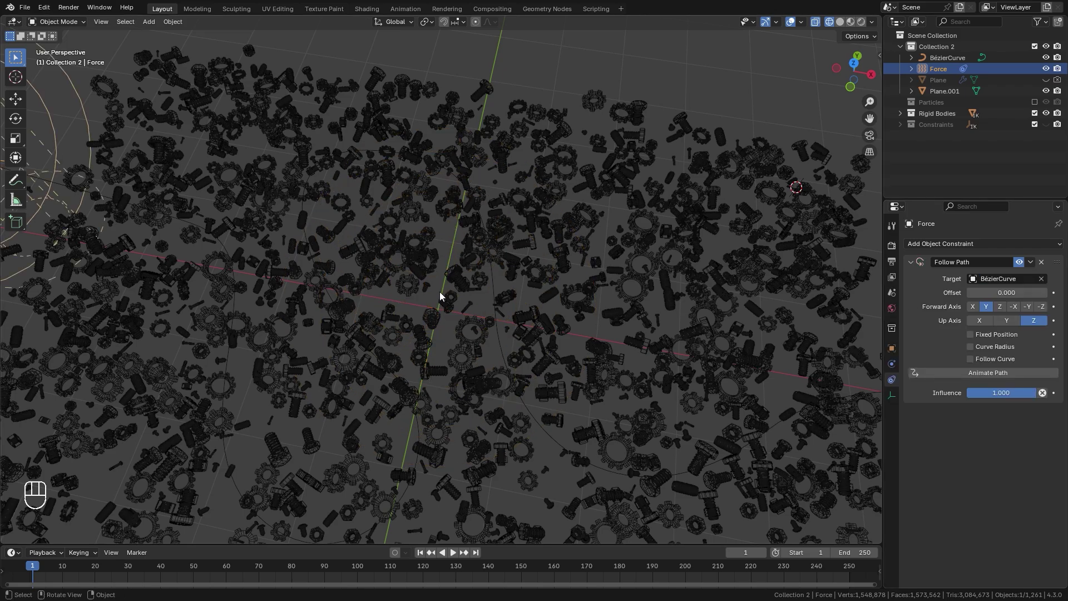
- Edit the Bézier curve and switch its direction so the field starts at the other end
drag(365, 275, 475, 274)
drag(366, 268, 383, 289)
middle_click(237, 246)
middle_click(295, 269)
drag(367, 288, 719, 298)
click(681, 302)
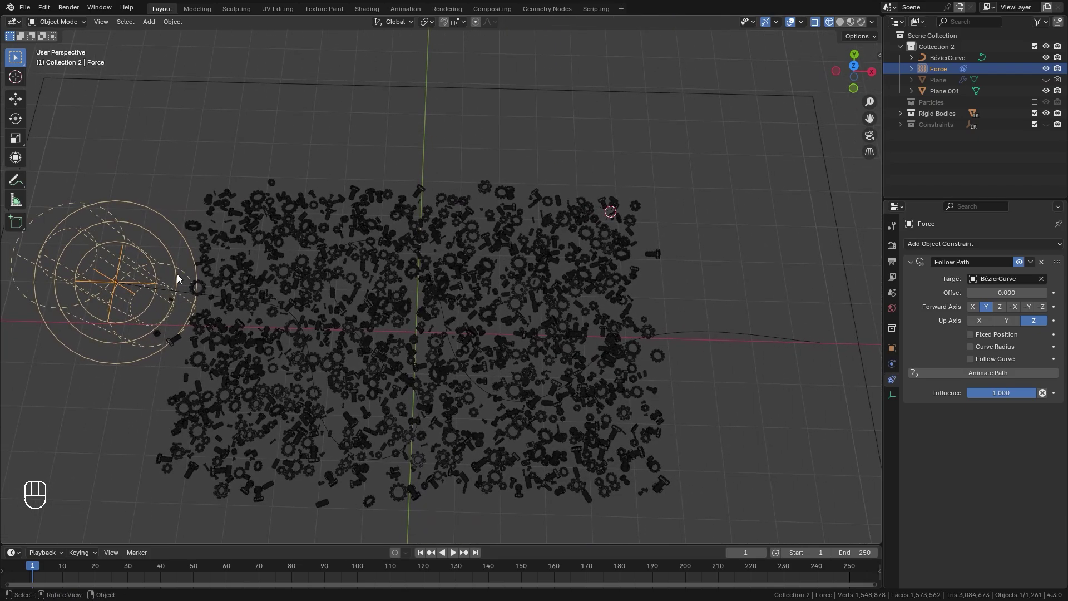
click(733, 338)
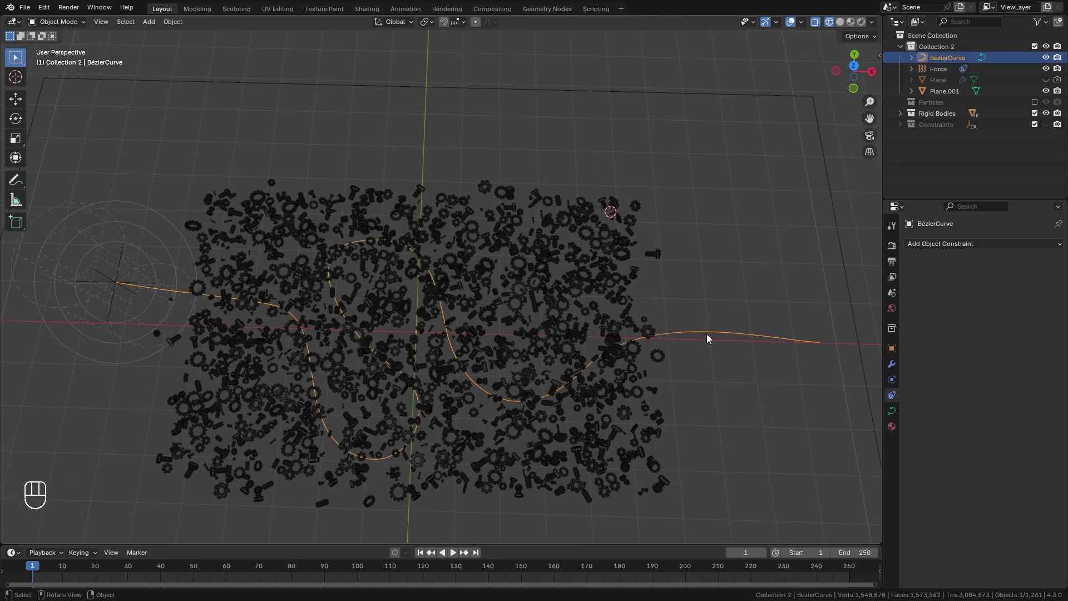
key(Tab)
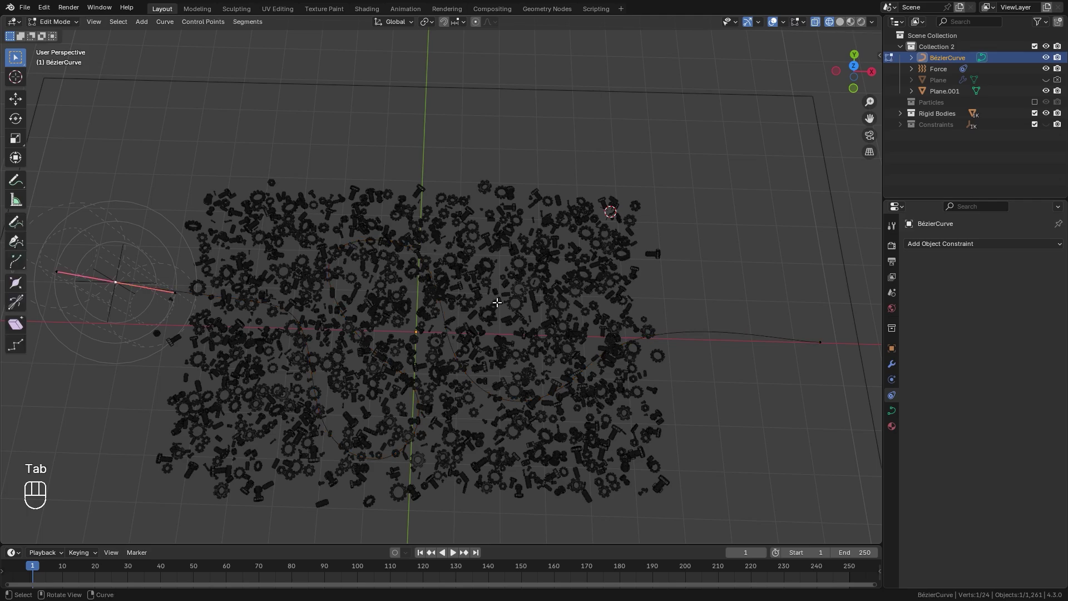
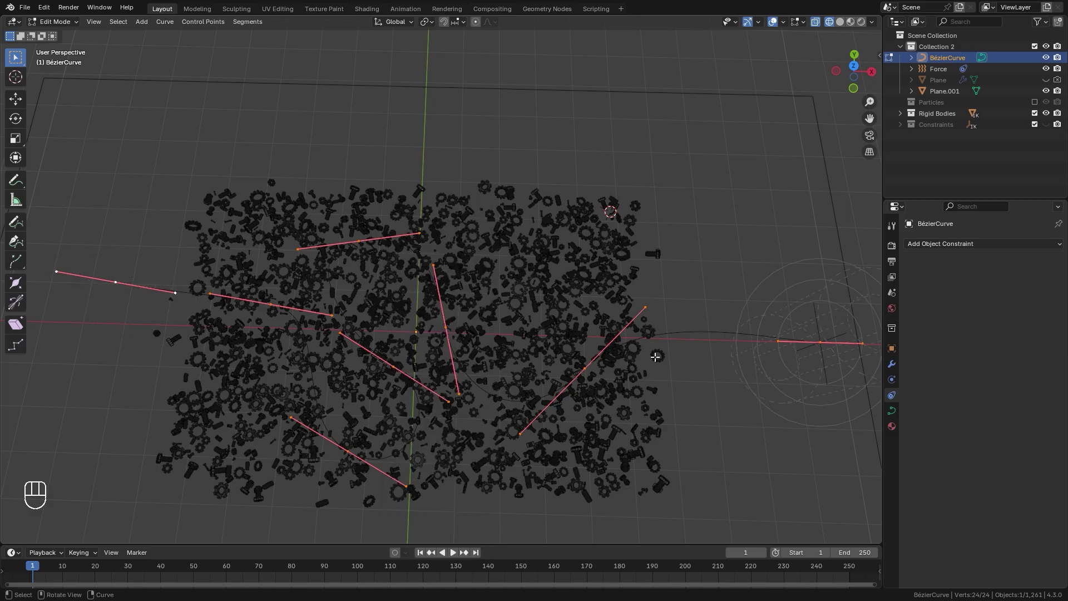
key(Tab)
middle_click(740, 345)
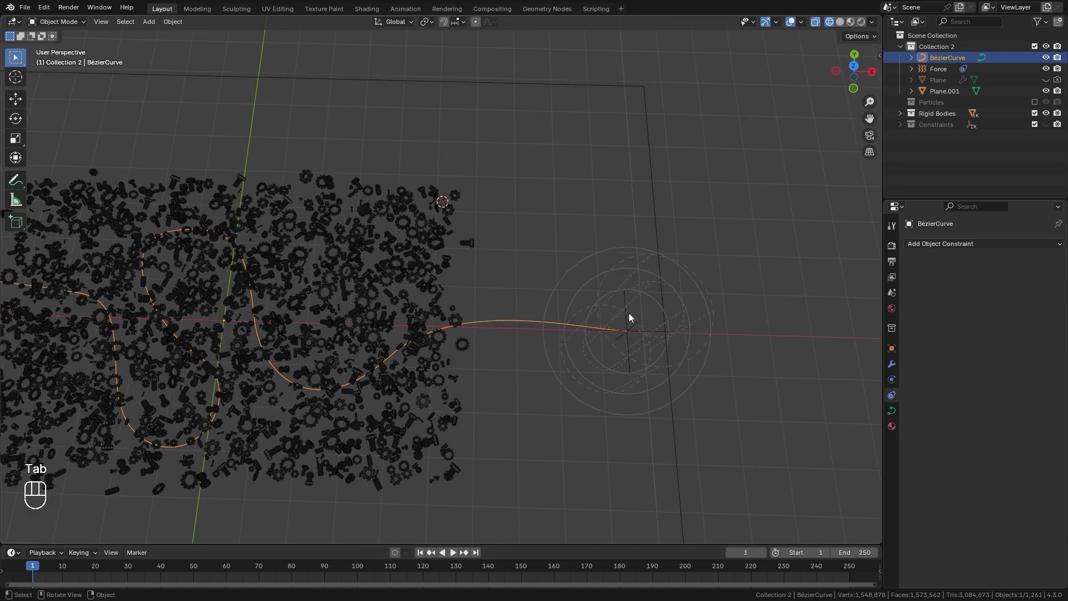
- Save the scene as Tutorial2.blend after looking over the scatter
drag(592, 343, 714, 300)
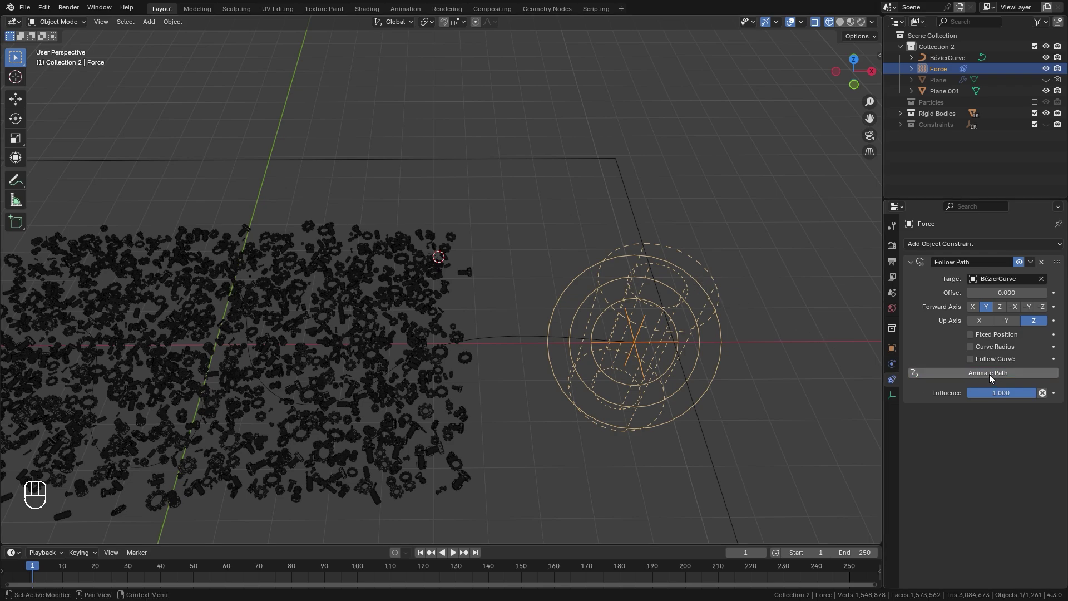
drag(274, 331, 478, 314)
drag(480, 311, 454, 287)
key(ctrl+s)
- Show the scene's Rigid Body World cache spanning frames 1–250 and save again
drag(550, 320, 583, 381)
drag(649, 342, 577, 340)
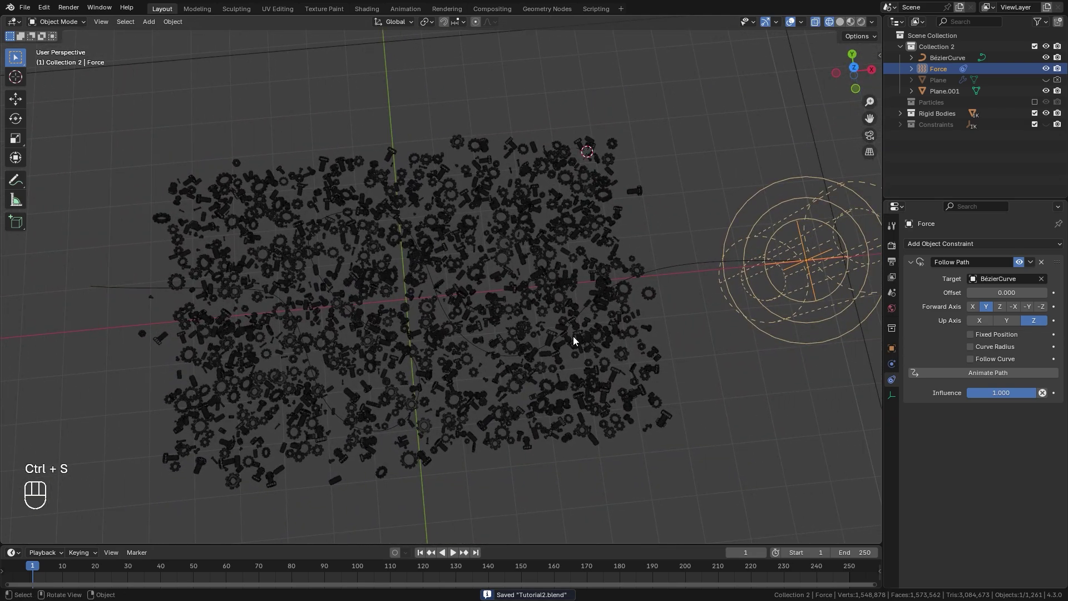
key(c)
key(ctrl+s)
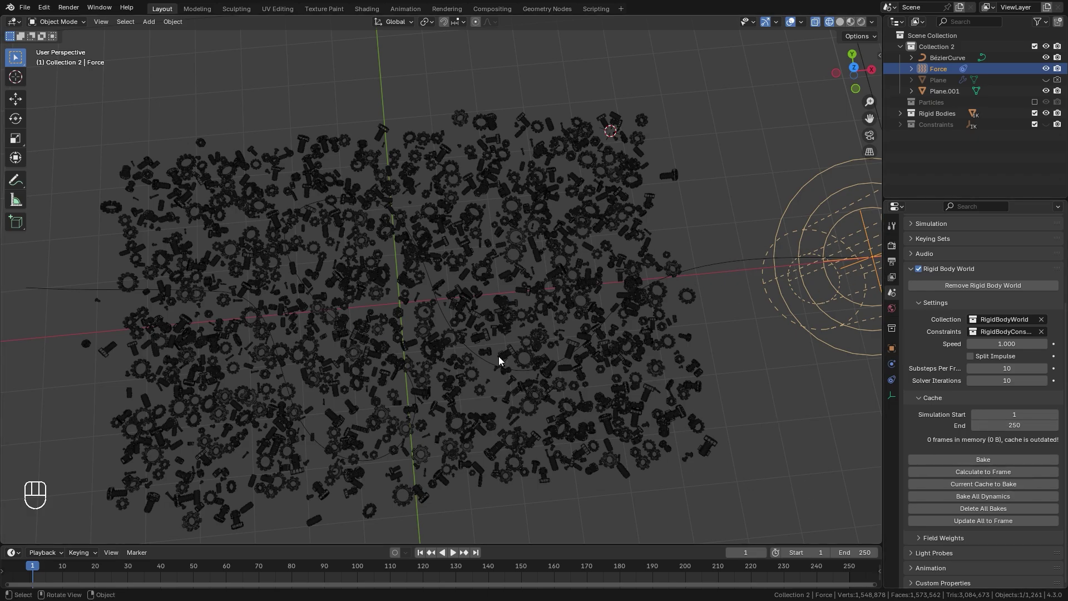
- Save and bake the rigid-body simulation for all 250 frames
drag(489, 362, 463, 332)
drag(463, 332, 509, 352)
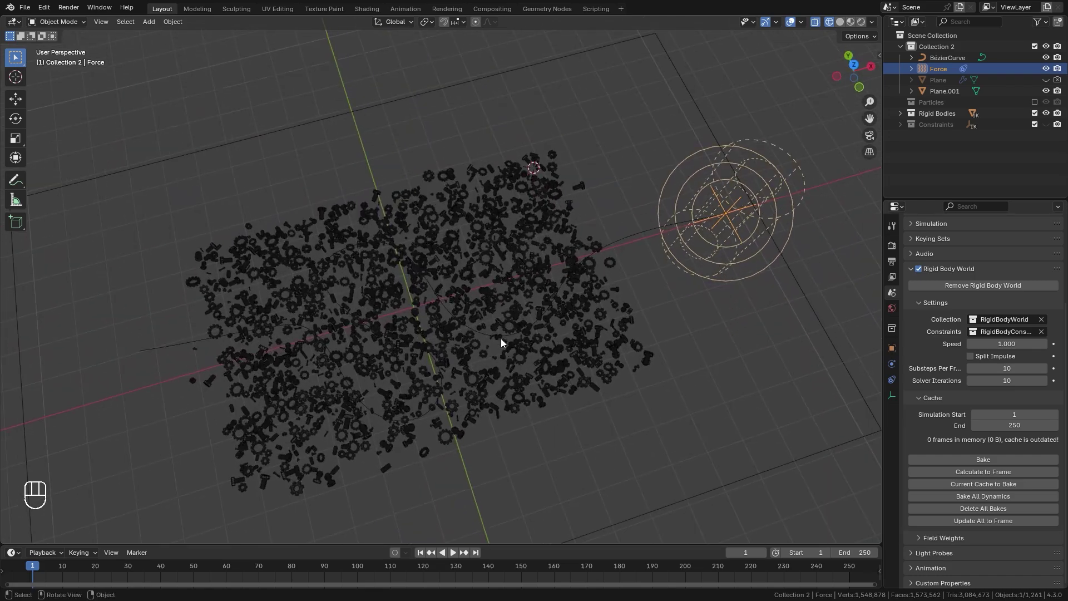
key(ctrl+s)
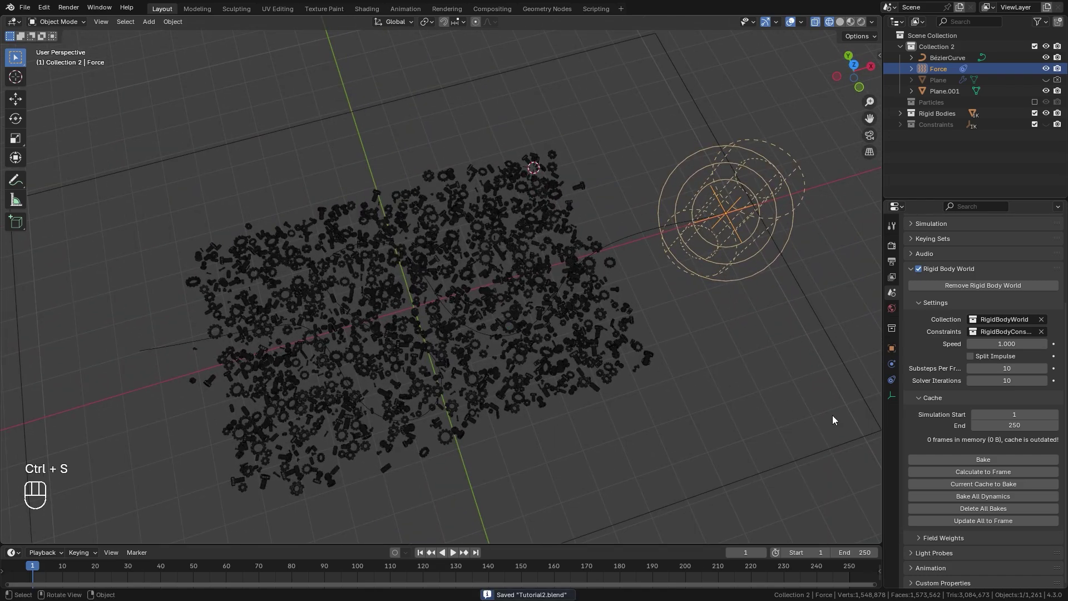
drag(985, 465, 567, 338)
click(552, 213)
- Play back the baked simulation, then stop and return to frame 1
key(space)
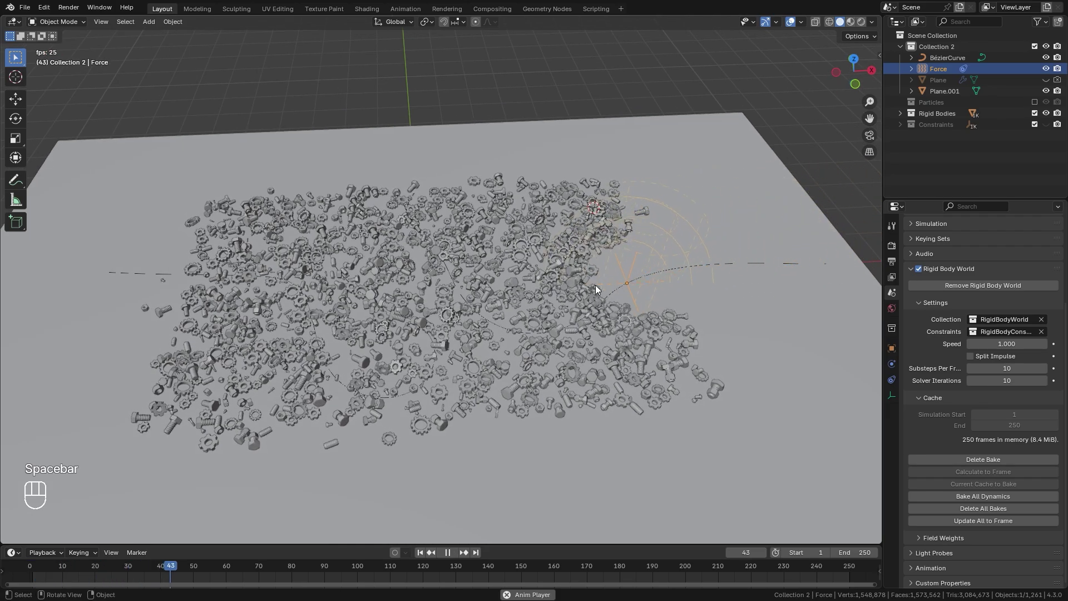
click(553, 273)
drag(508, 293, 555, 282)
key(s)
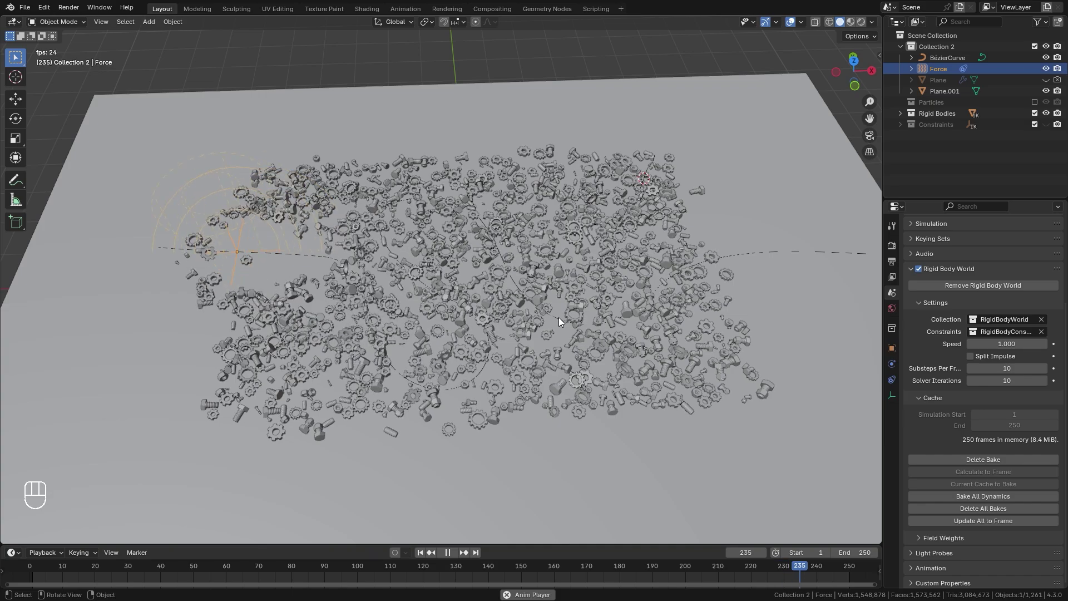
key(space)
- Move in on the force field and select the ground plane beneath it
drag(487, 294, 667, 299)
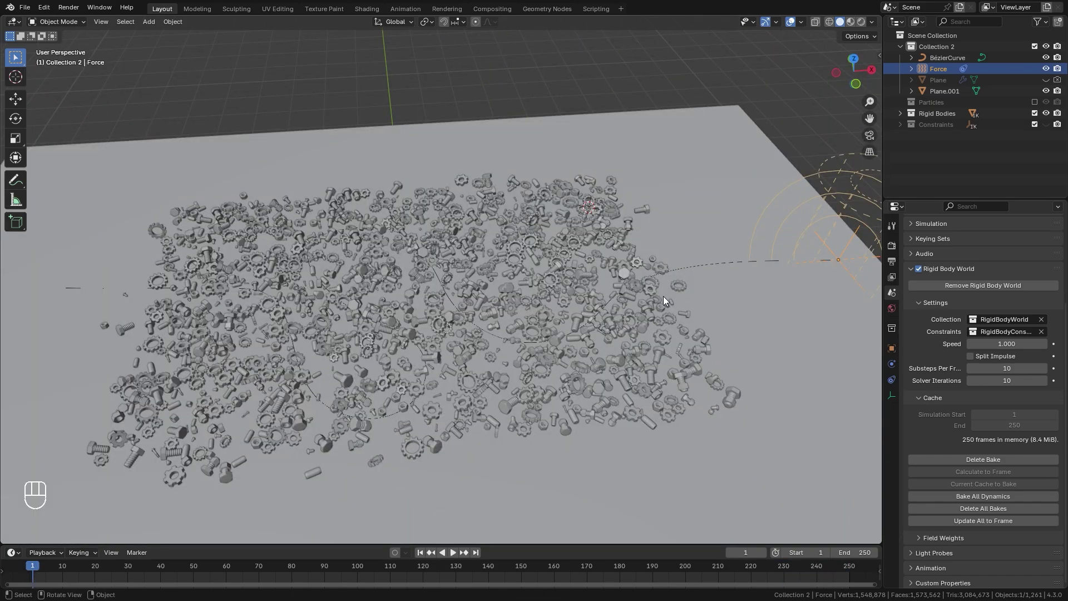
middle_click(642, 305)
drag(641, 304, 651, 279)
drag(651, 278, 646, 294)
click(645, 295)
middle_click(646, 296)
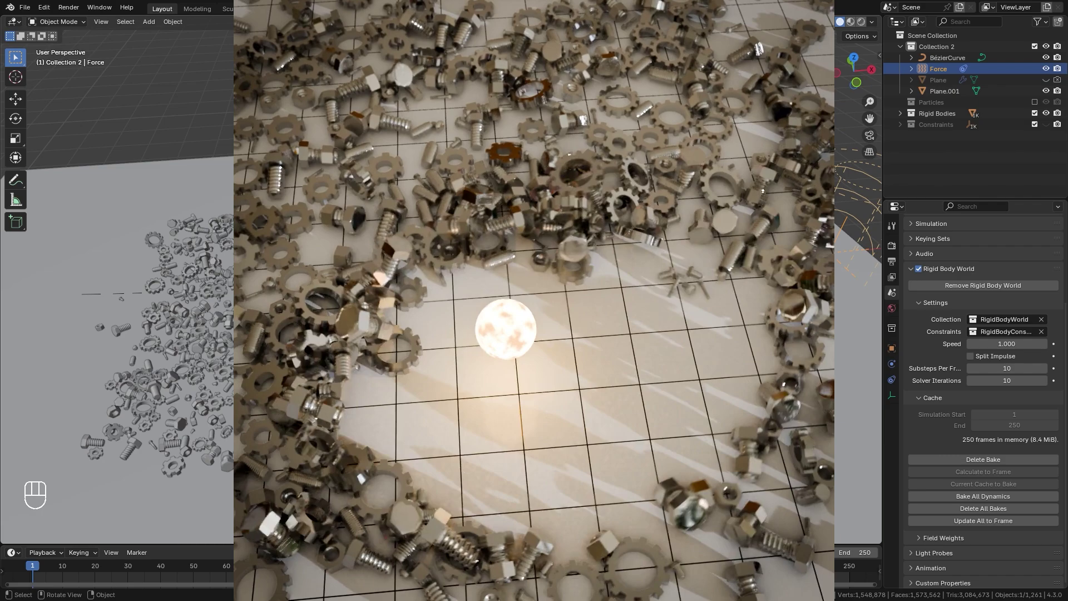
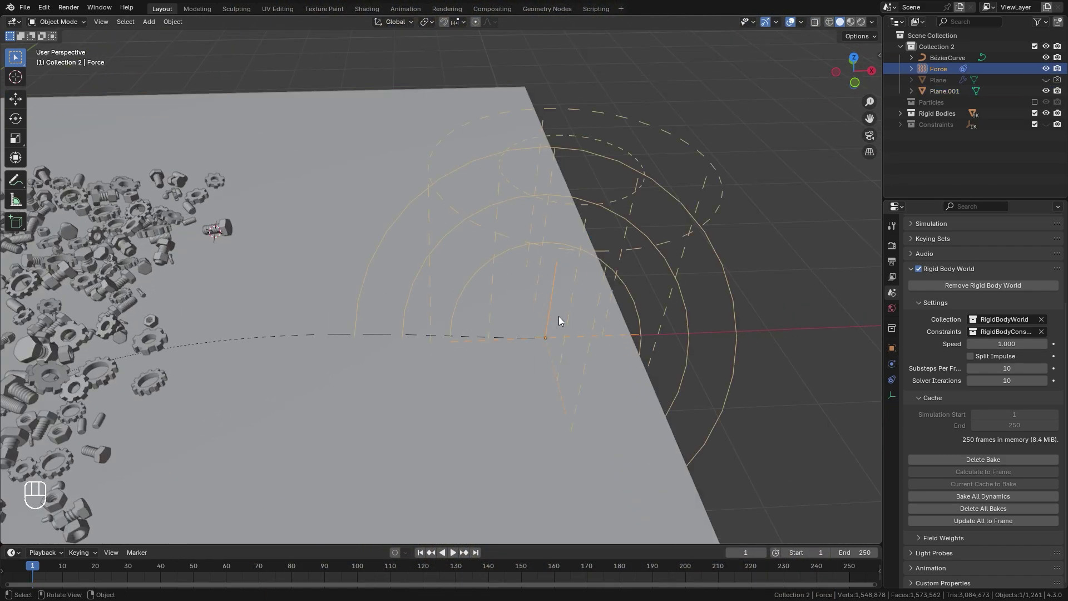
- Add a UV sphere at the force field centre, shrink it small and lift it up
key(shift+s)
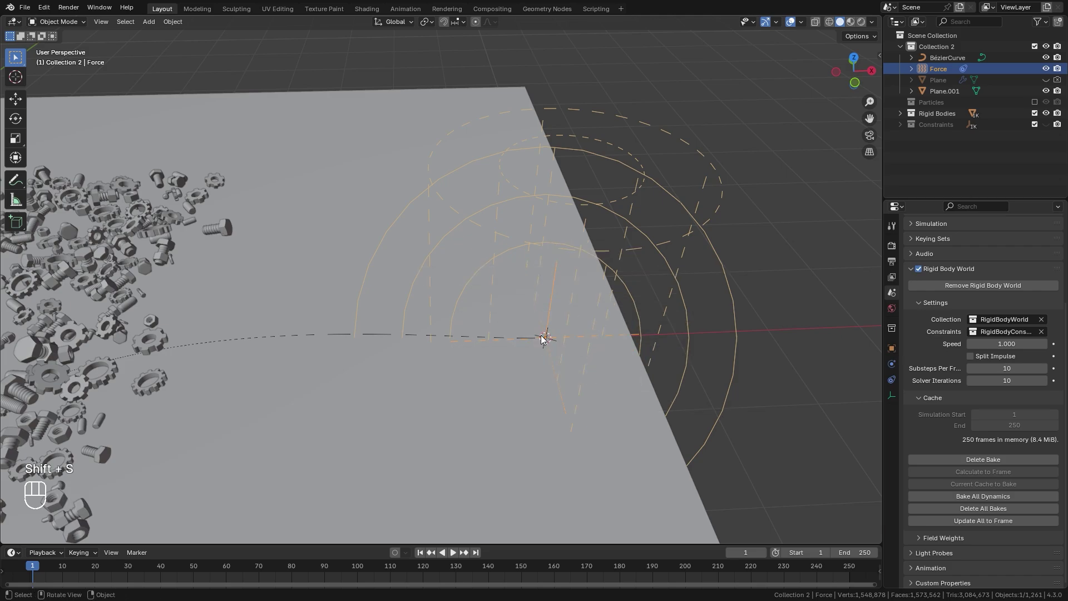
key(shift+a)
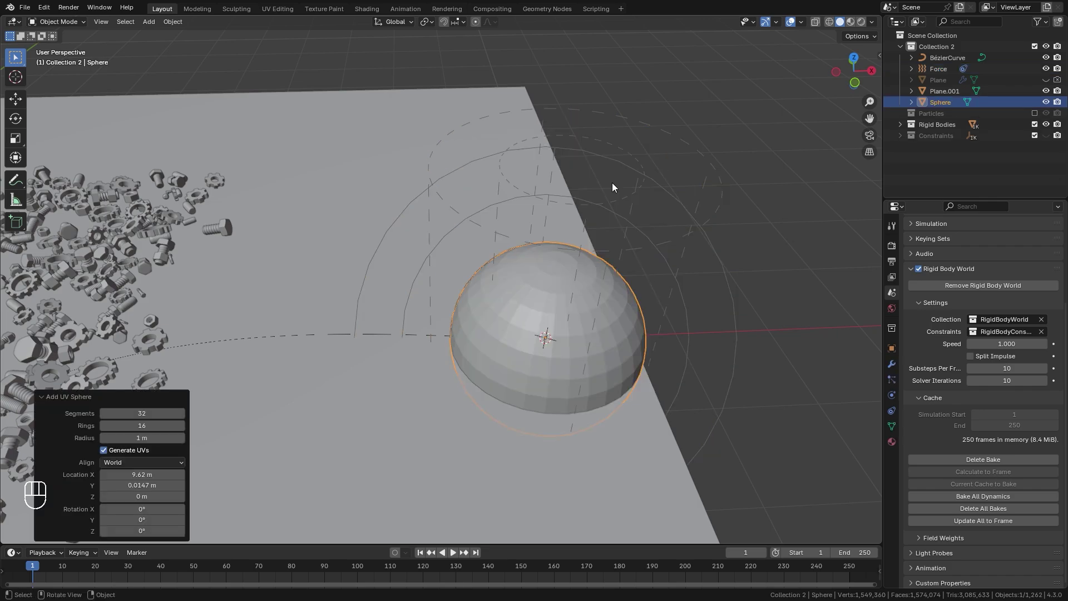
key(s)
key(g)
drag(573, 282, 572, 259)
key(g)
key(ctrl+a)
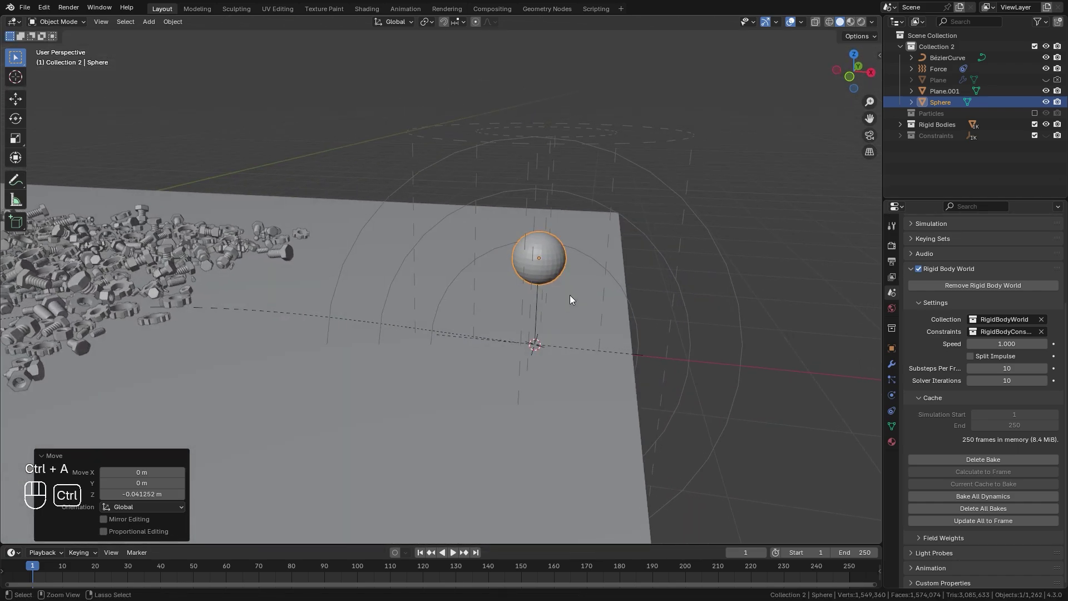
- Give the sphere a level-2 subdivision and smooth shading
key(ctrl+2)
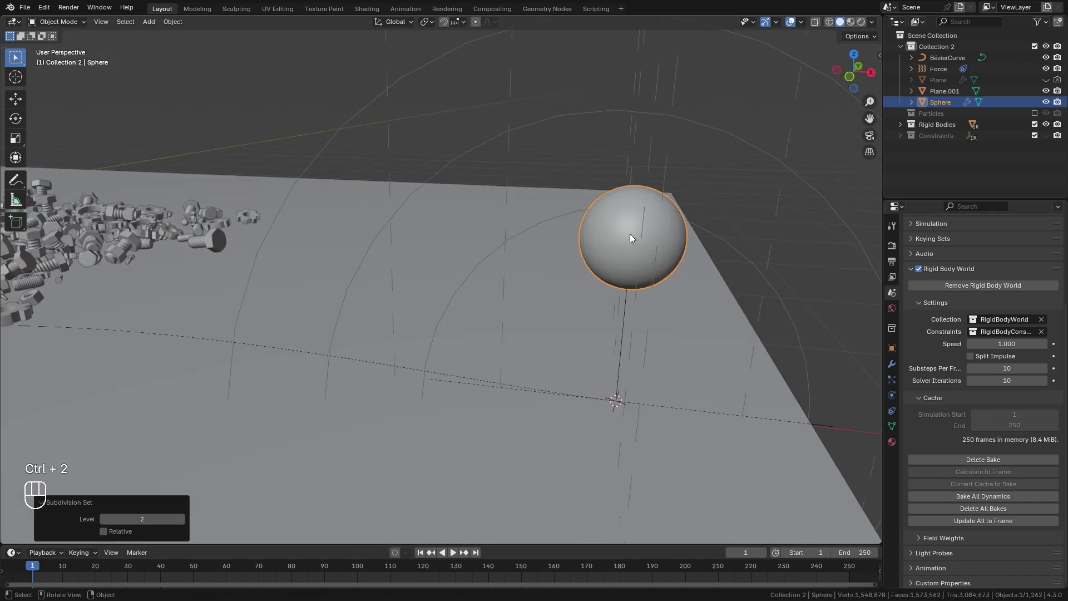
drag(623, 236, 546, 240)
drag(551, 251, 581, 262)
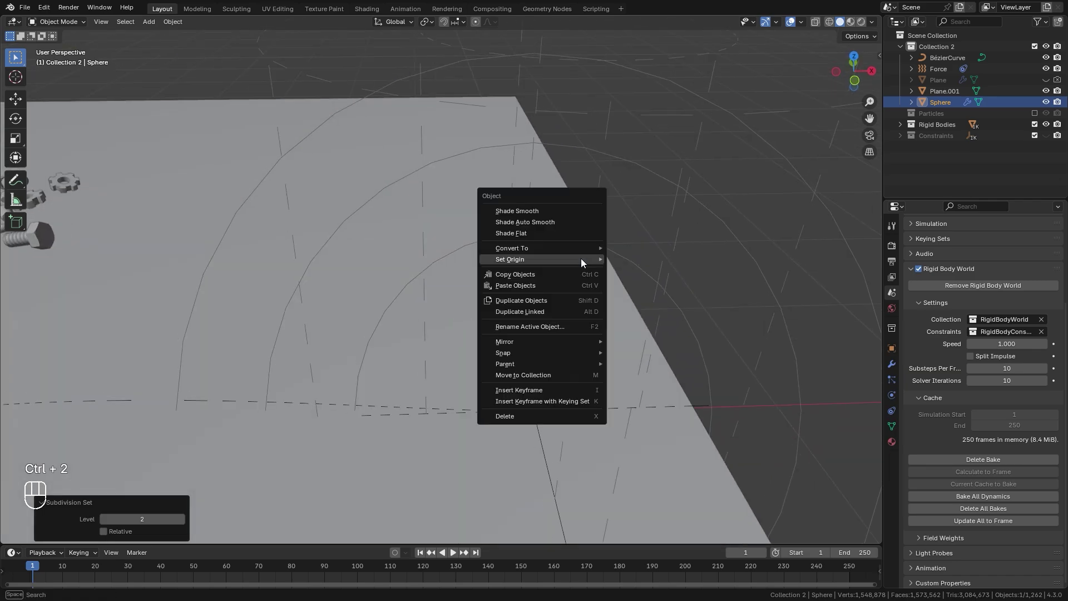
drag(547, 345, 481, 286)
drag(481, 287, 496, 306)
drag(497, 306, 580, 341)
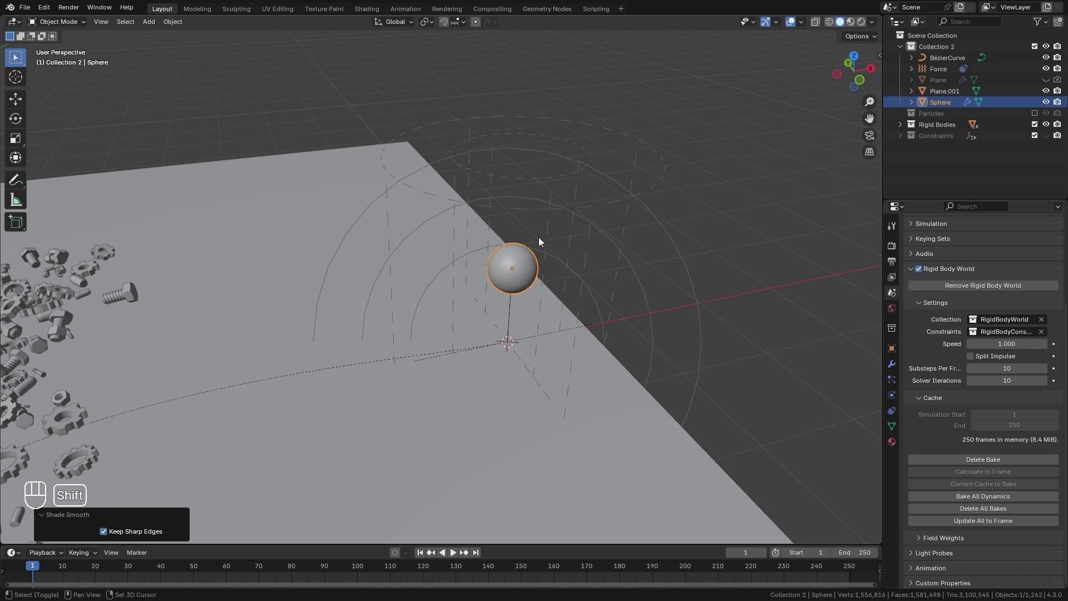
- Parent the sphere to the force field as Object
click(585, 172)
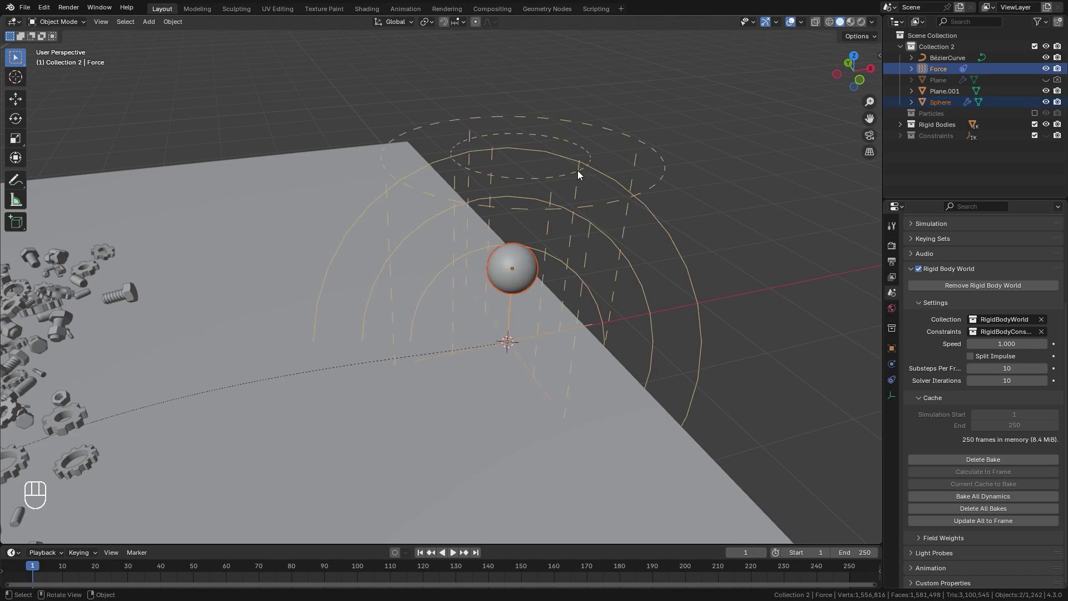
key(ctrl+p)
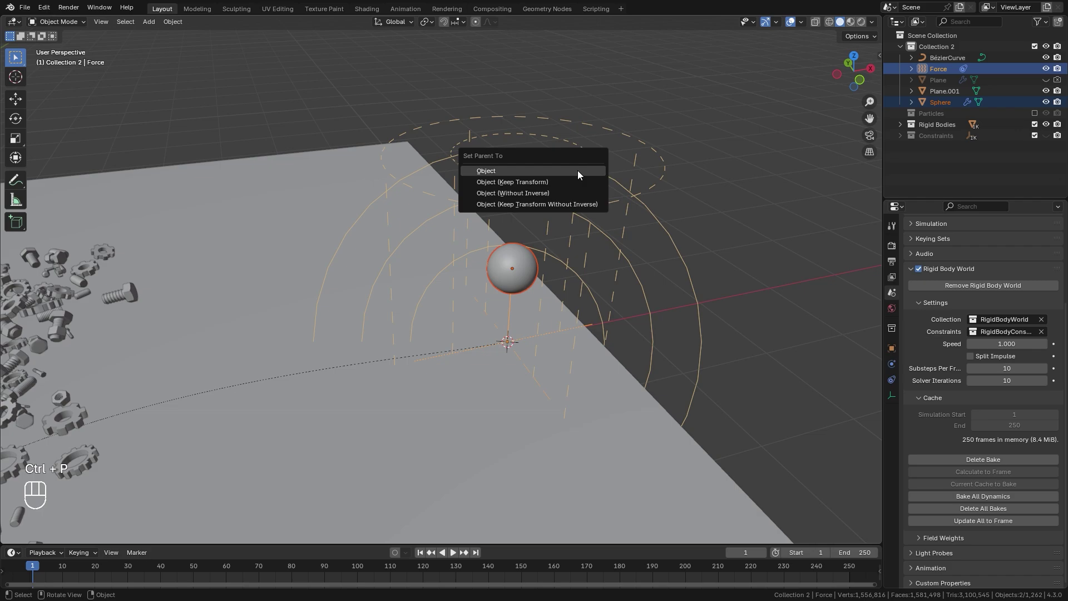
key(c)
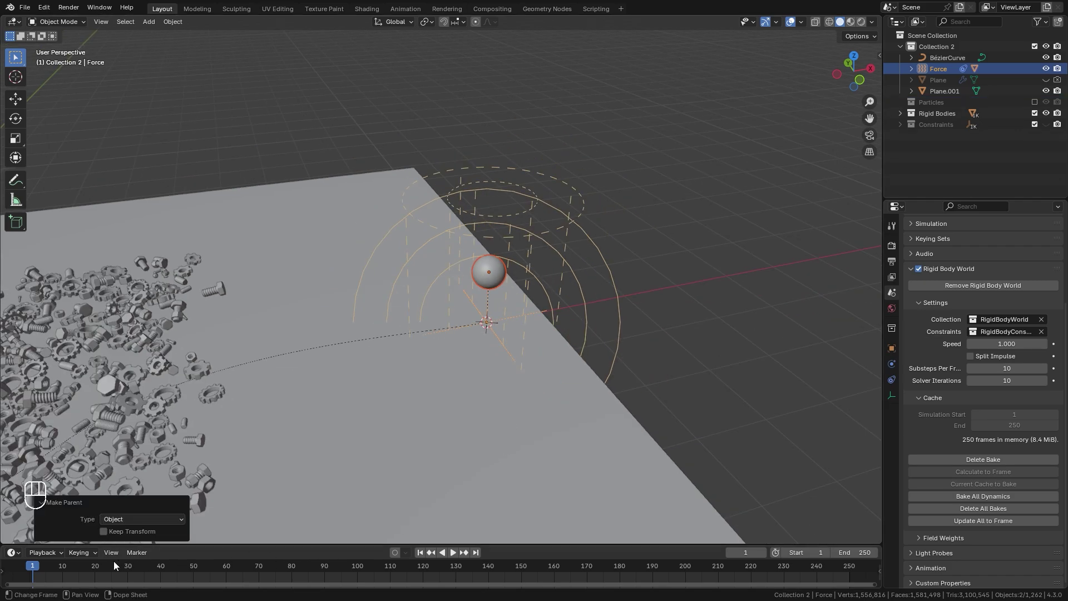
- Scrub the timeline to confirm the sphere travels along the curve with the field
drag(96, 570, 128, 566)
middle_click(151, 565)
drag(184, 559, 252, 554)
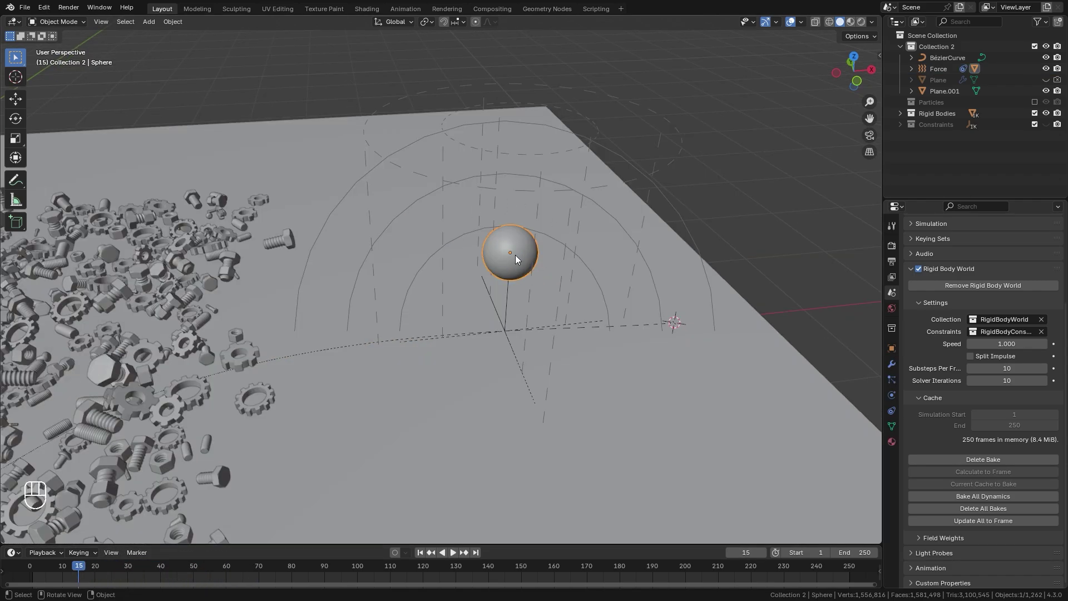
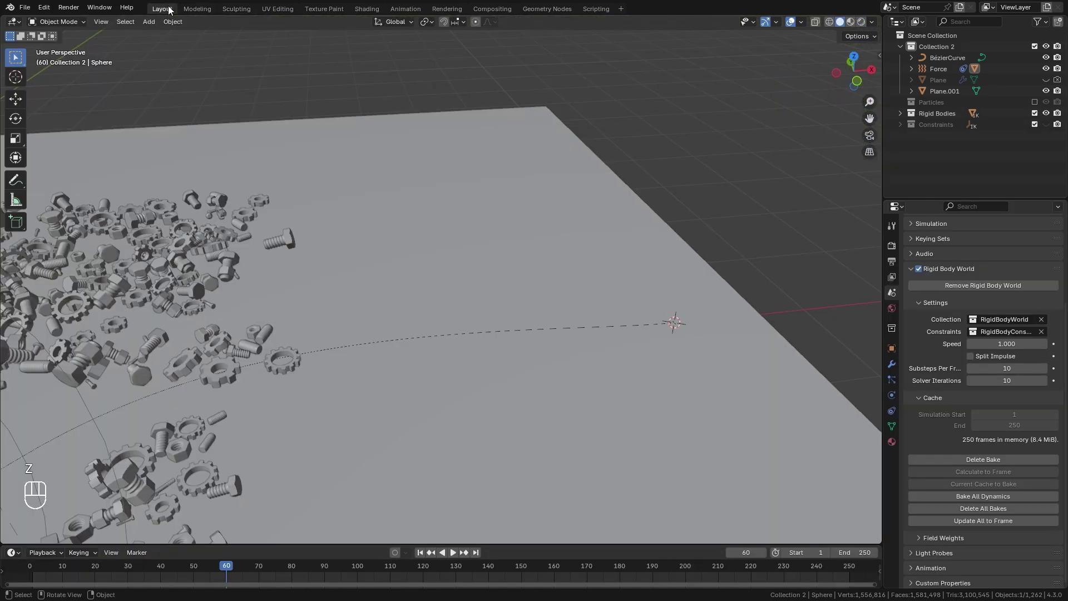
- Rewind the timeline to frame 1 and frame the view on the sphere
drag(669, 291, 648, 294)
drag(647, 293, 580, 301)
drag(548, 293, 528, 282)
- Add a Point light, move it up into the sphere and parent it to the Force field
key(shift+a)
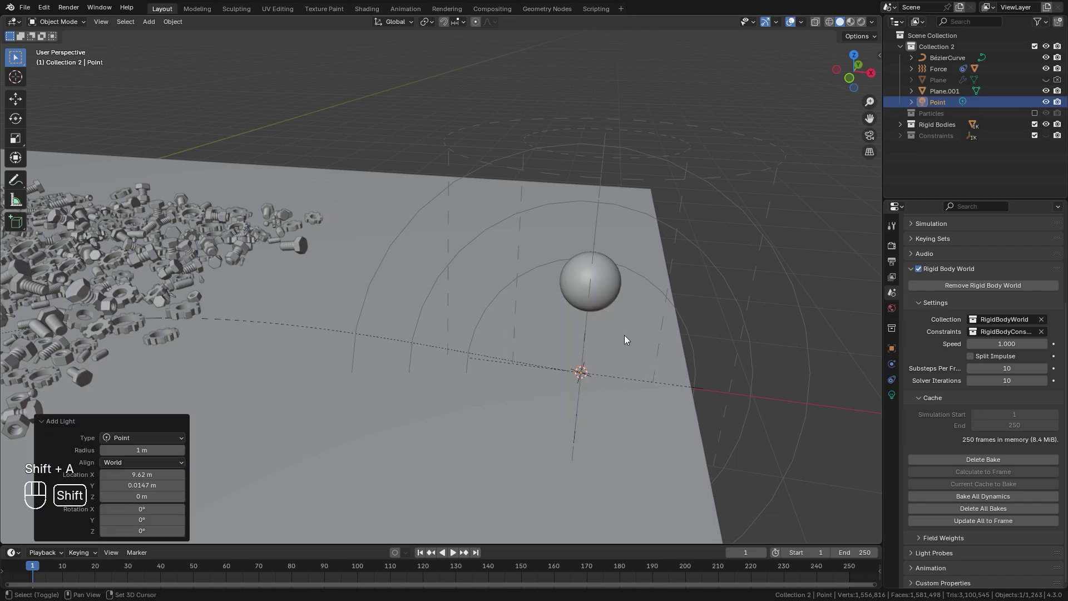
key(g)
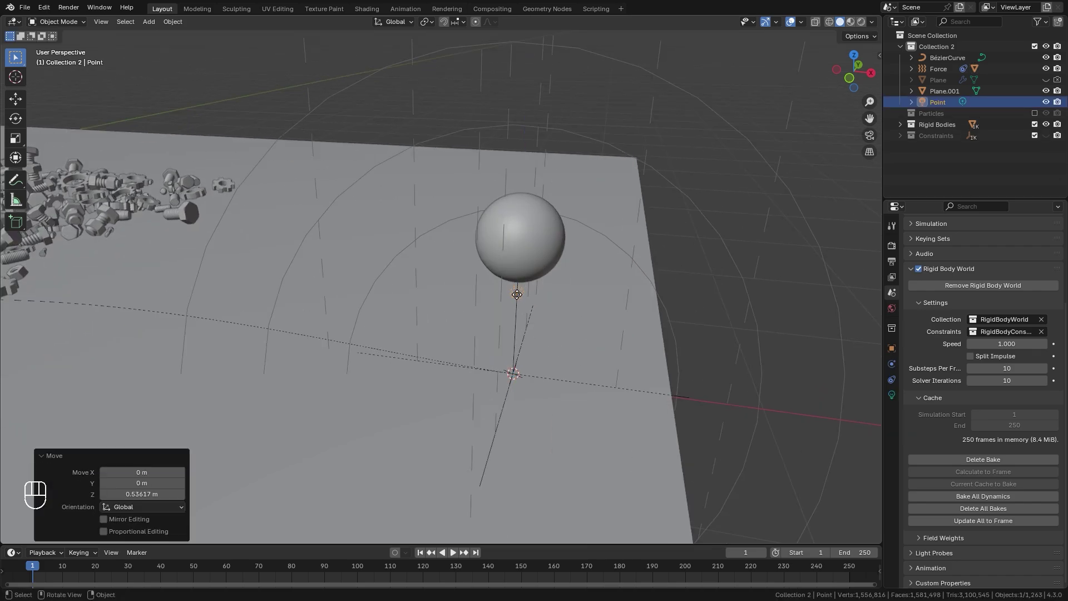
key(ctrl+p)
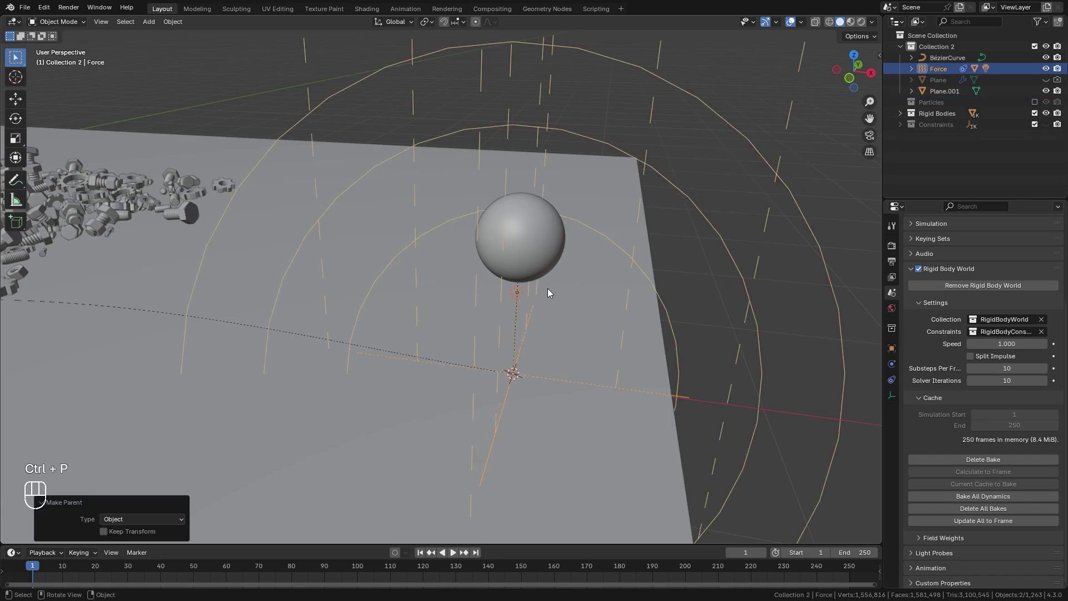